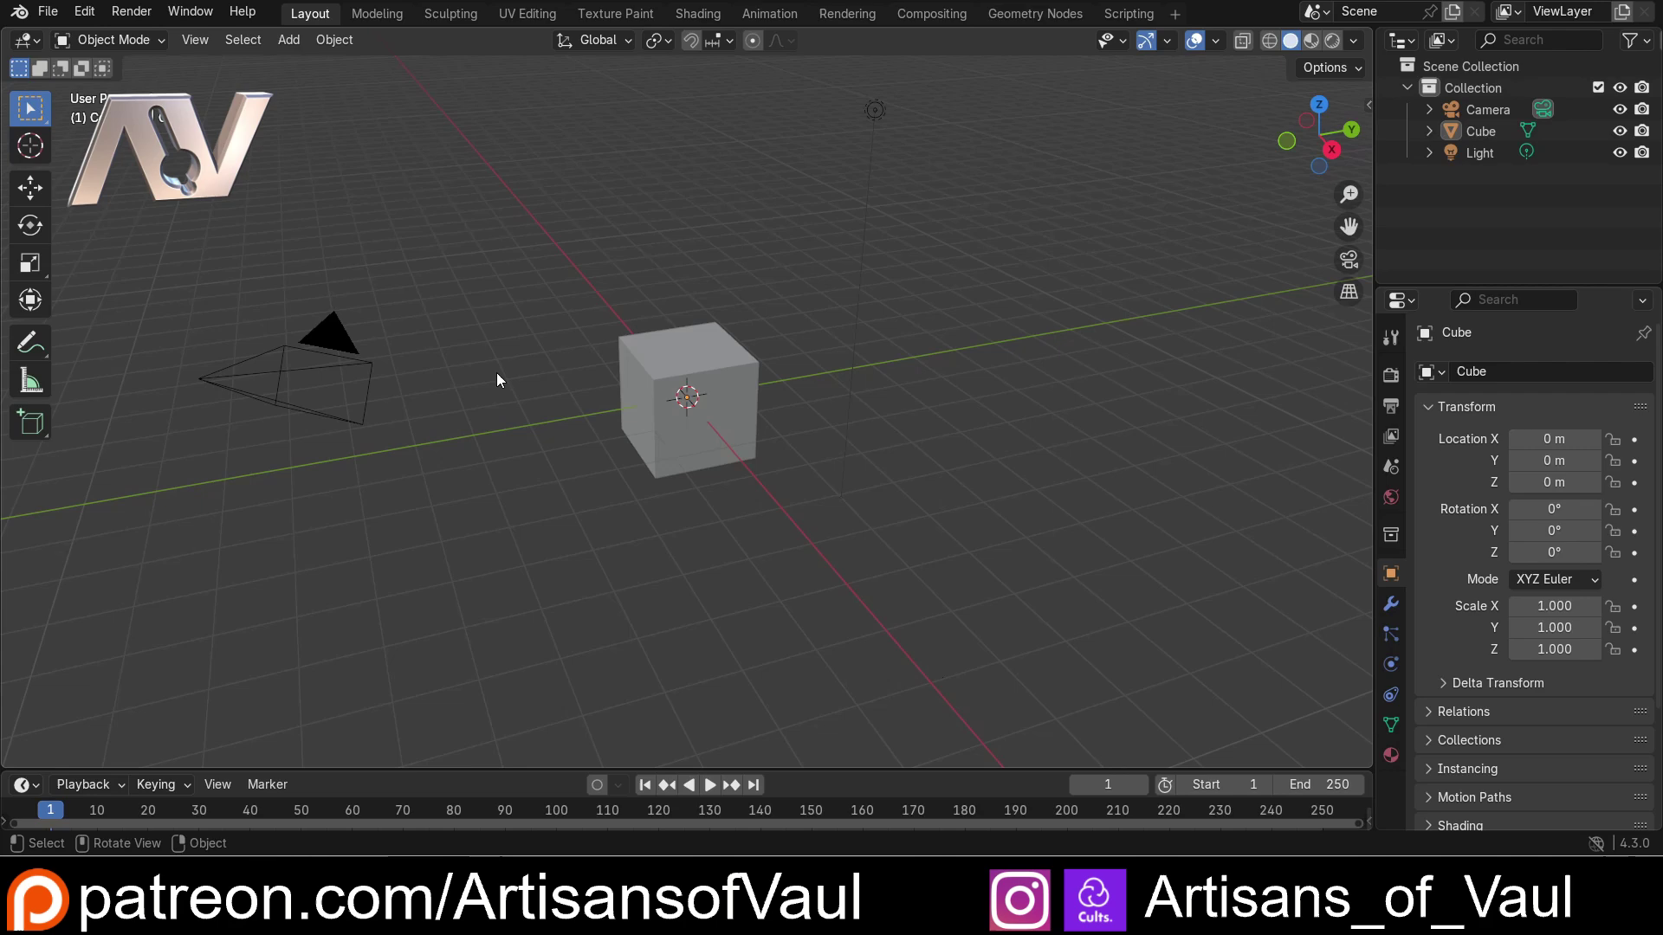
Step: Select the default Cube in the viewport and orbit around it
scroll(up, 3)
click(634, 397)
middle_click(535, 453)
middle_click(539, 453)
middle_click(581, 472)
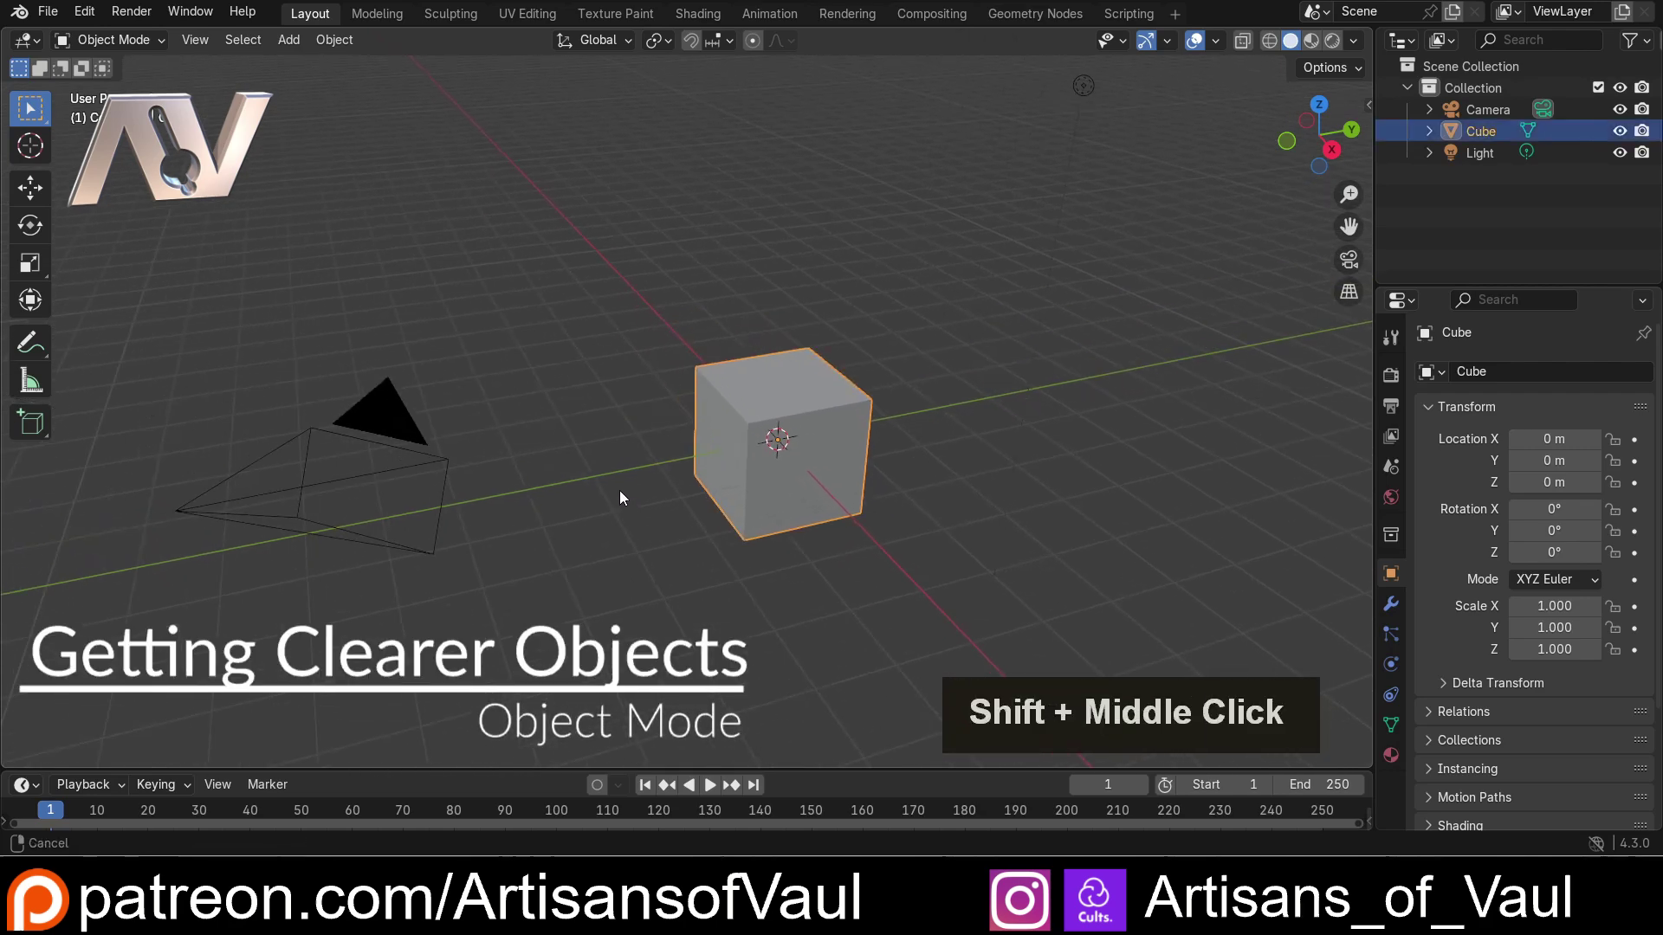
middle_click(653, 498)
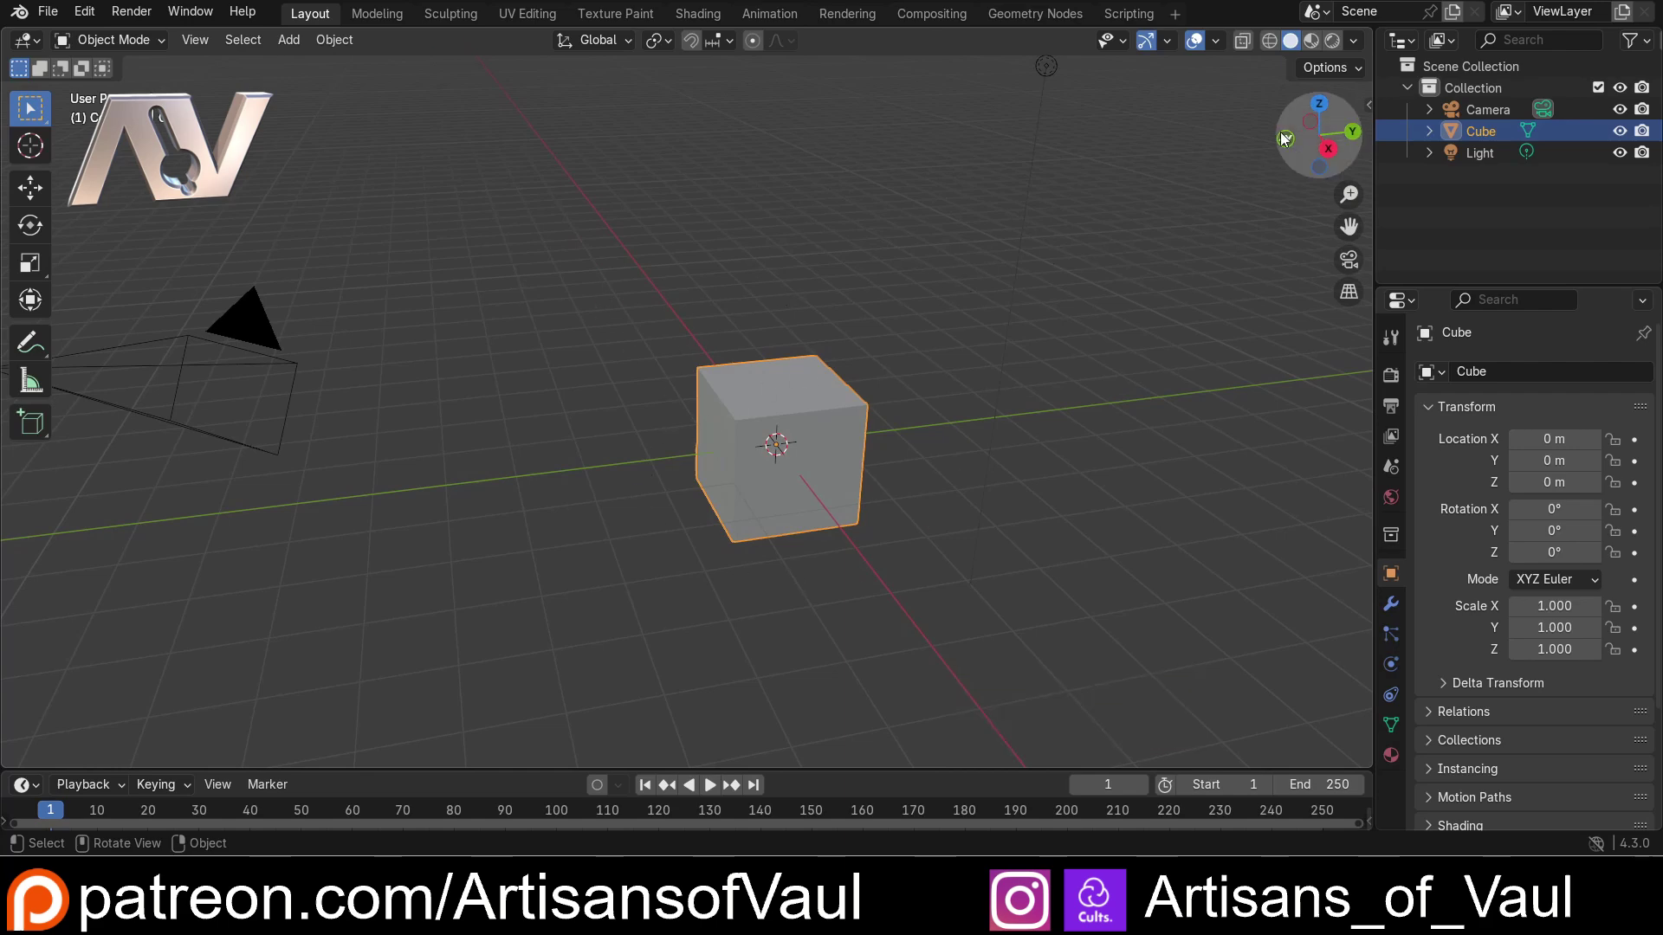
Step: Enable Cavity in the Viewport Shading settings so the cube's edges read clearly
click(1359, 50)
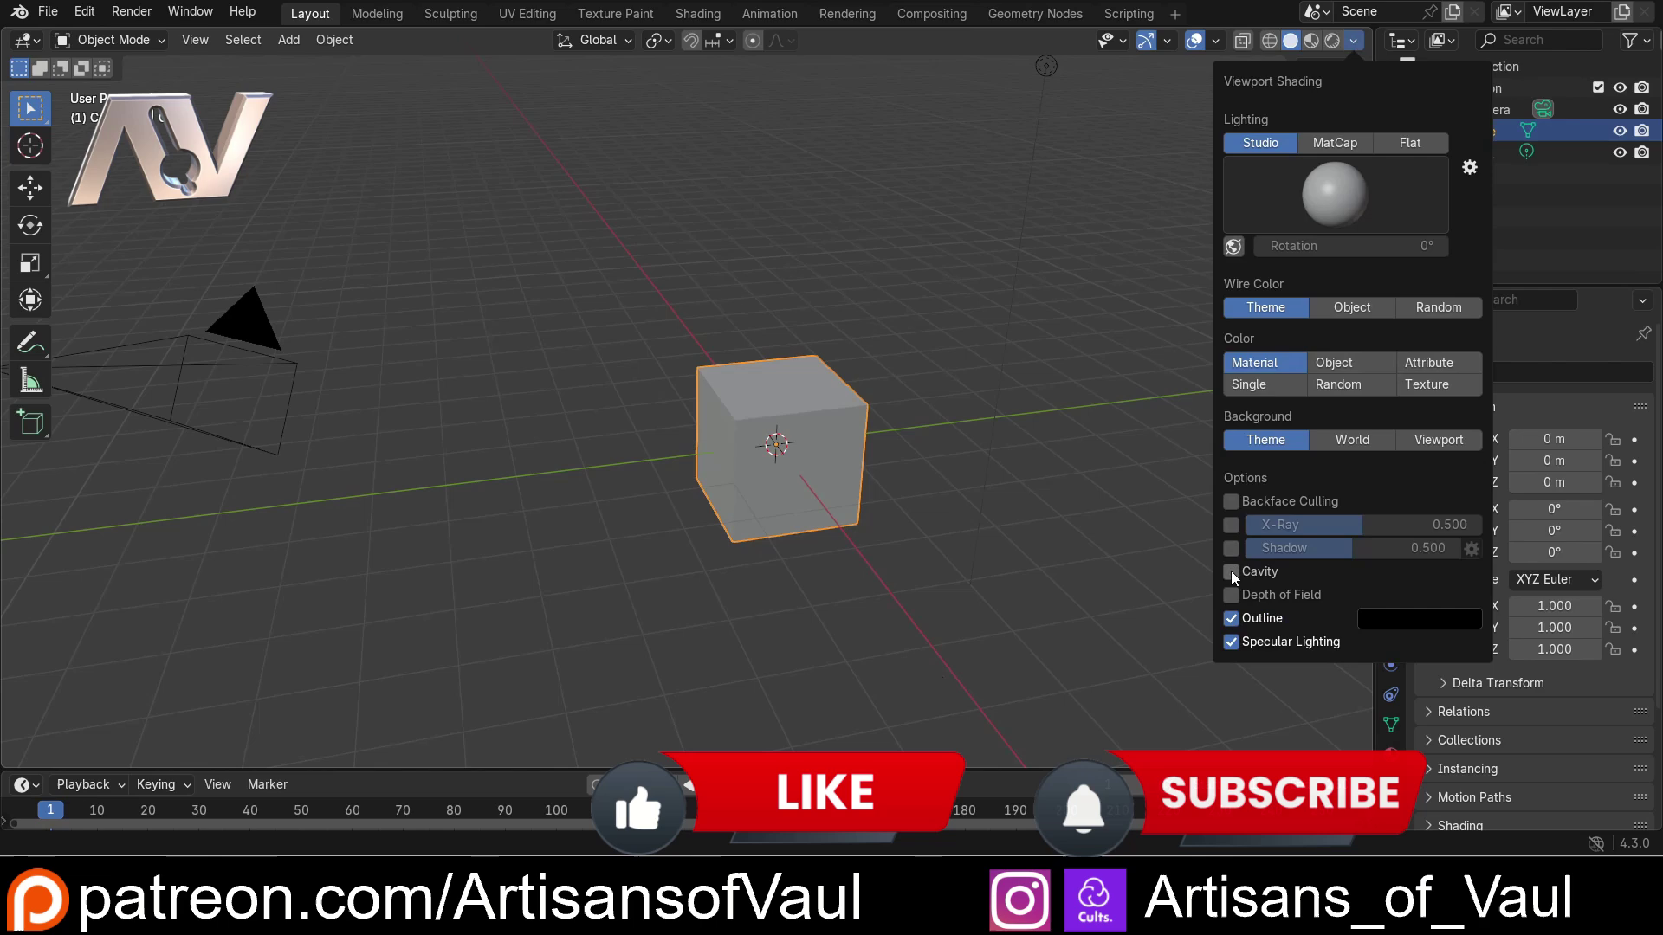
click(1237, 579)
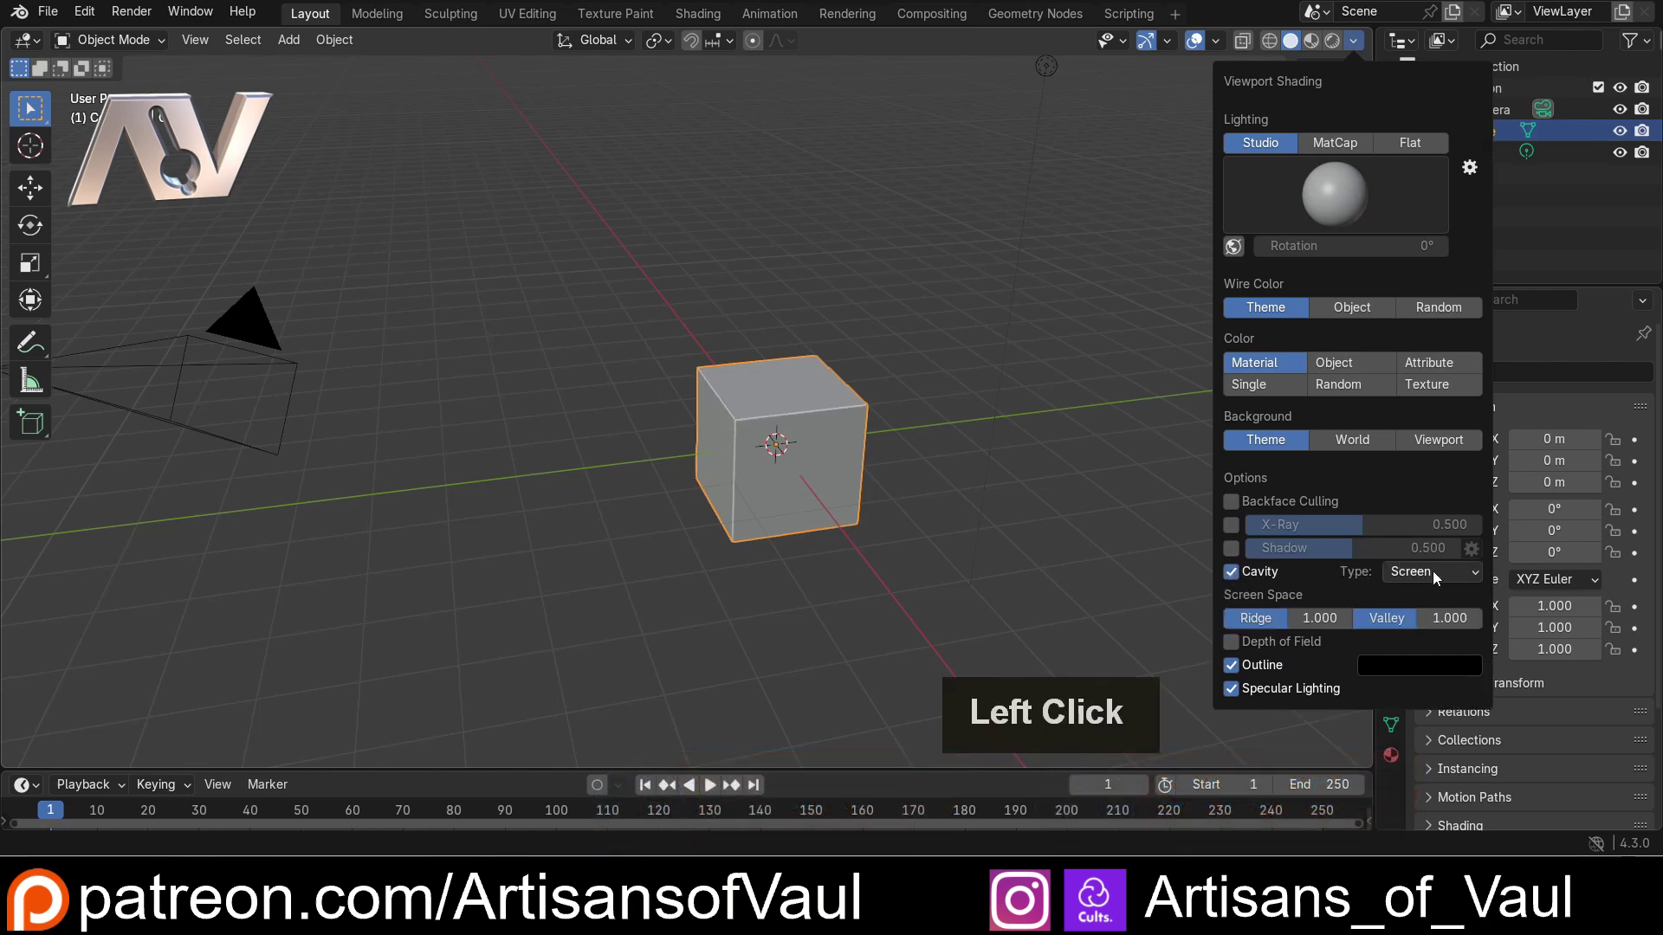
click(1430, 655)
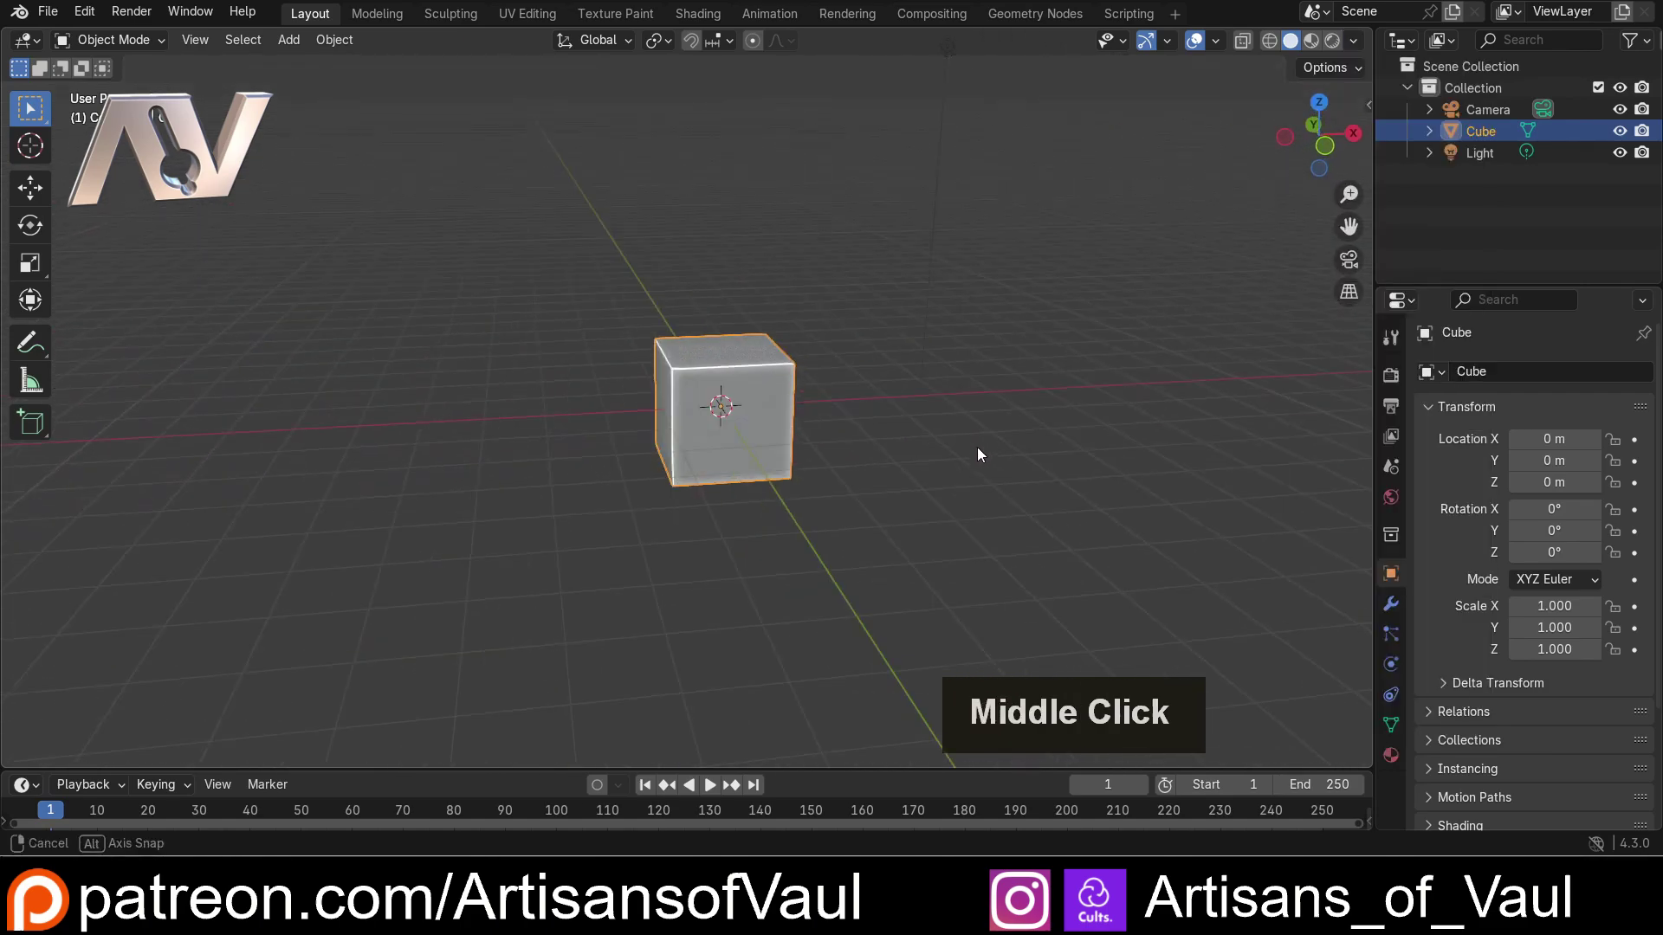
middle_click(871, 447)
click(563, 418)
middle_click(514, 414)
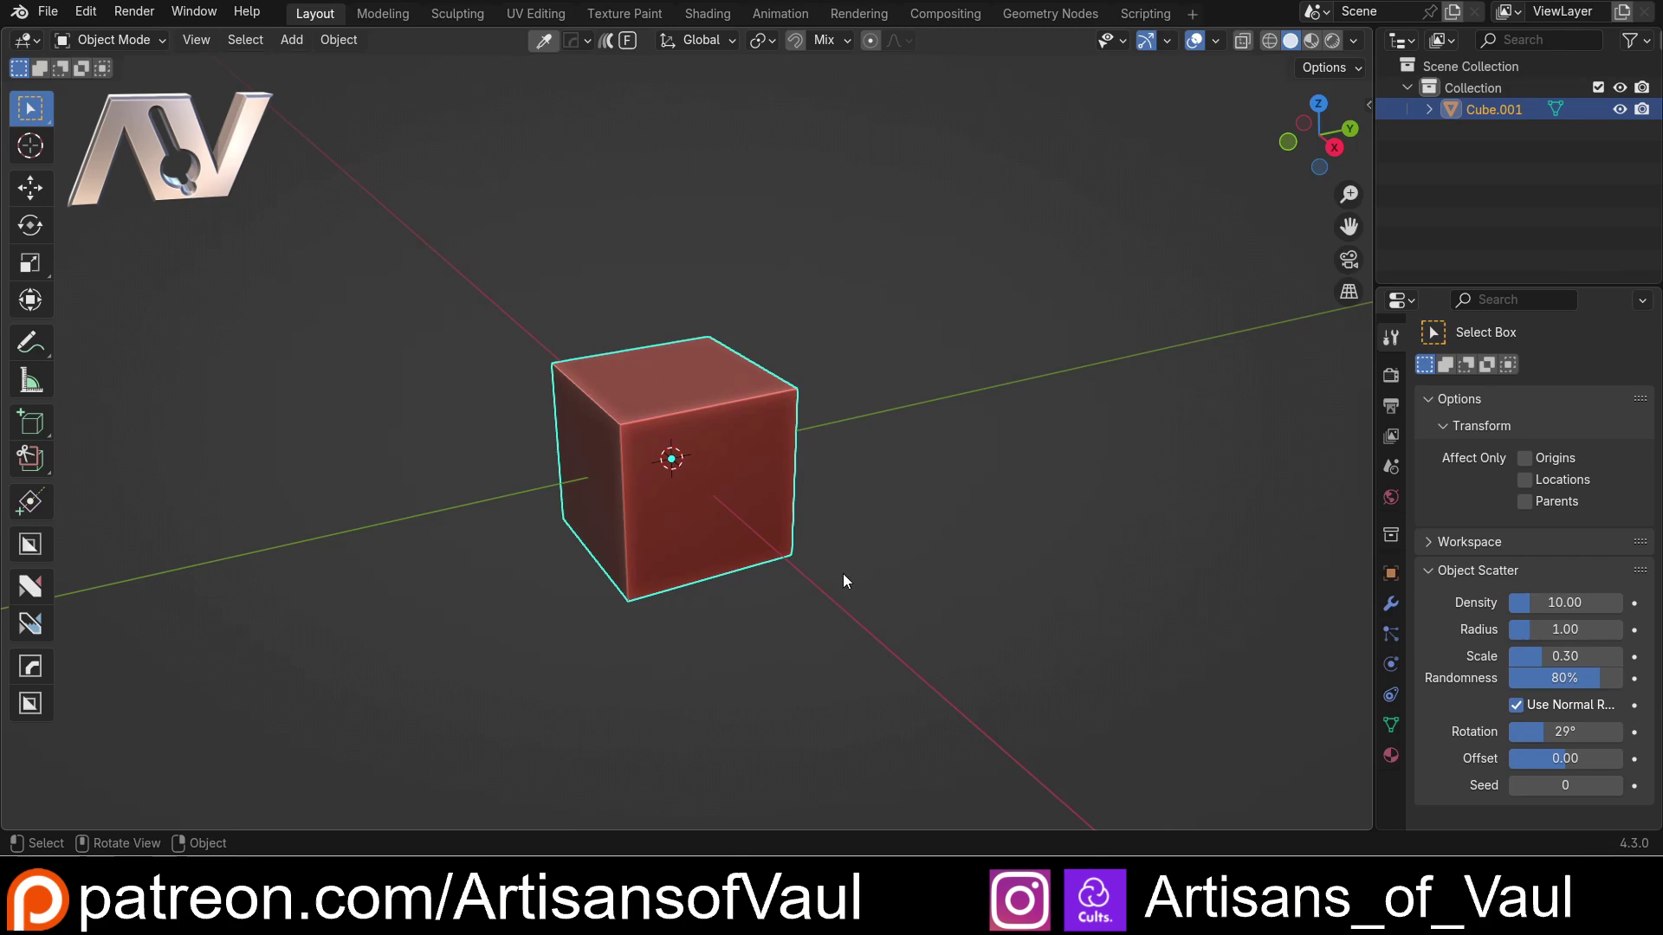
Step: Duplicate the red cube twice with Shift+D, then select all three cubes together
key(shift+d)
click(1063, 323)
key(shift+d)
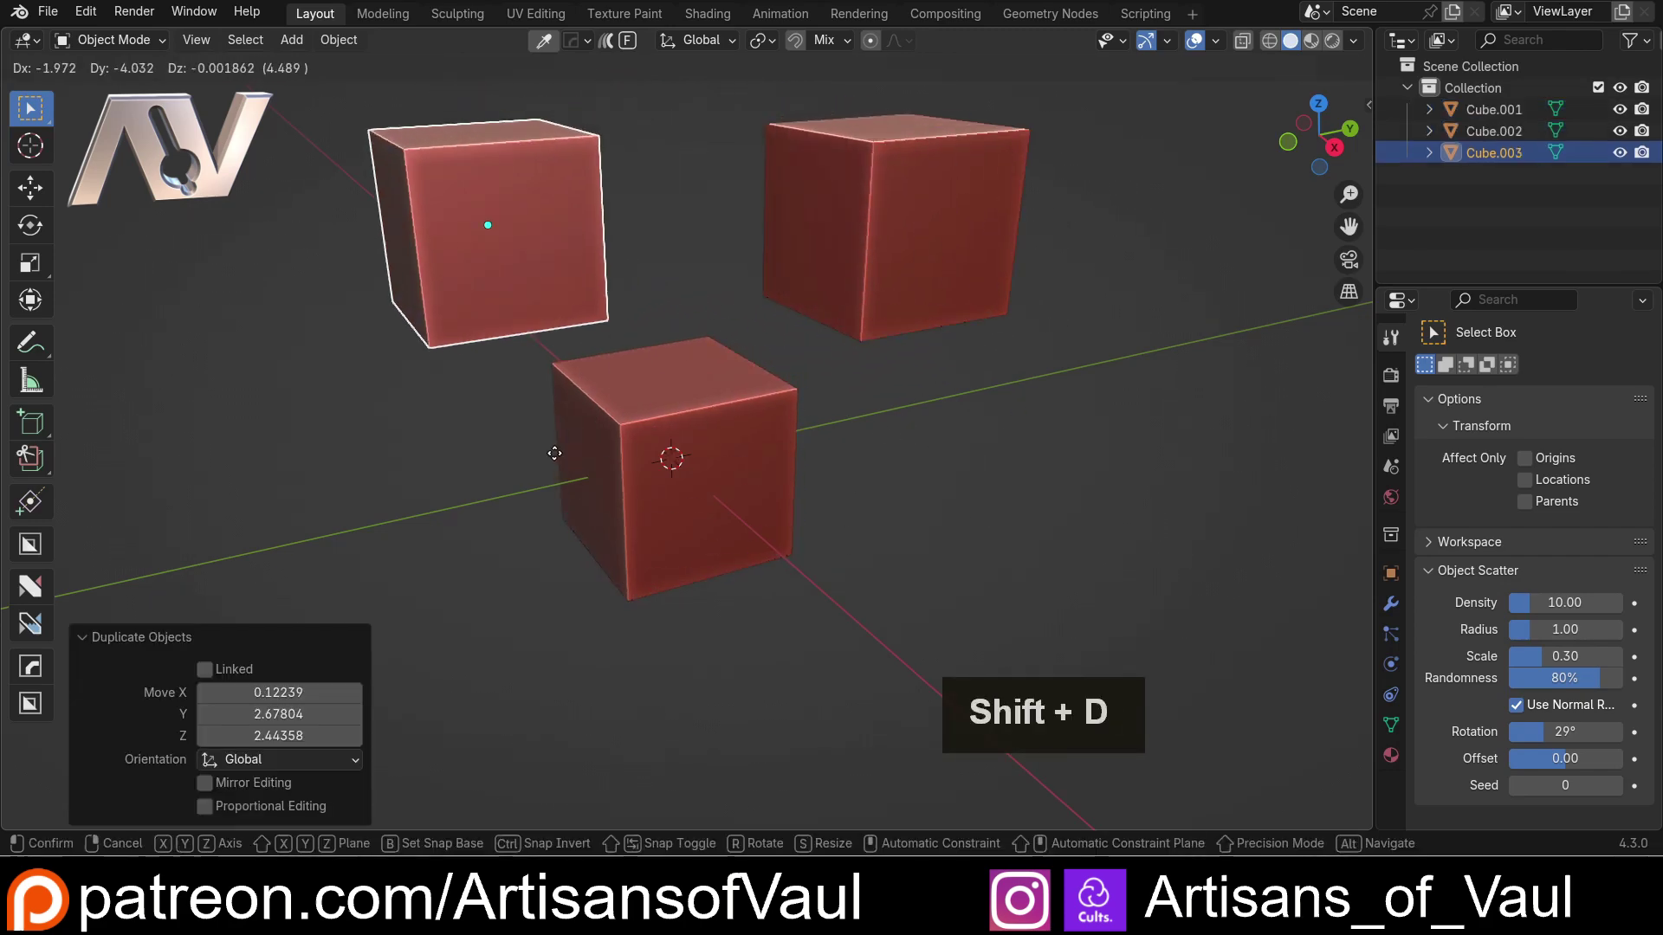
click(560, 461)
click(879, 297)
click(723, 480)
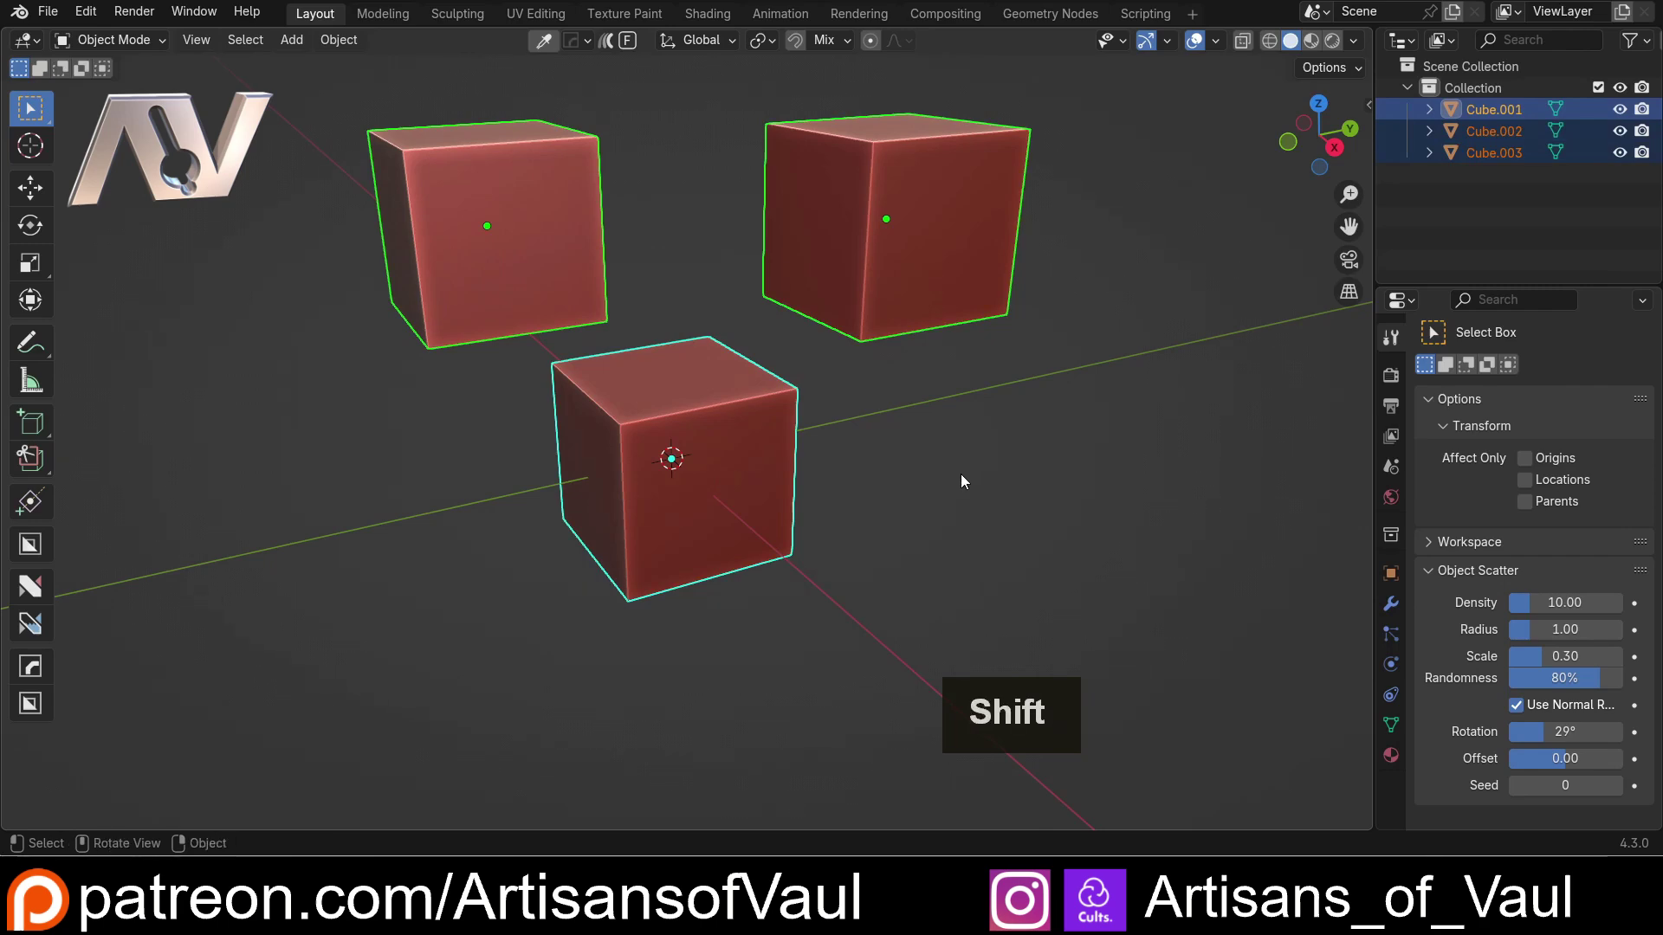
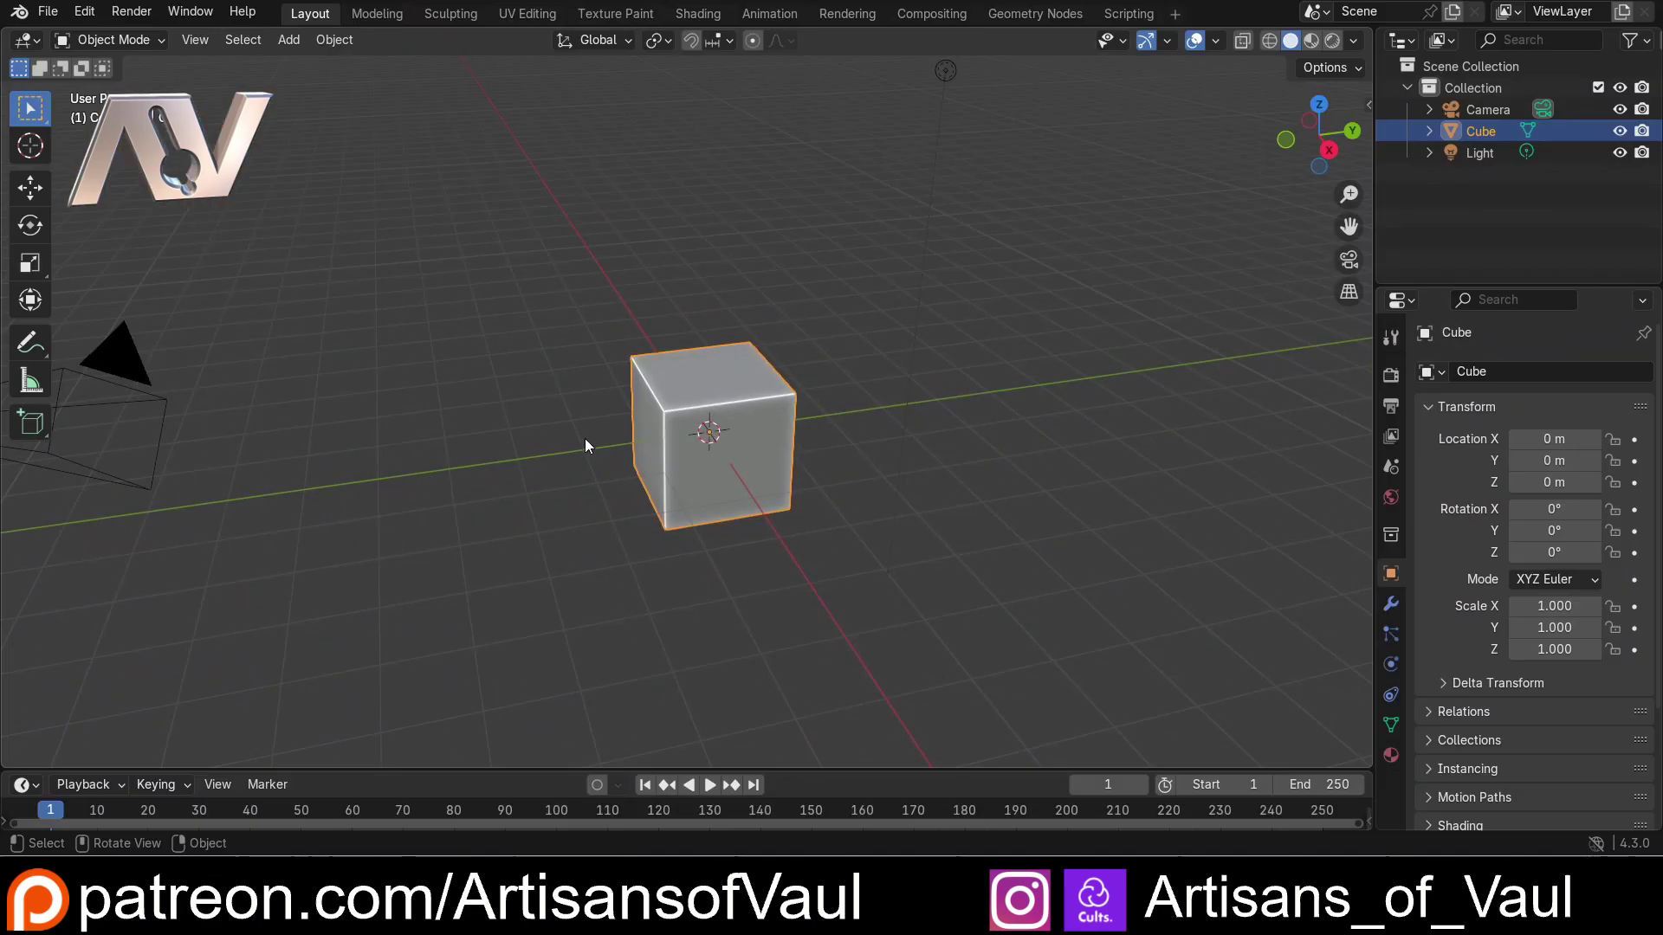
scroll(down, 3)
middle_click(584, 434)
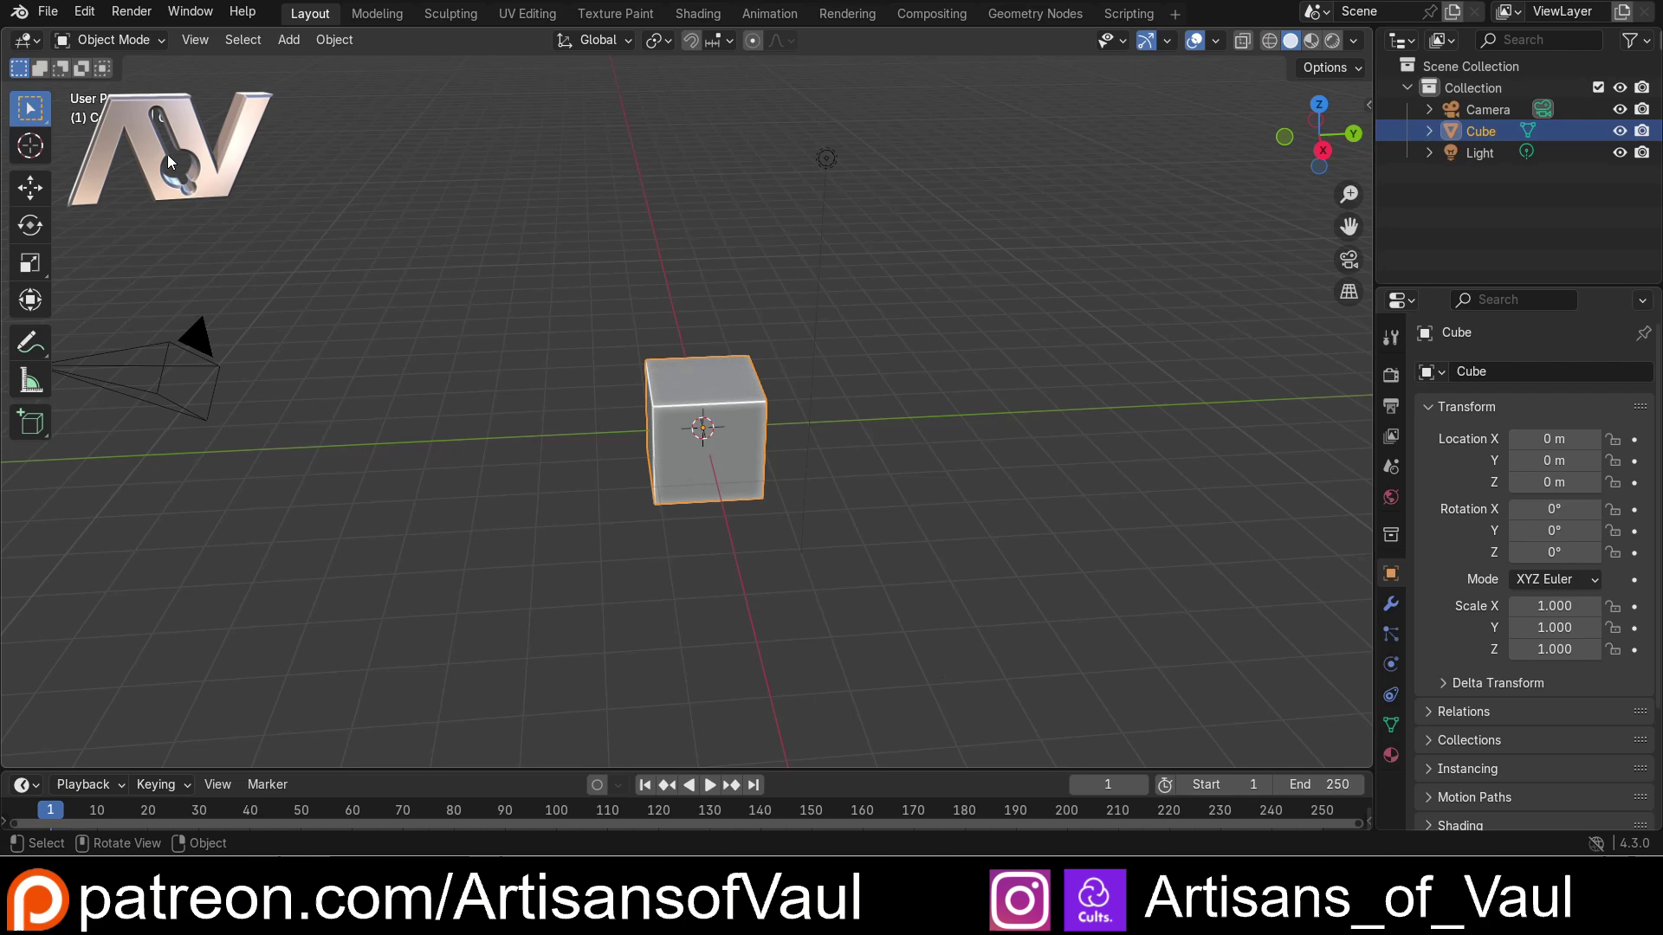
Step: Delete the cube via the Object menu, then select the Light and delete it
click(715, 364)
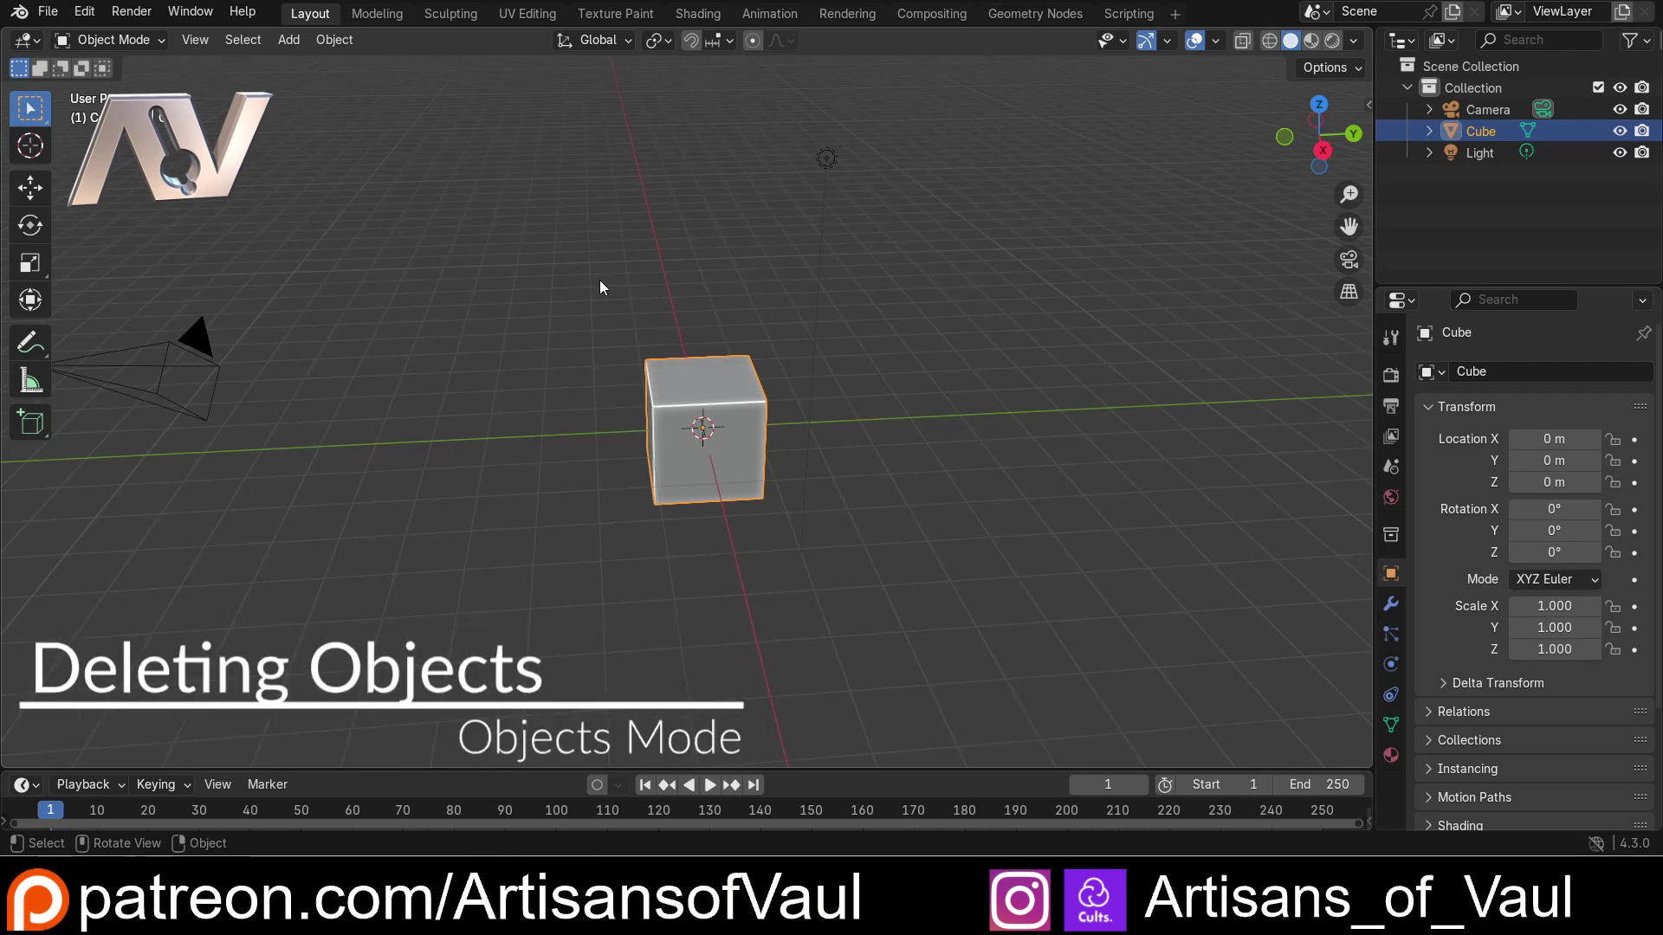
click(663, 318)
scroll(up, 3)
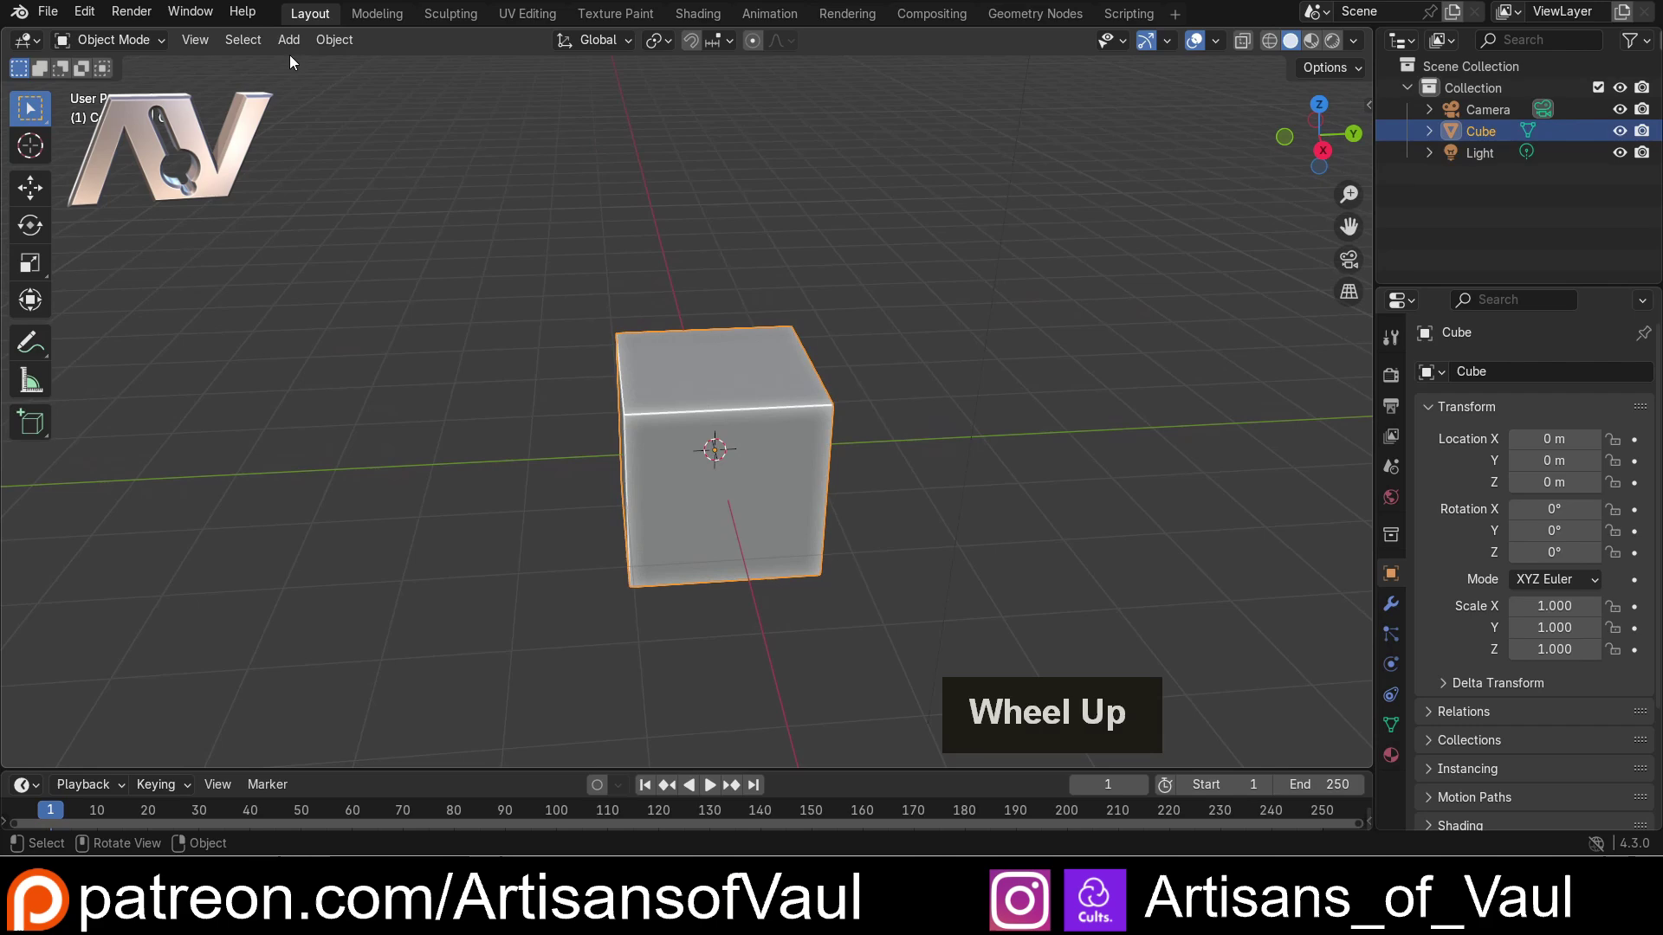
click(327, 48)
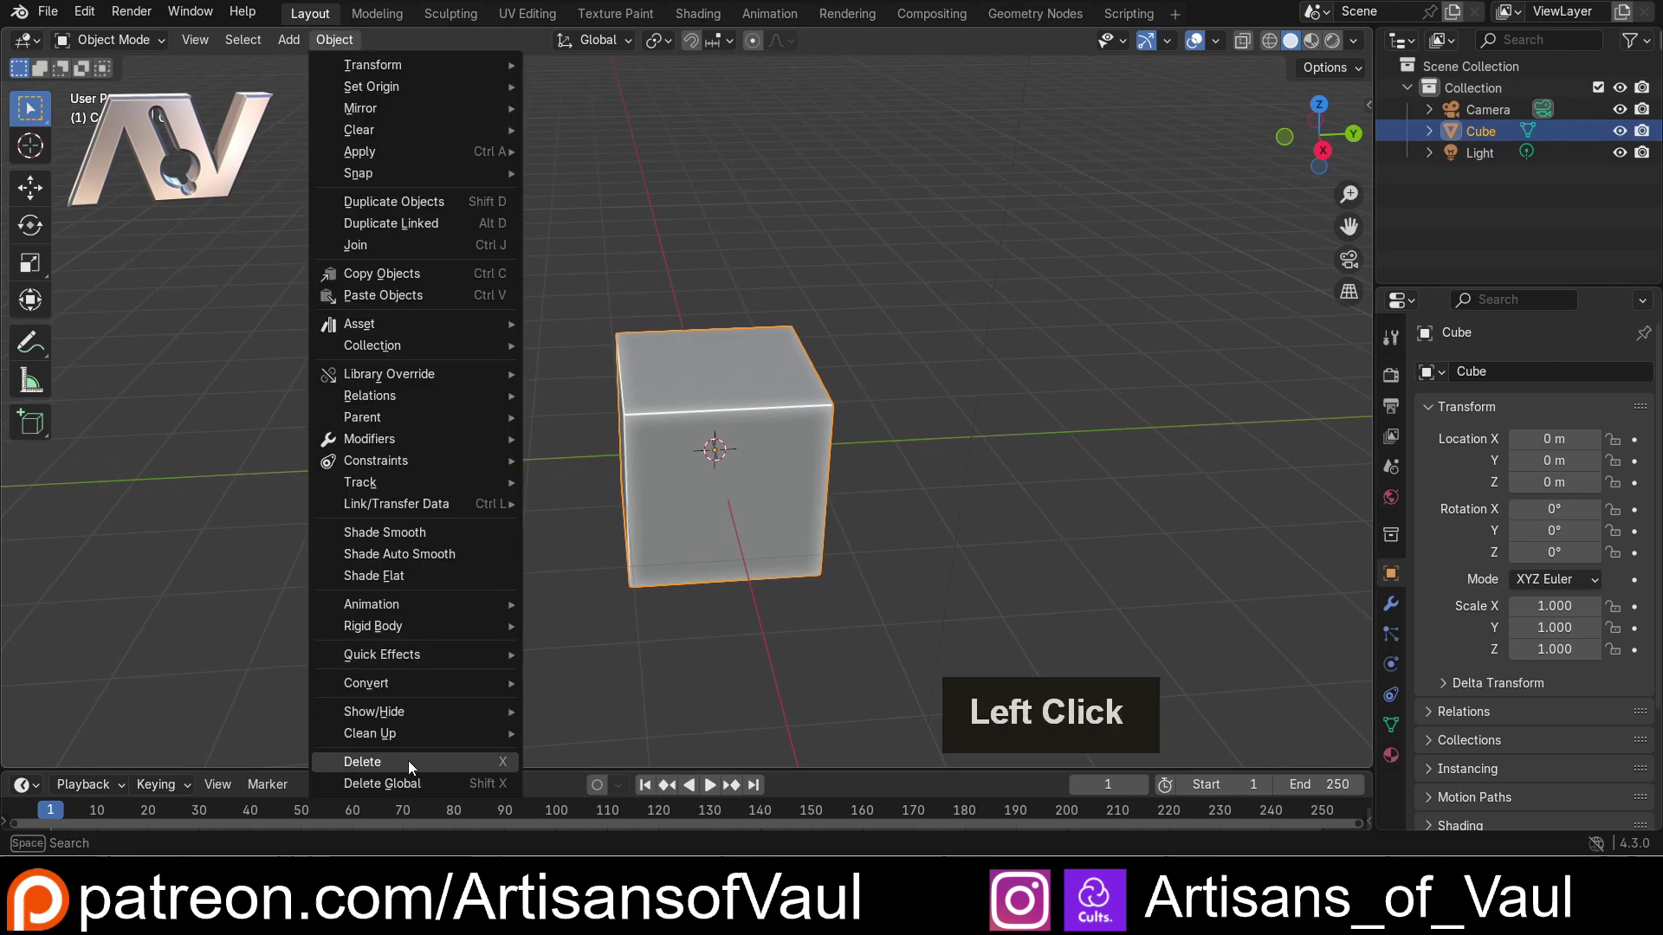
scroll(down, 3)
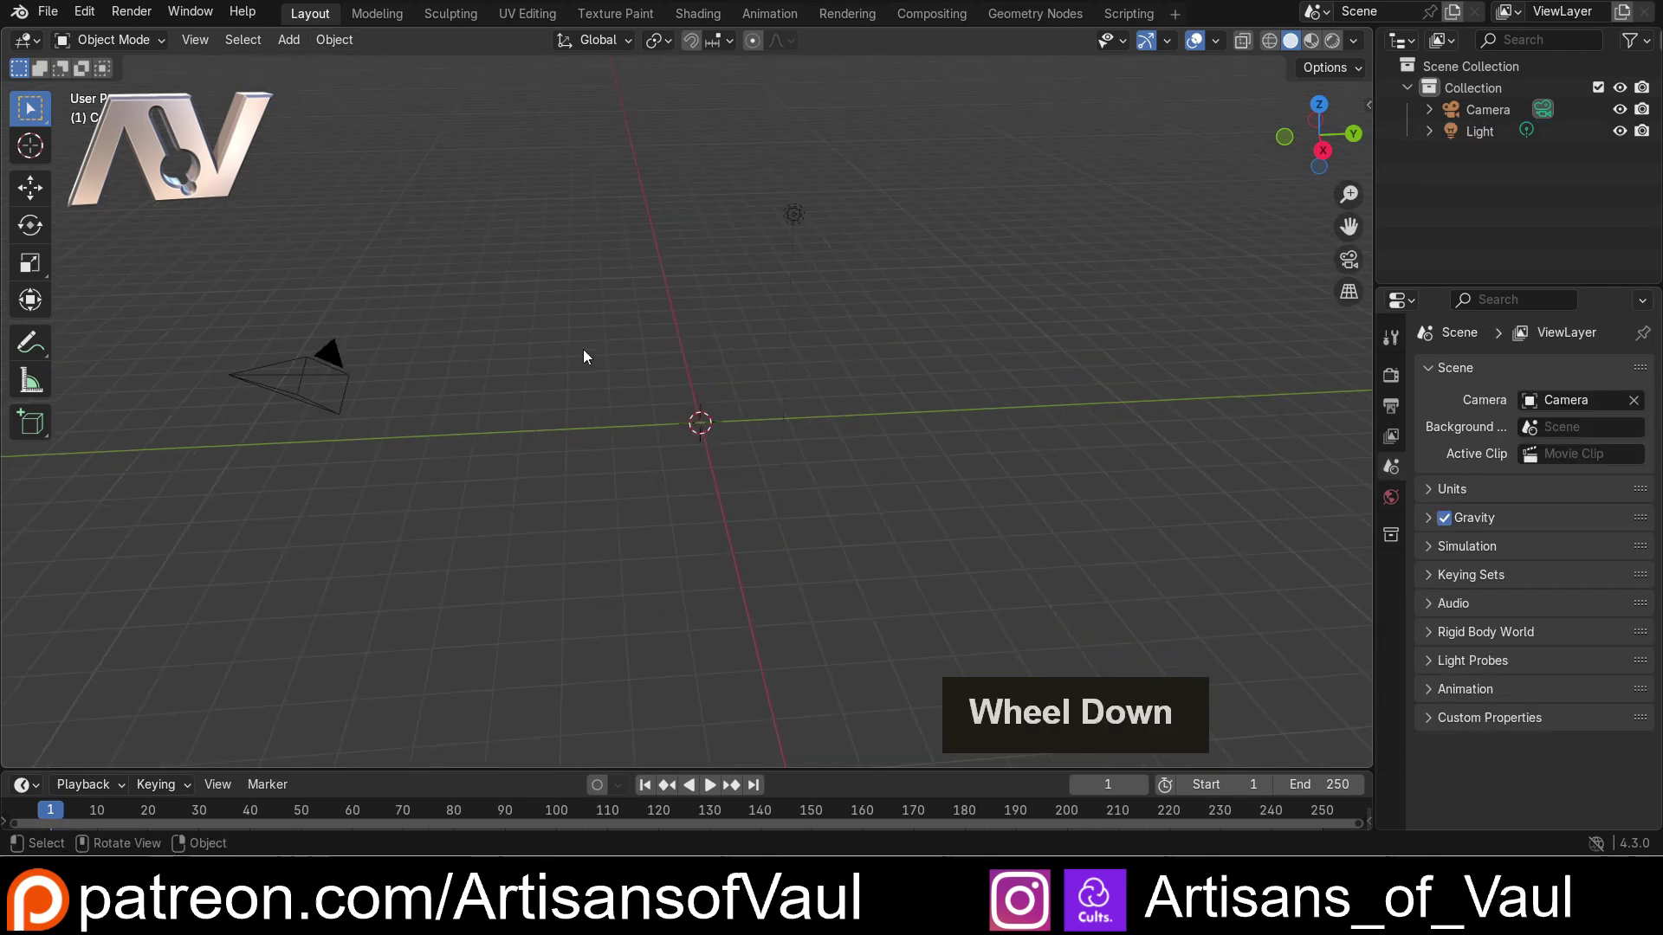
click(802, 219)
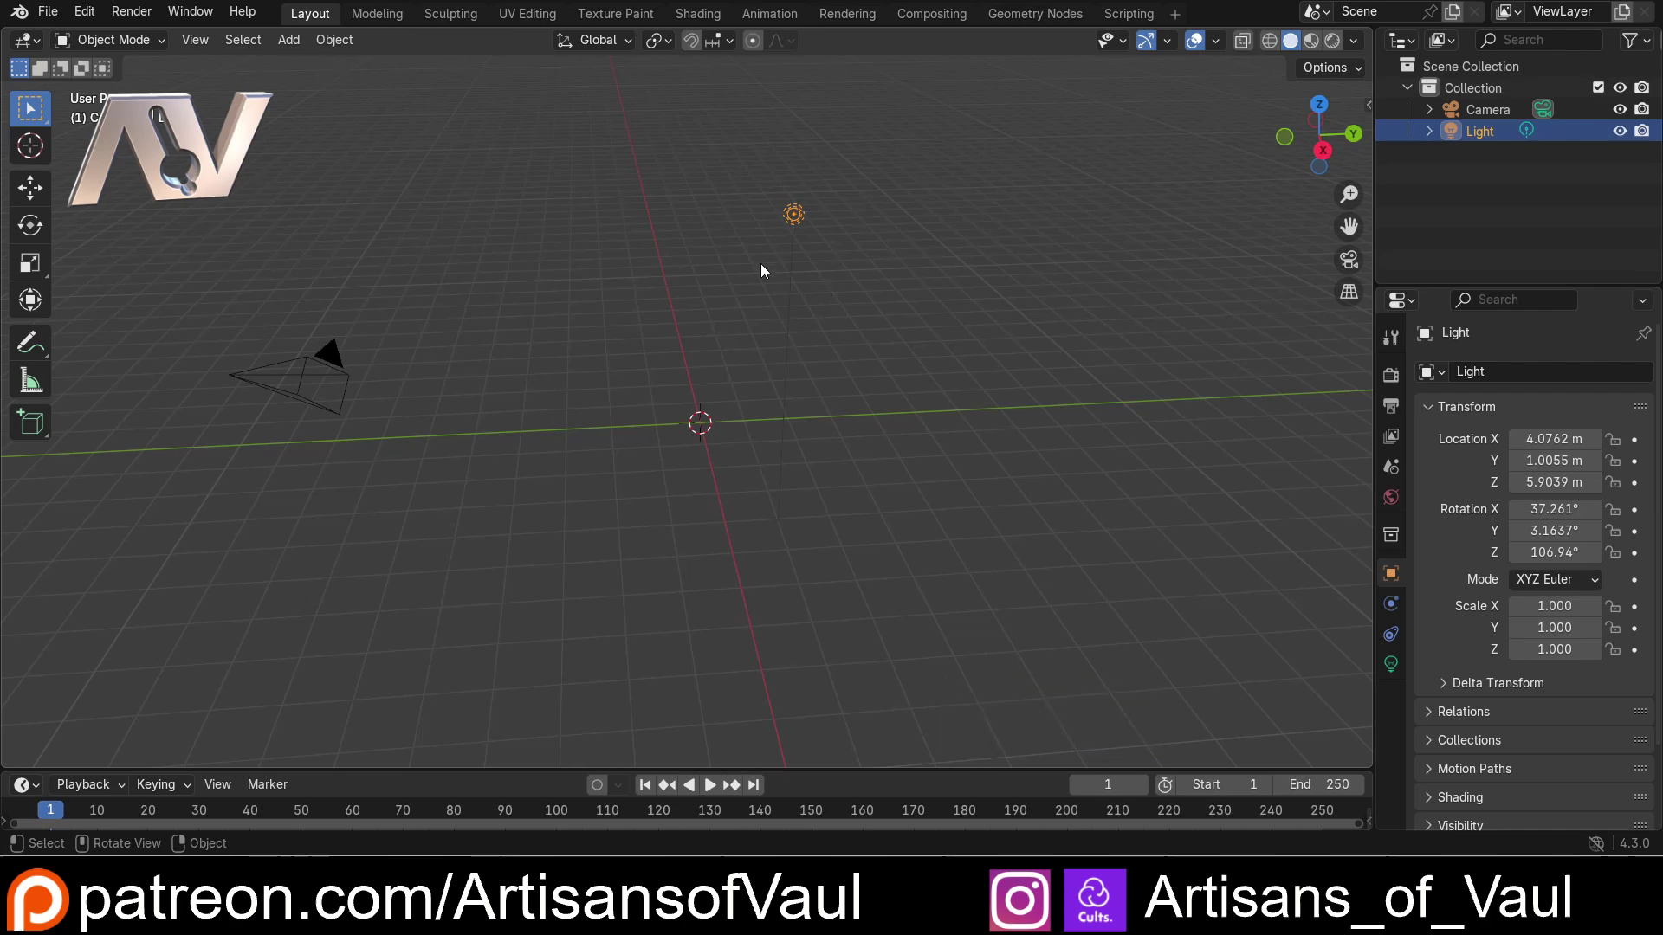
key(Delete)
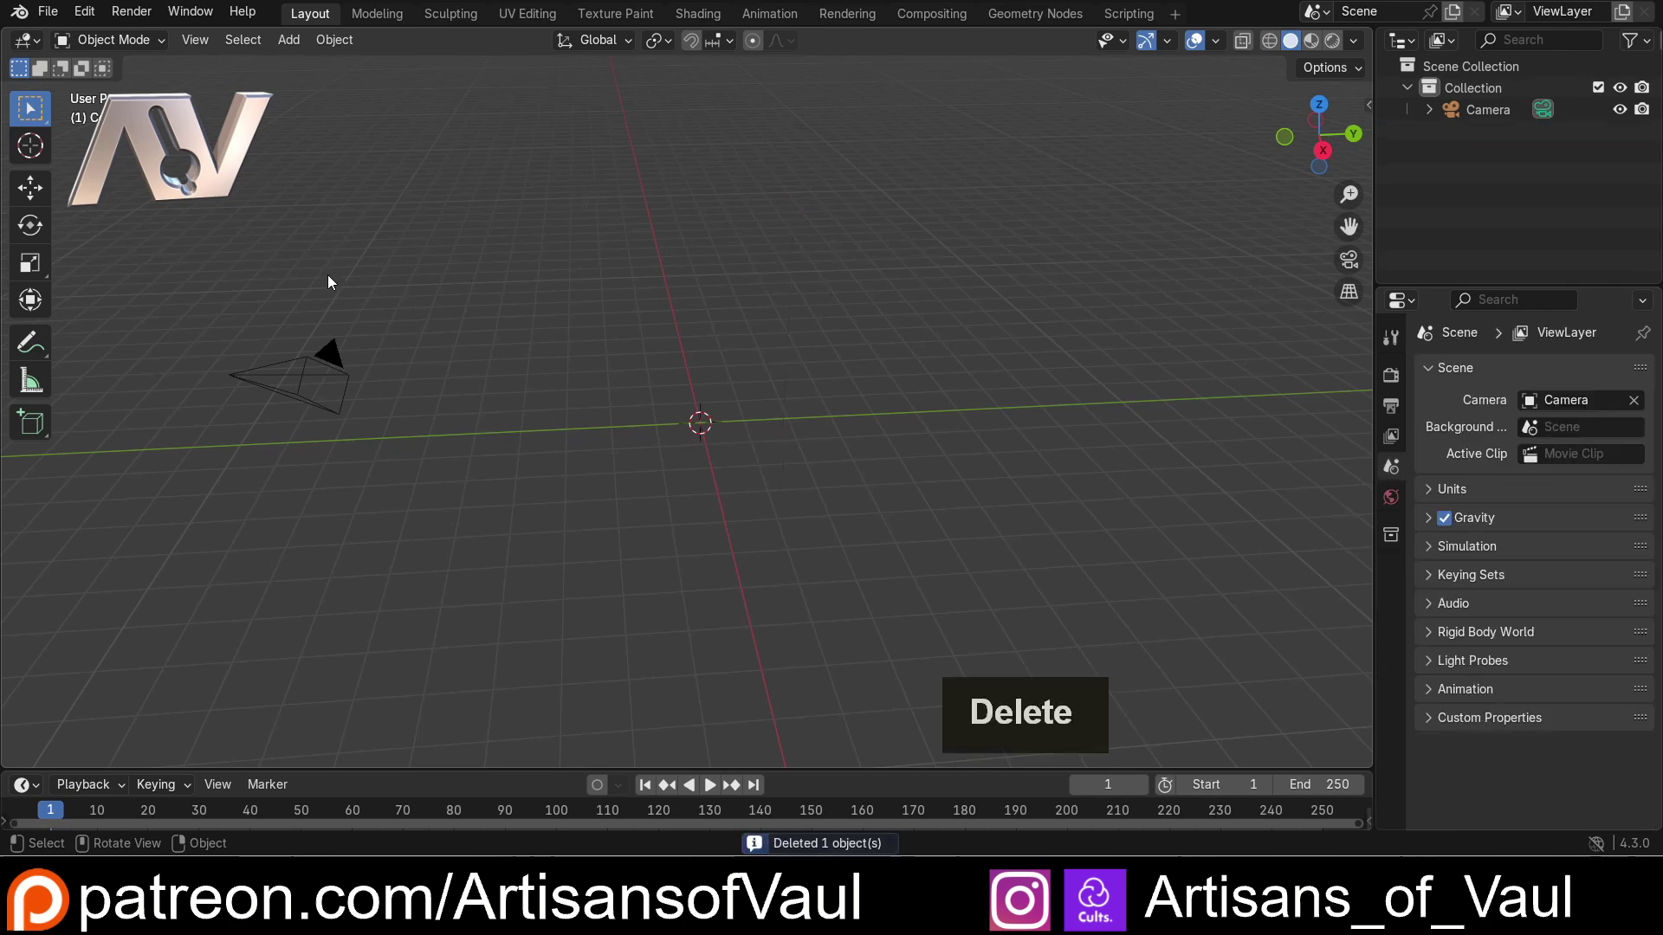
Step: Locate and select the camera, delete it with X and confirm
middle_click(375, 265)
middle_click(431, 249)
middle_click(465, 245)
click(510, 323)
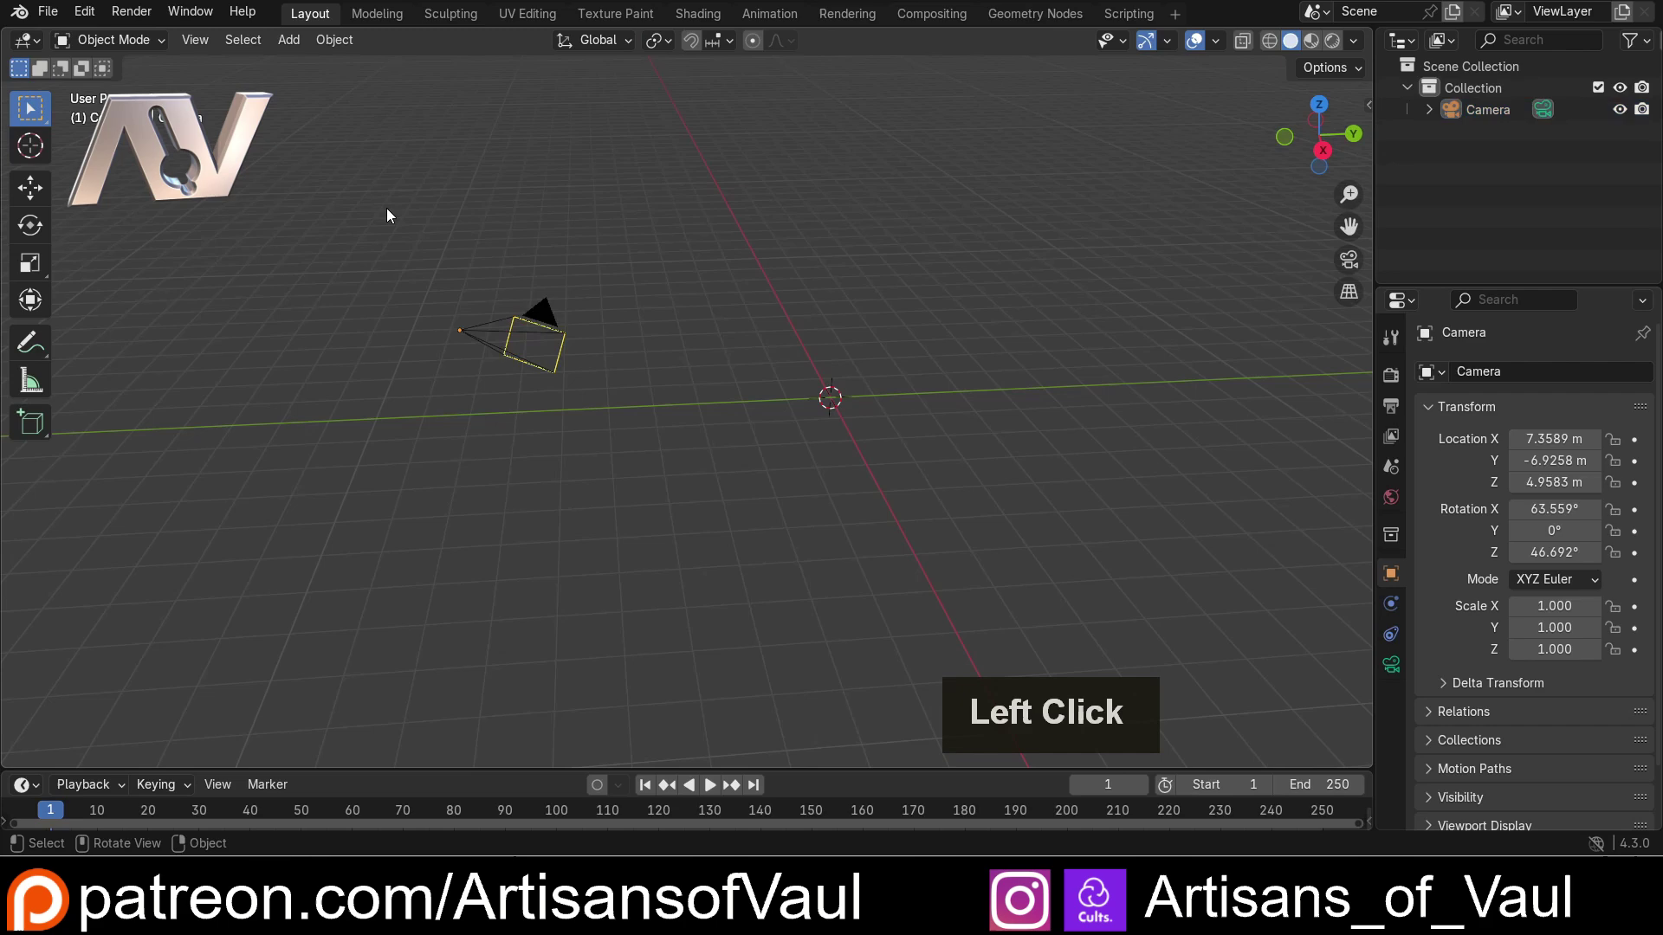
double_click(480, 309)
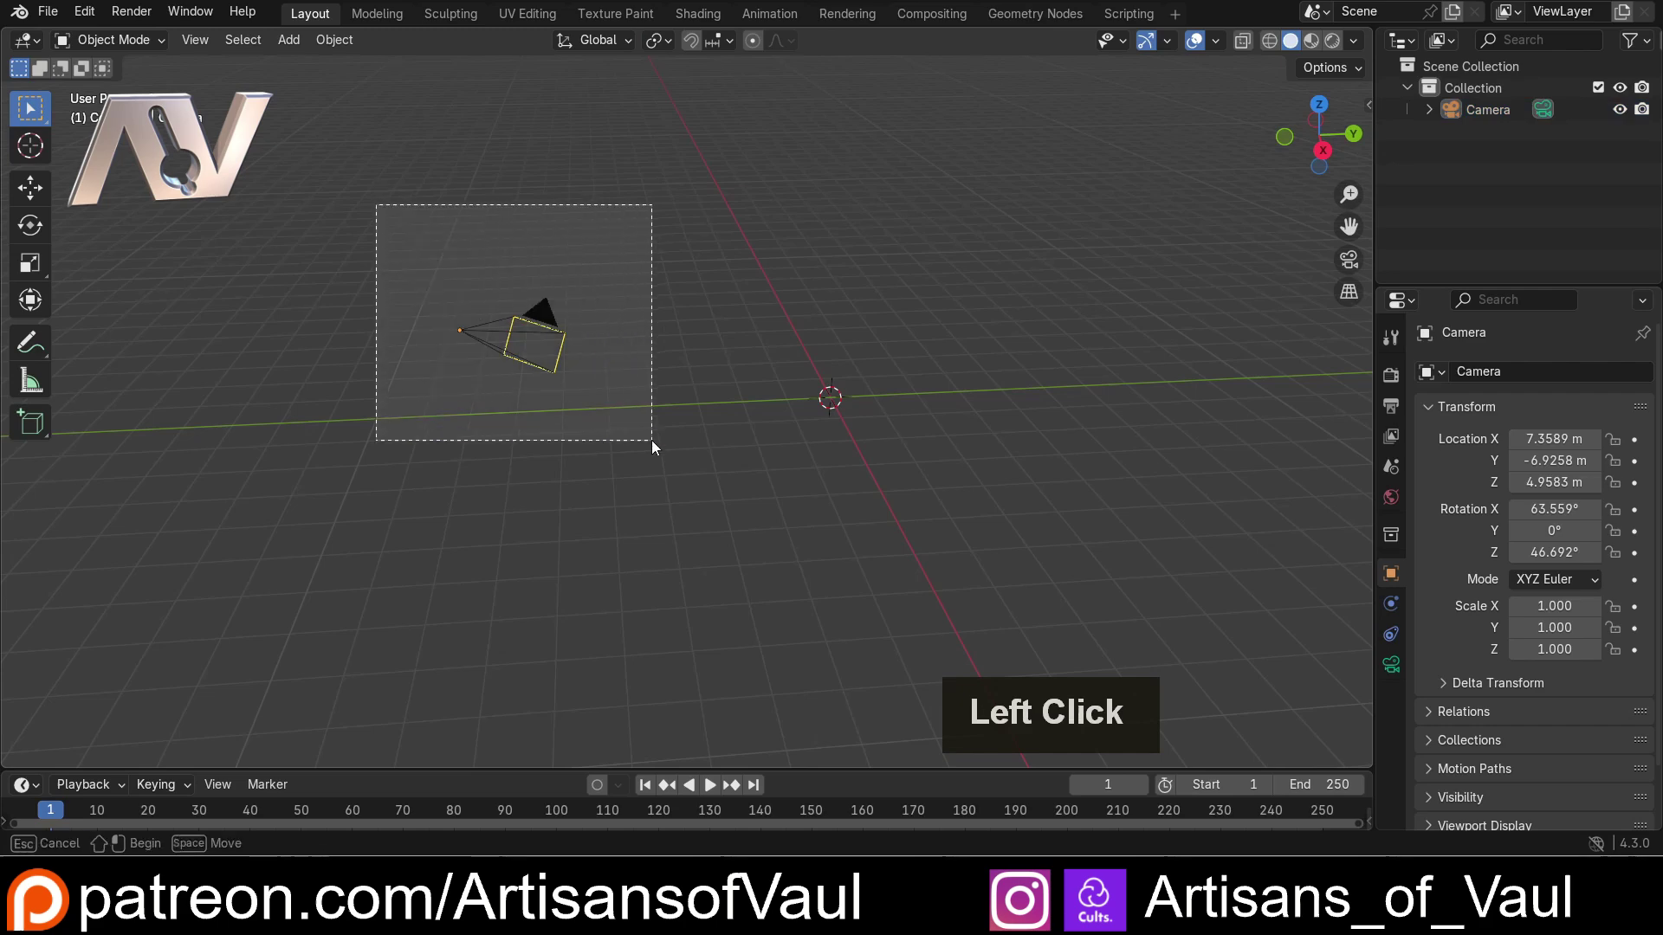
scroll(up, 3)
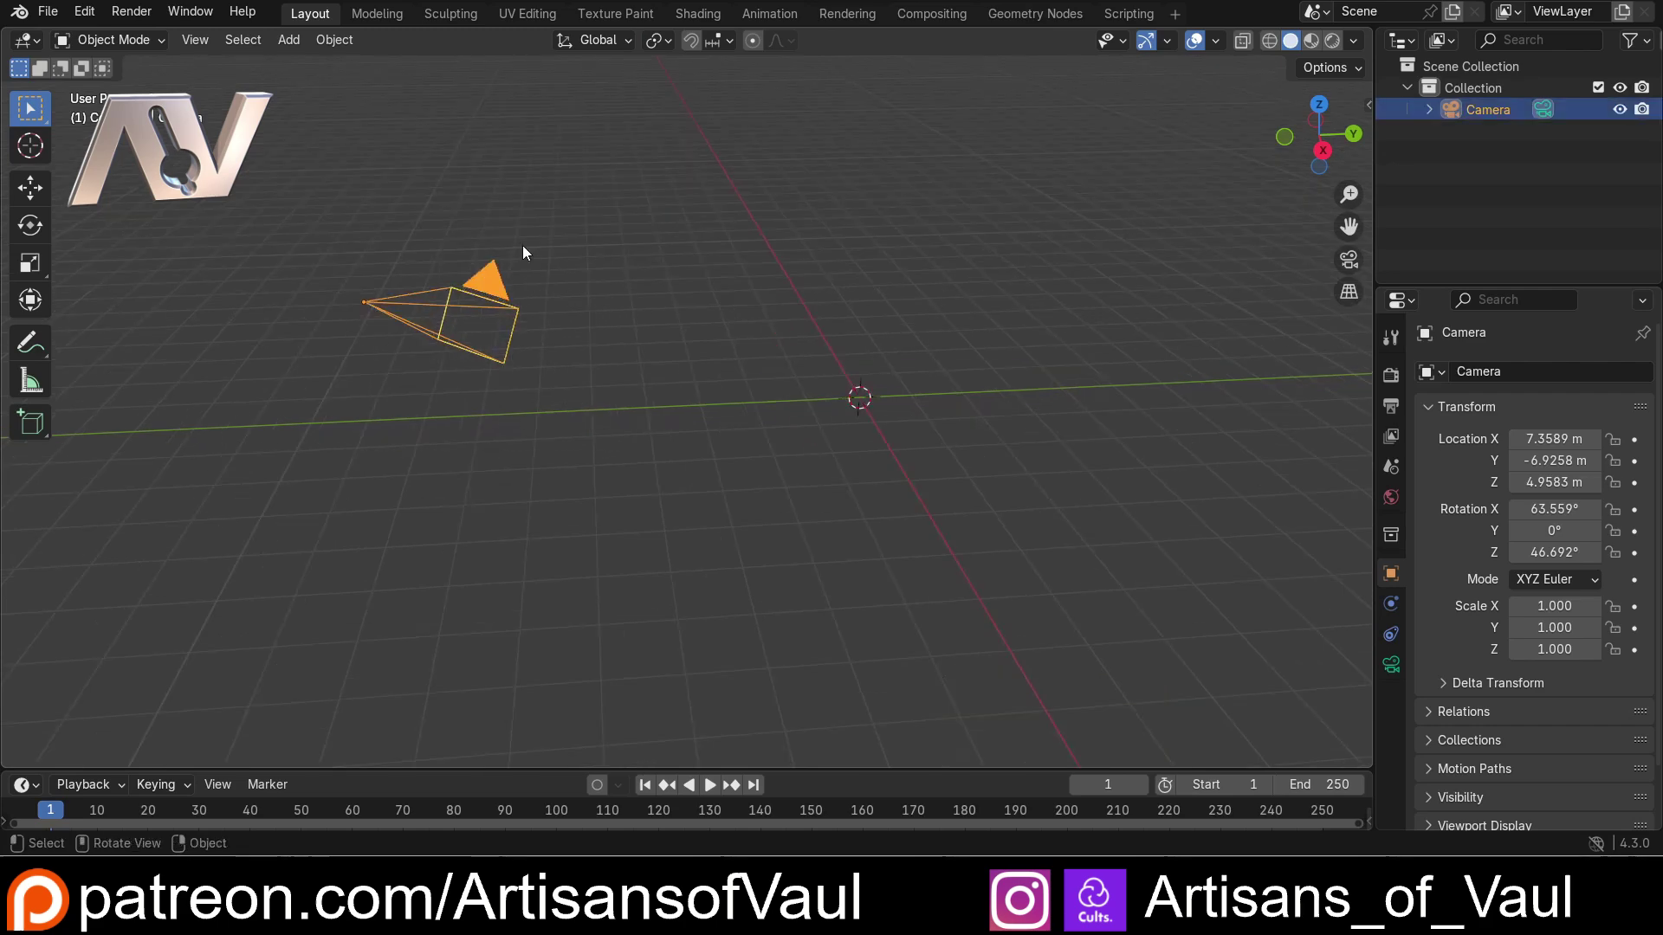
key(x)
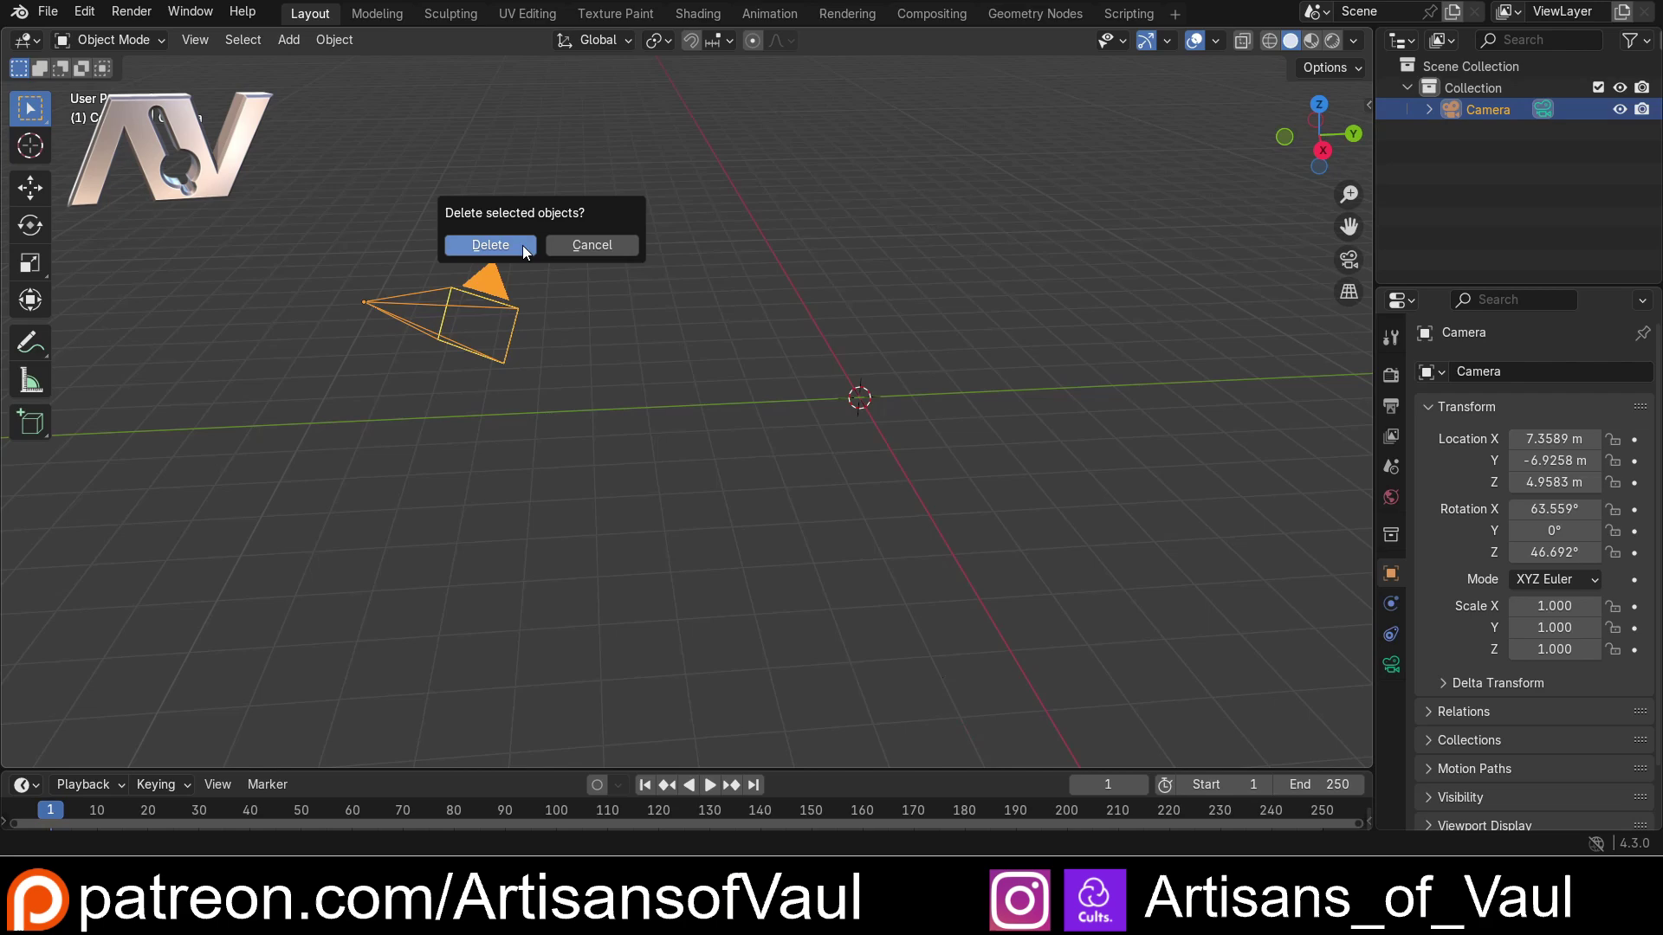
click(528, 250)
Step: Orbit around the now-empty scene
middle_click(857, 315)
middle_click(837, 322)
middle_click(808, 328)
scroll(up, 3)
middle_click(523, 332)
middle_click(538, 333)
middle_click(591, 342)
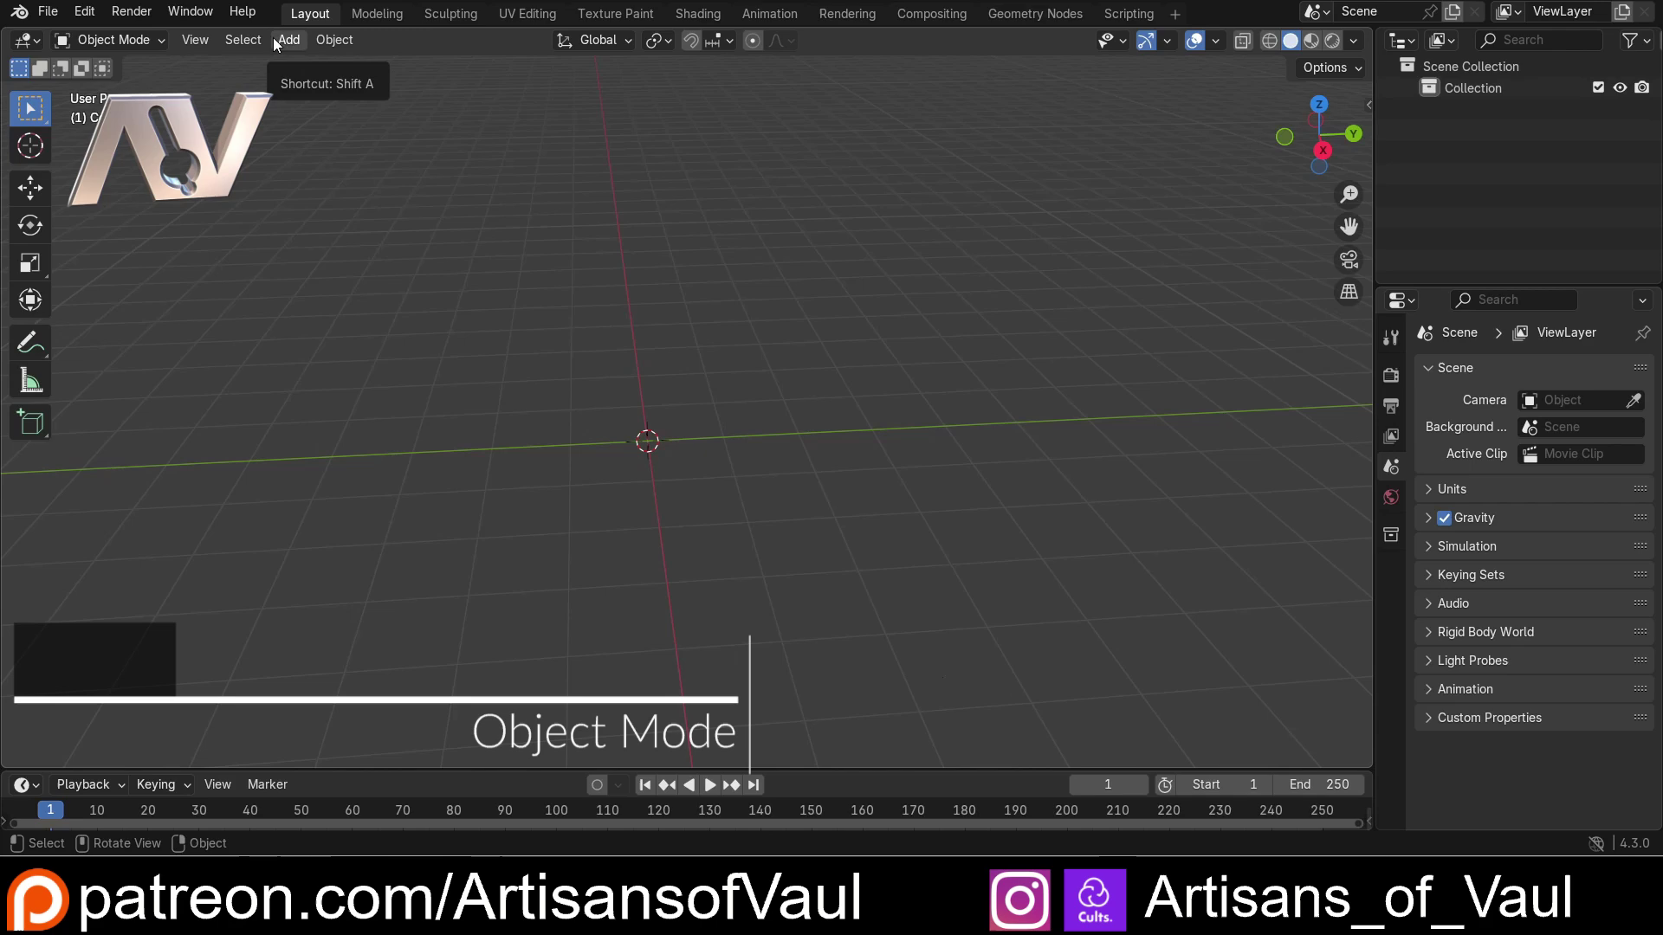
Step: Add a cube from Add > Mesh, delete it, then add a cube again via the Shift+A menu
click(294, 42)
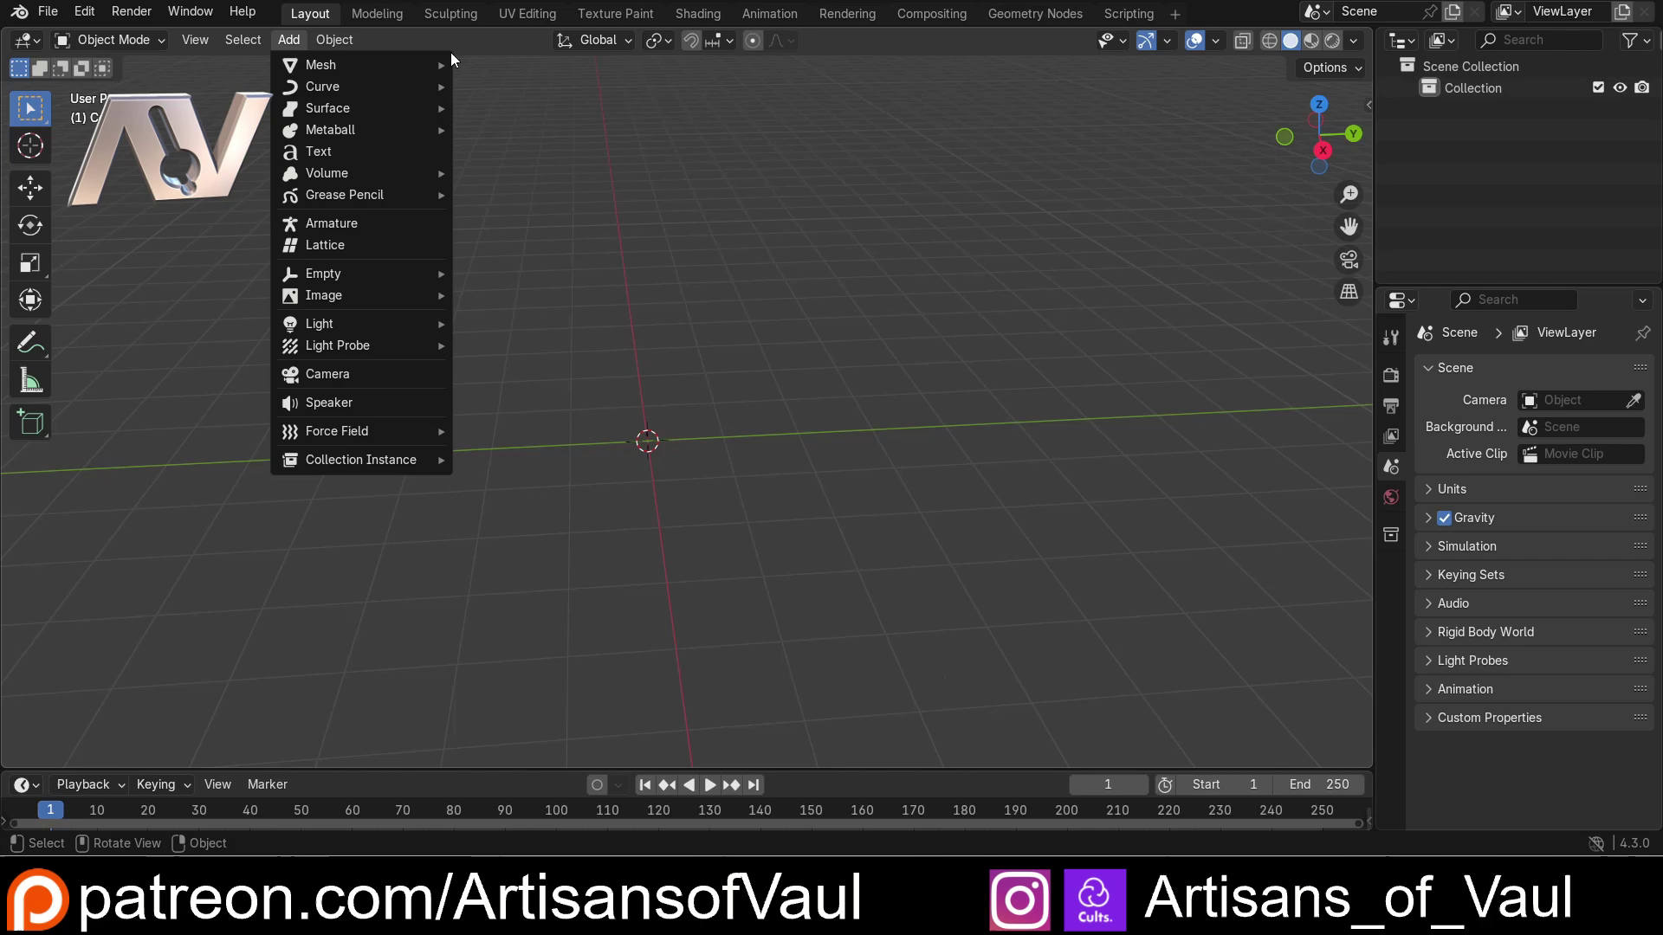
click(529, 100)
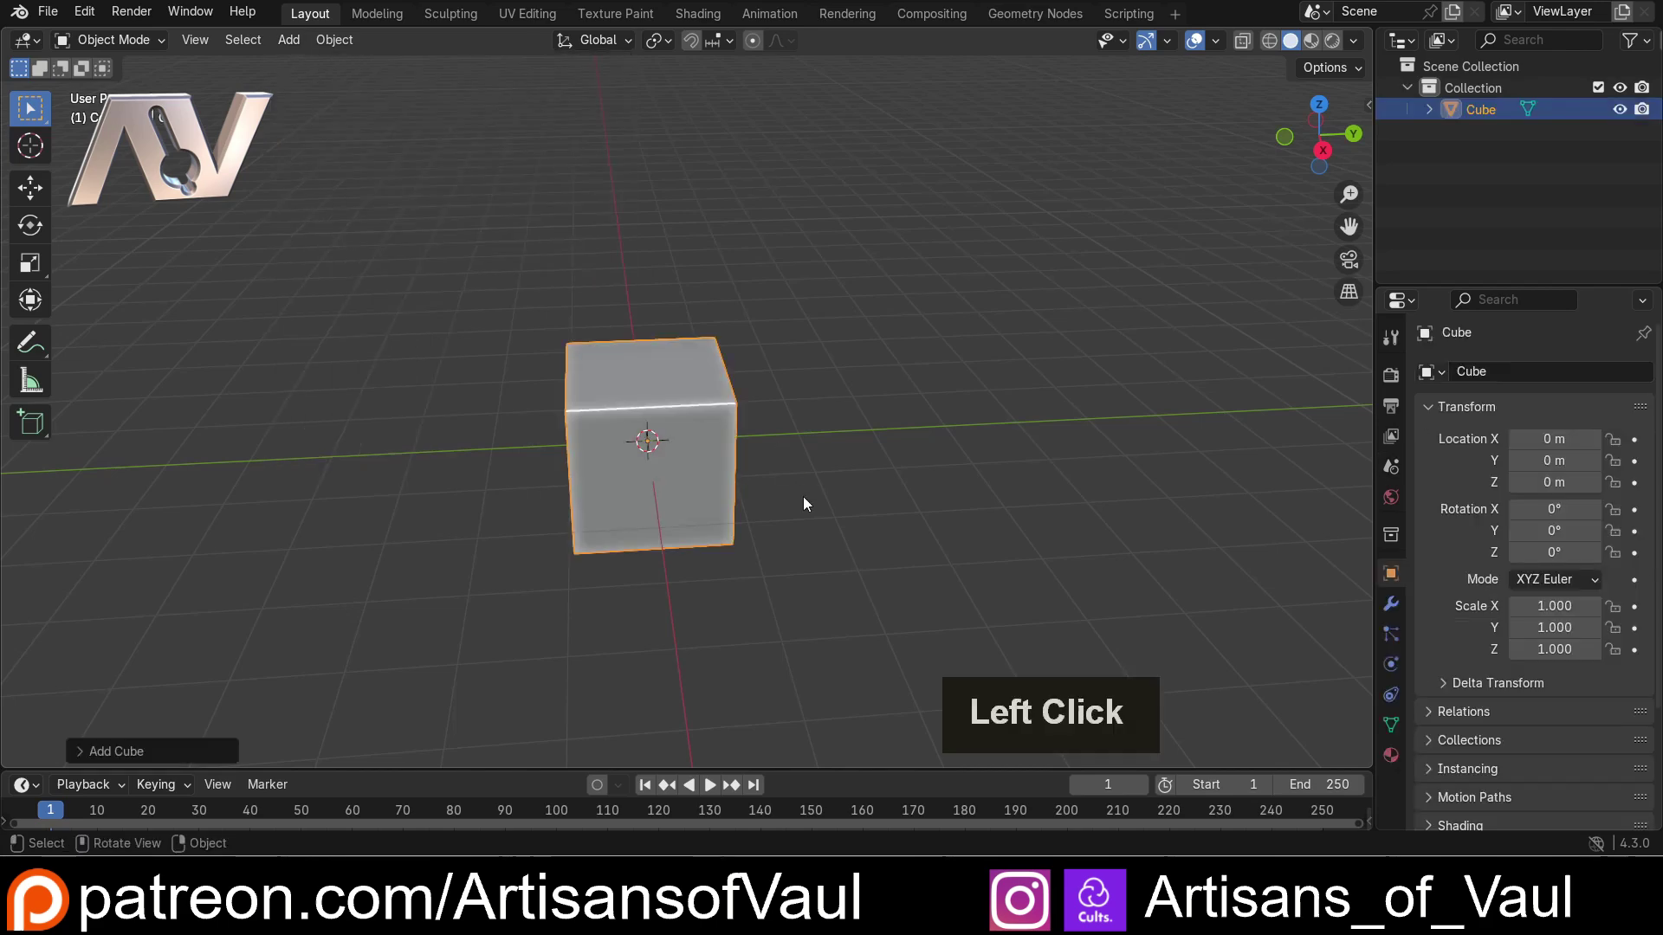
key(x)
click(699, 390)
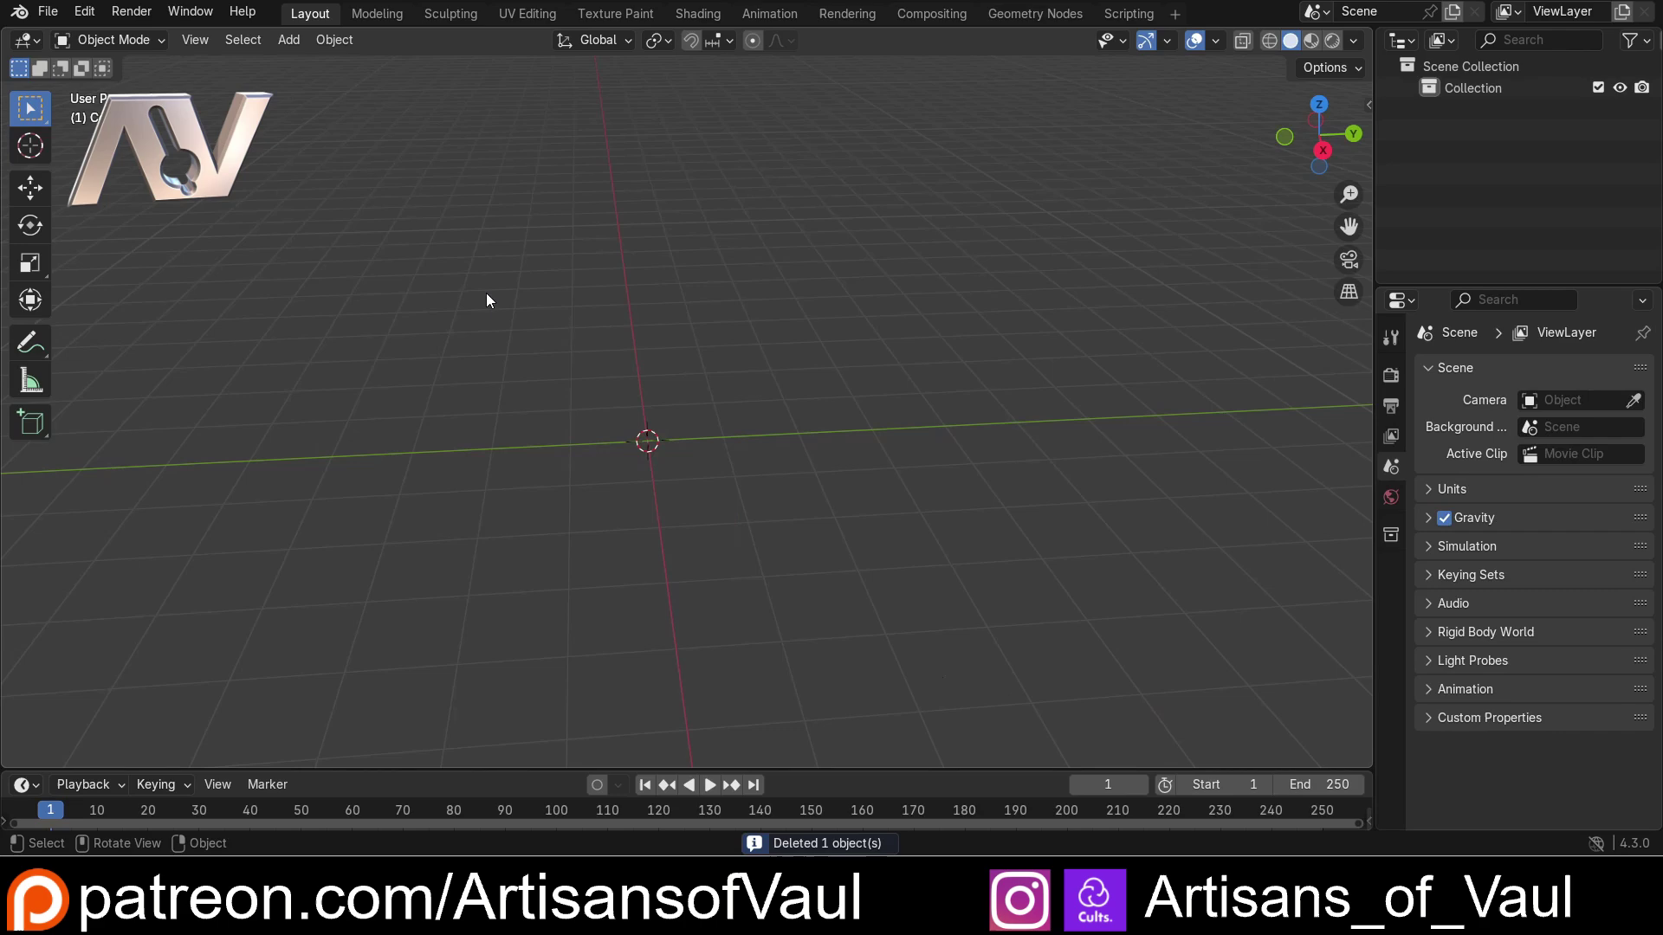
key(shift+a)
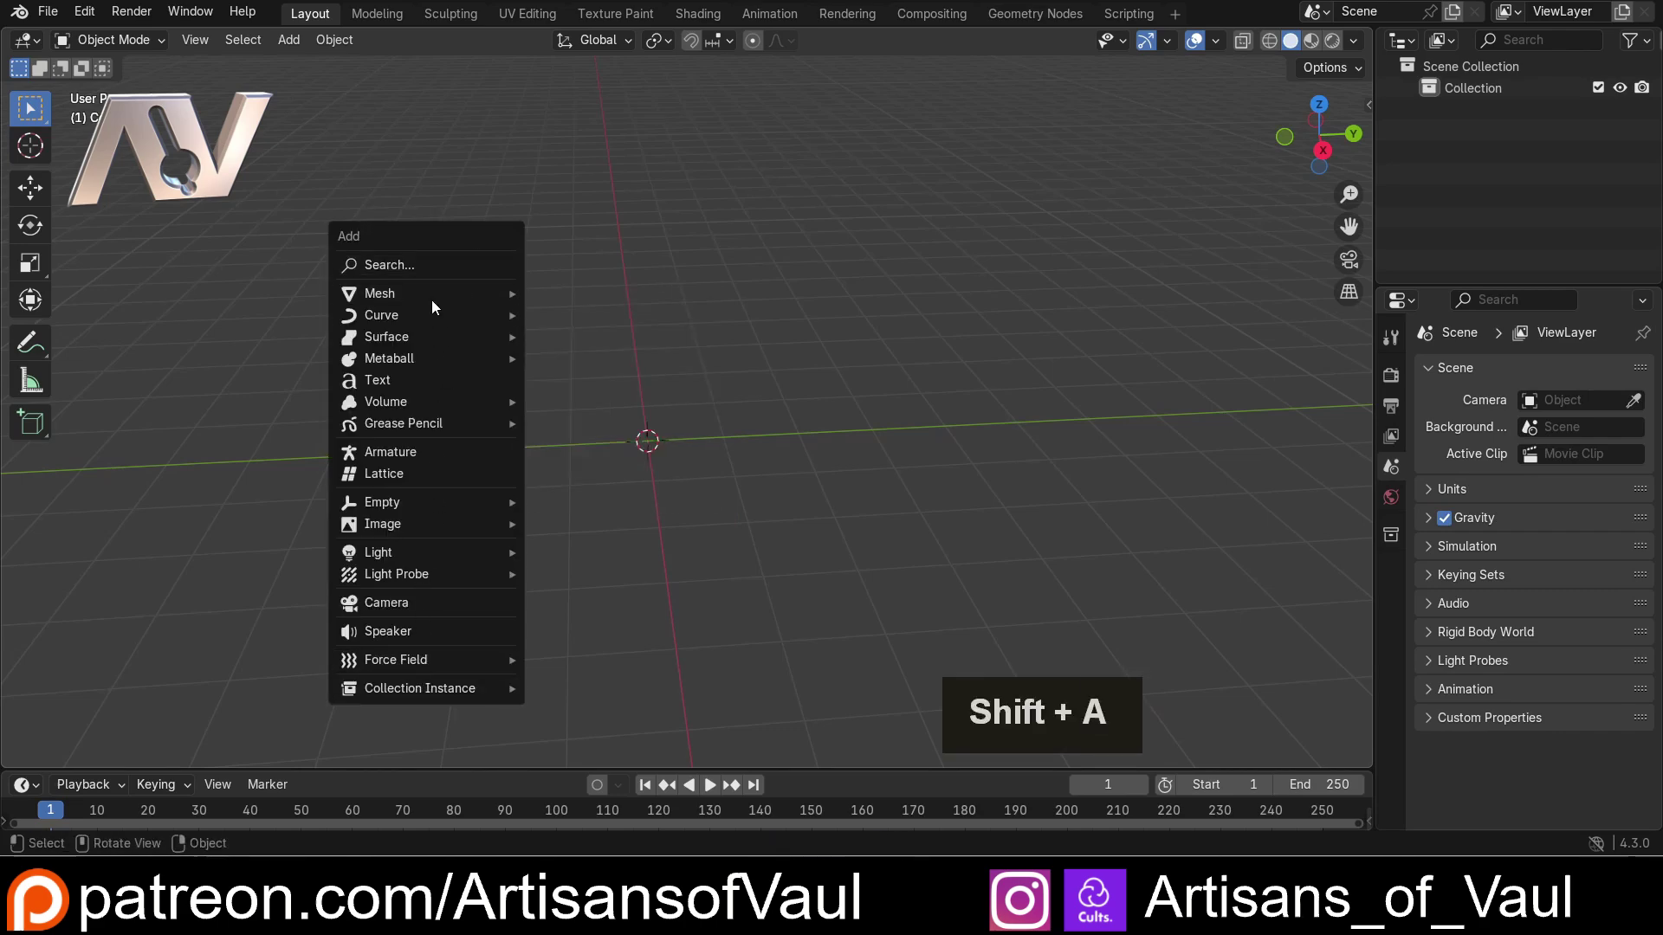
click(581, 320)
middle_click(641, 450)
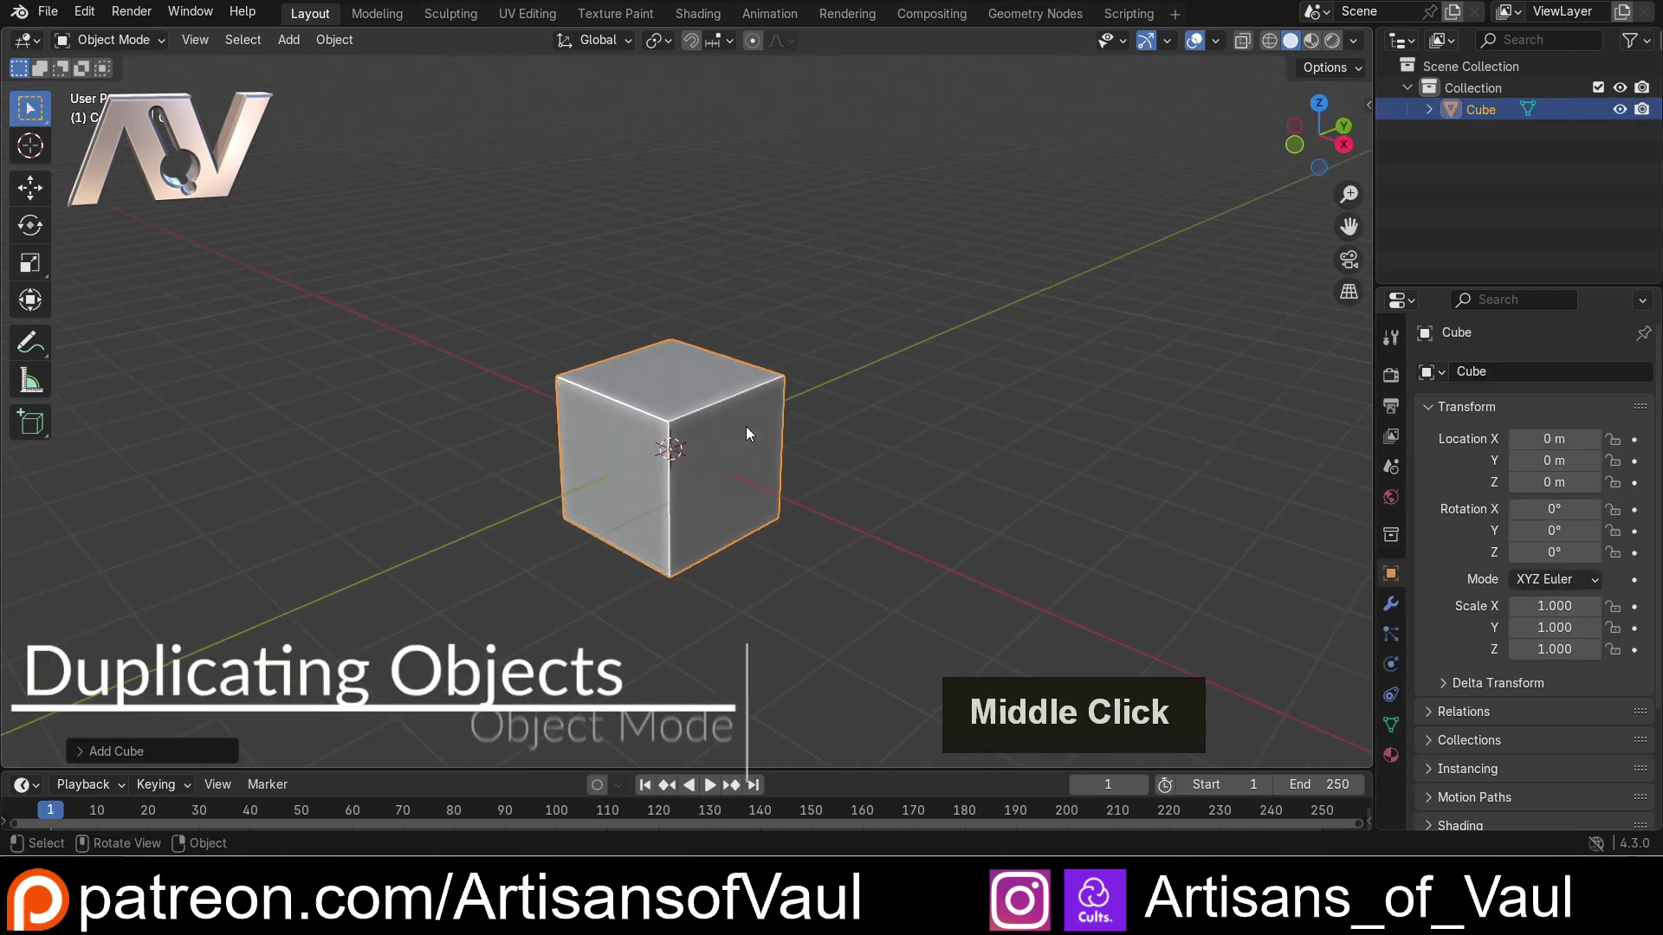
Step: Duplicate the cube with Shift+D and drop the copy above and right of the original
scroll(down, 3)
middle_click(671, 523)
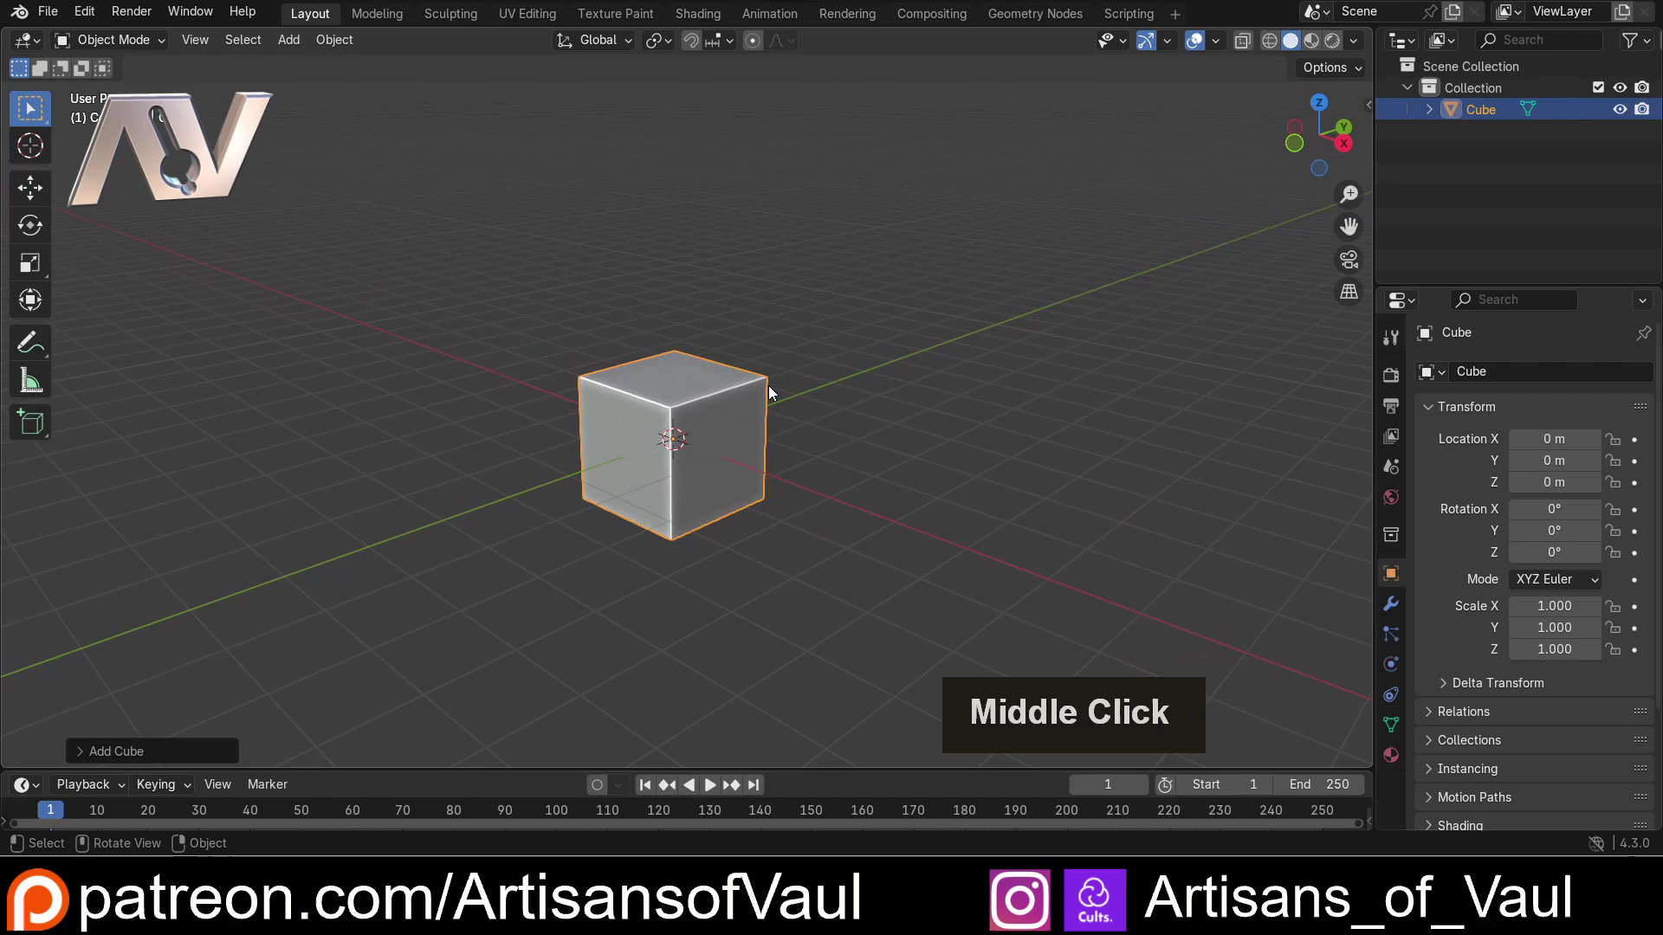
click(350, 52)
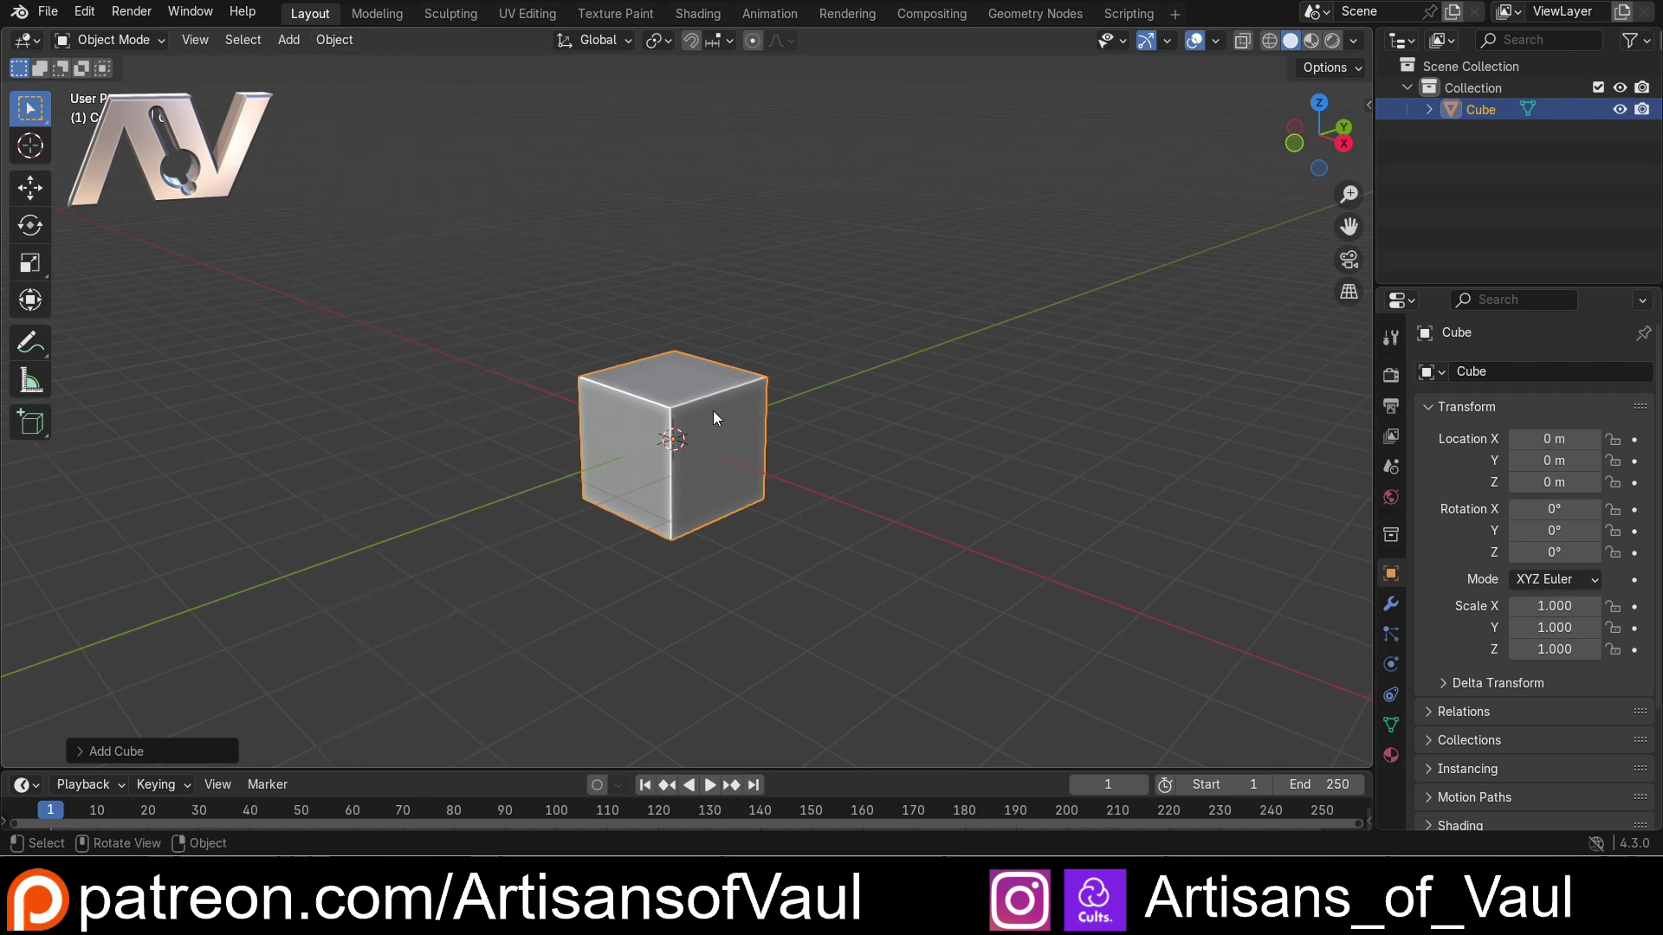
key(shift+d)
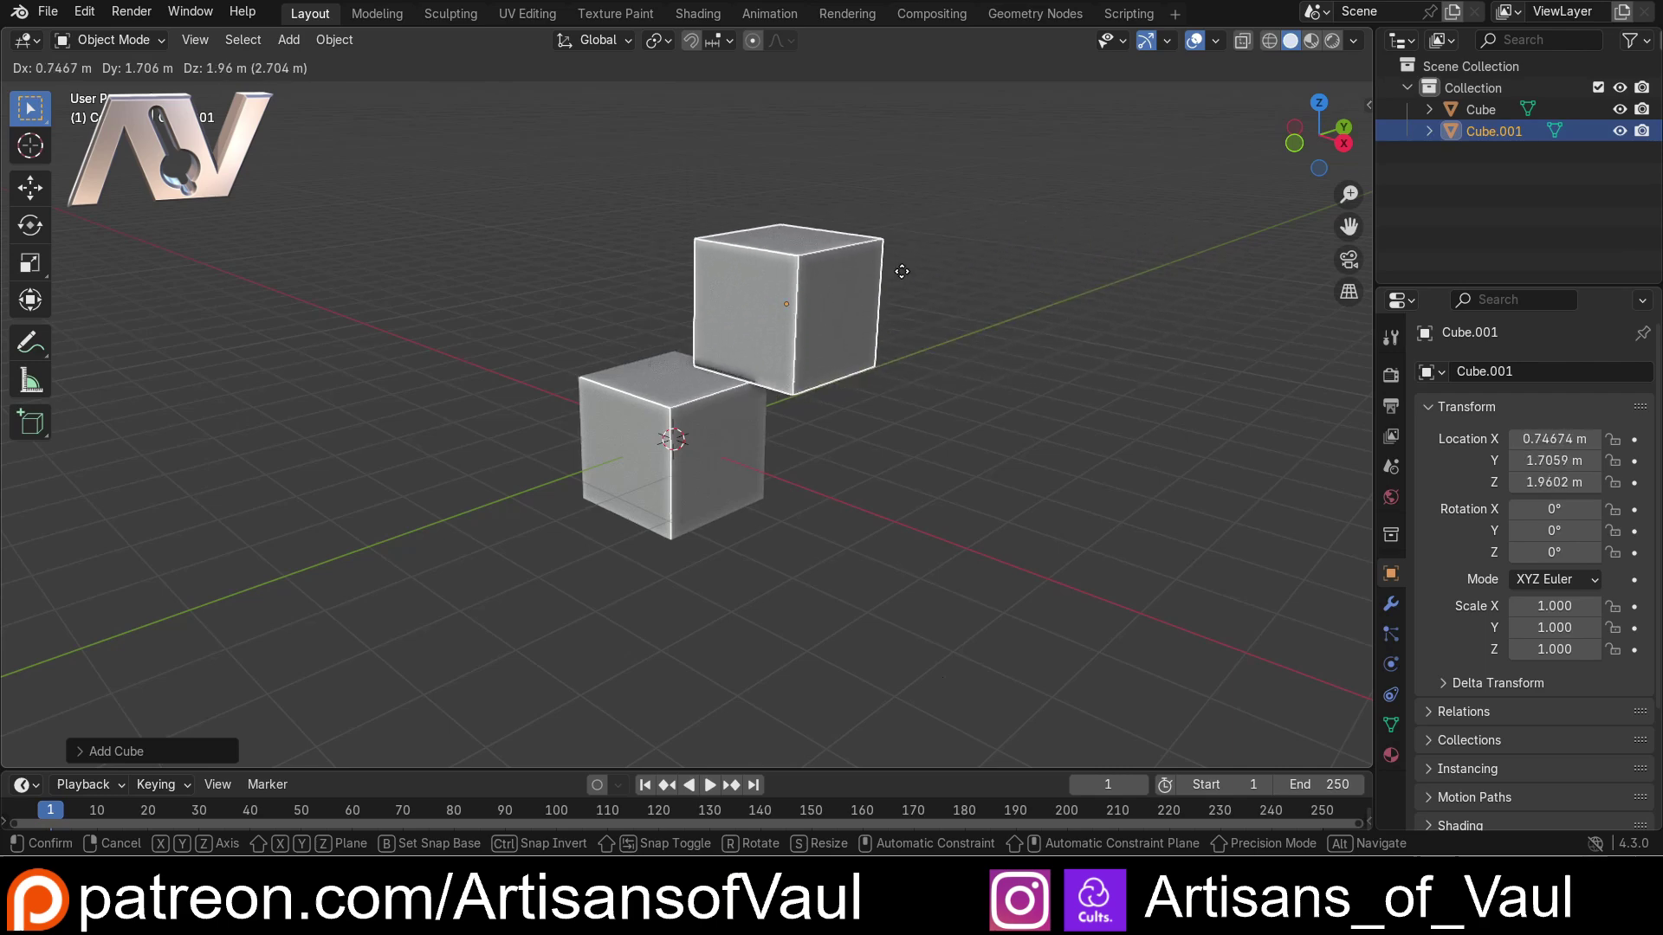
click(789, 285)
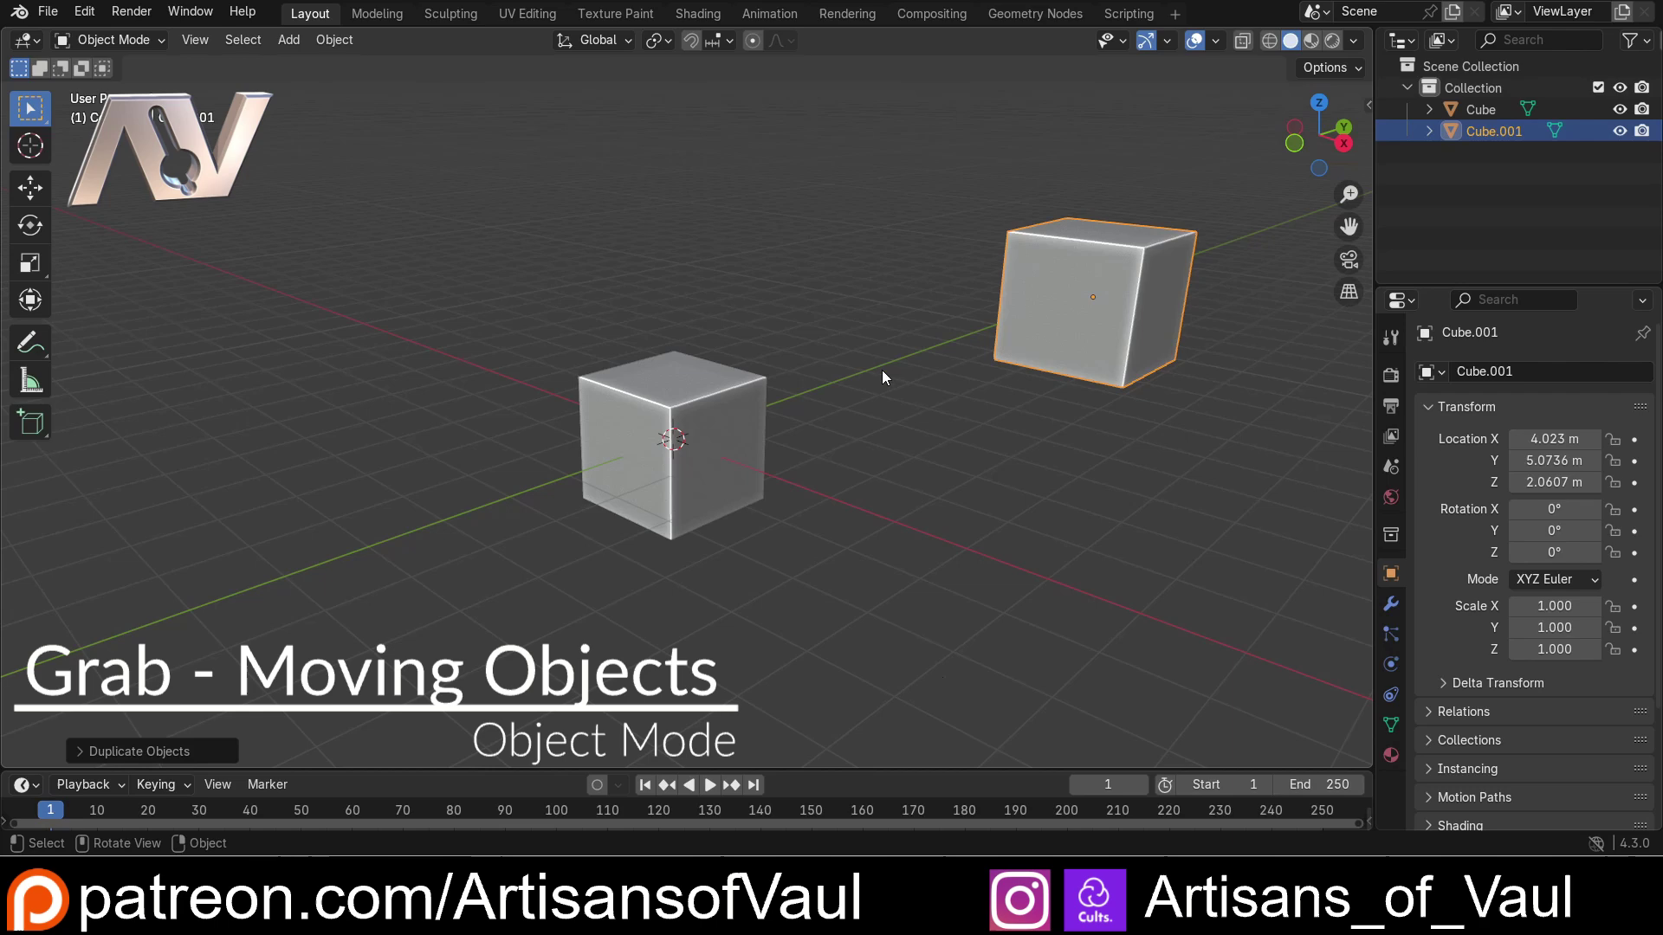
Step: Select the original Cube and move it off to the left with G
middle_click(832, 366)
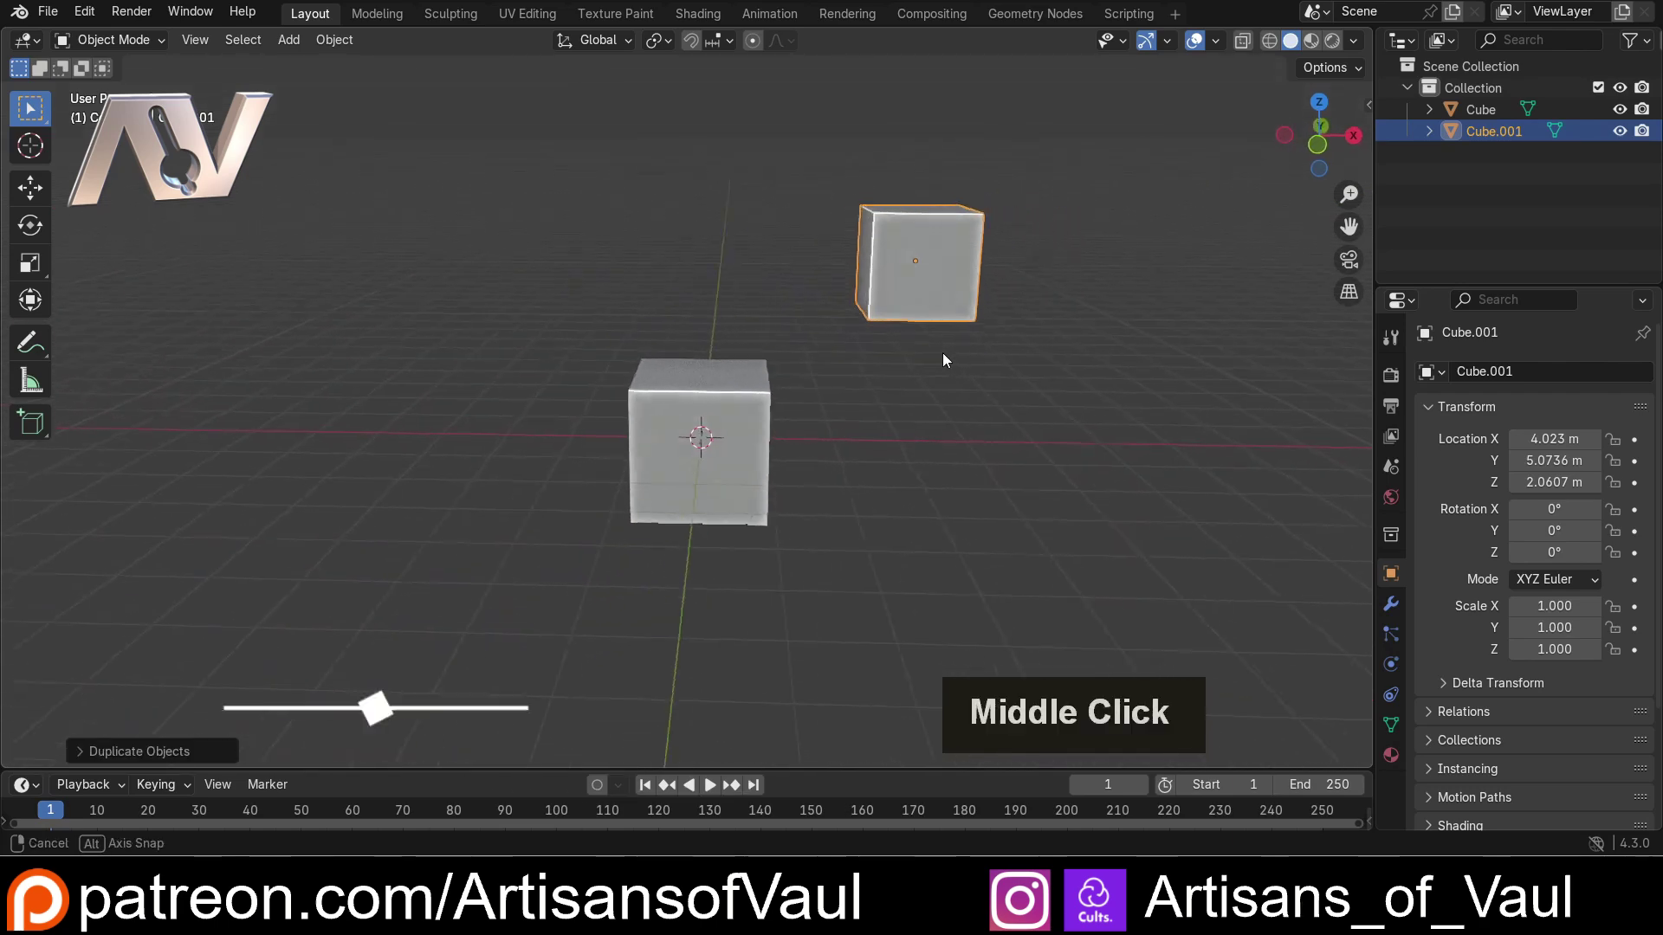
click(860, 349)
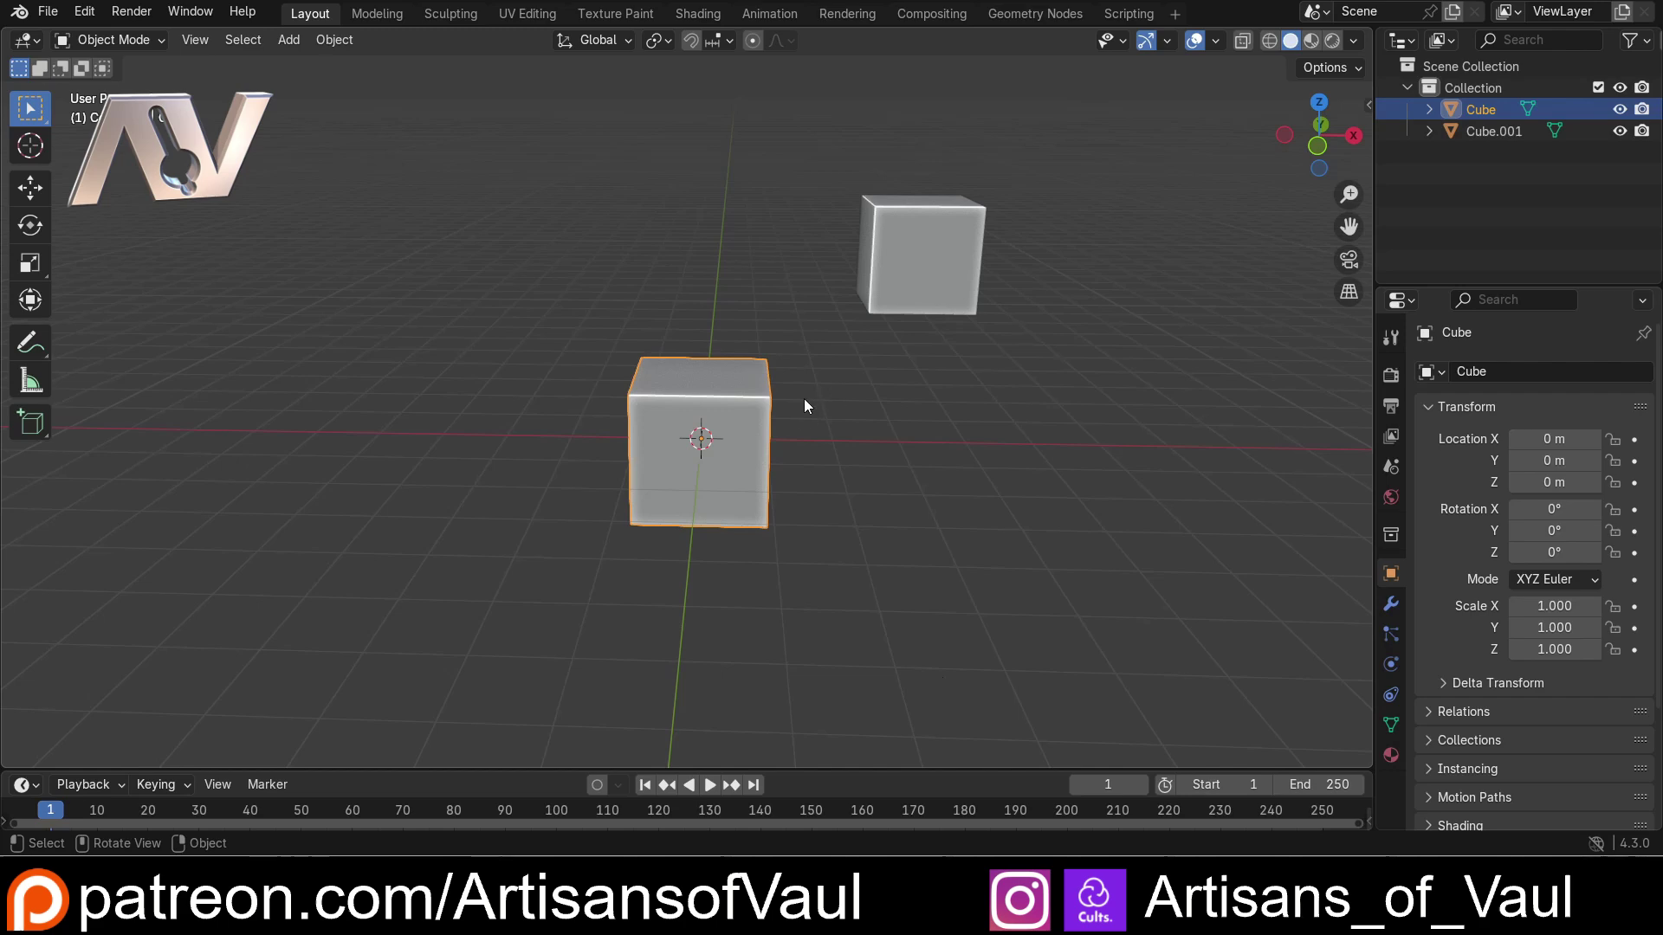
scroll(up, 3)
middle_click(860, 406)
middle_click(843, 412)
middle_click(824, 416)
key(g)
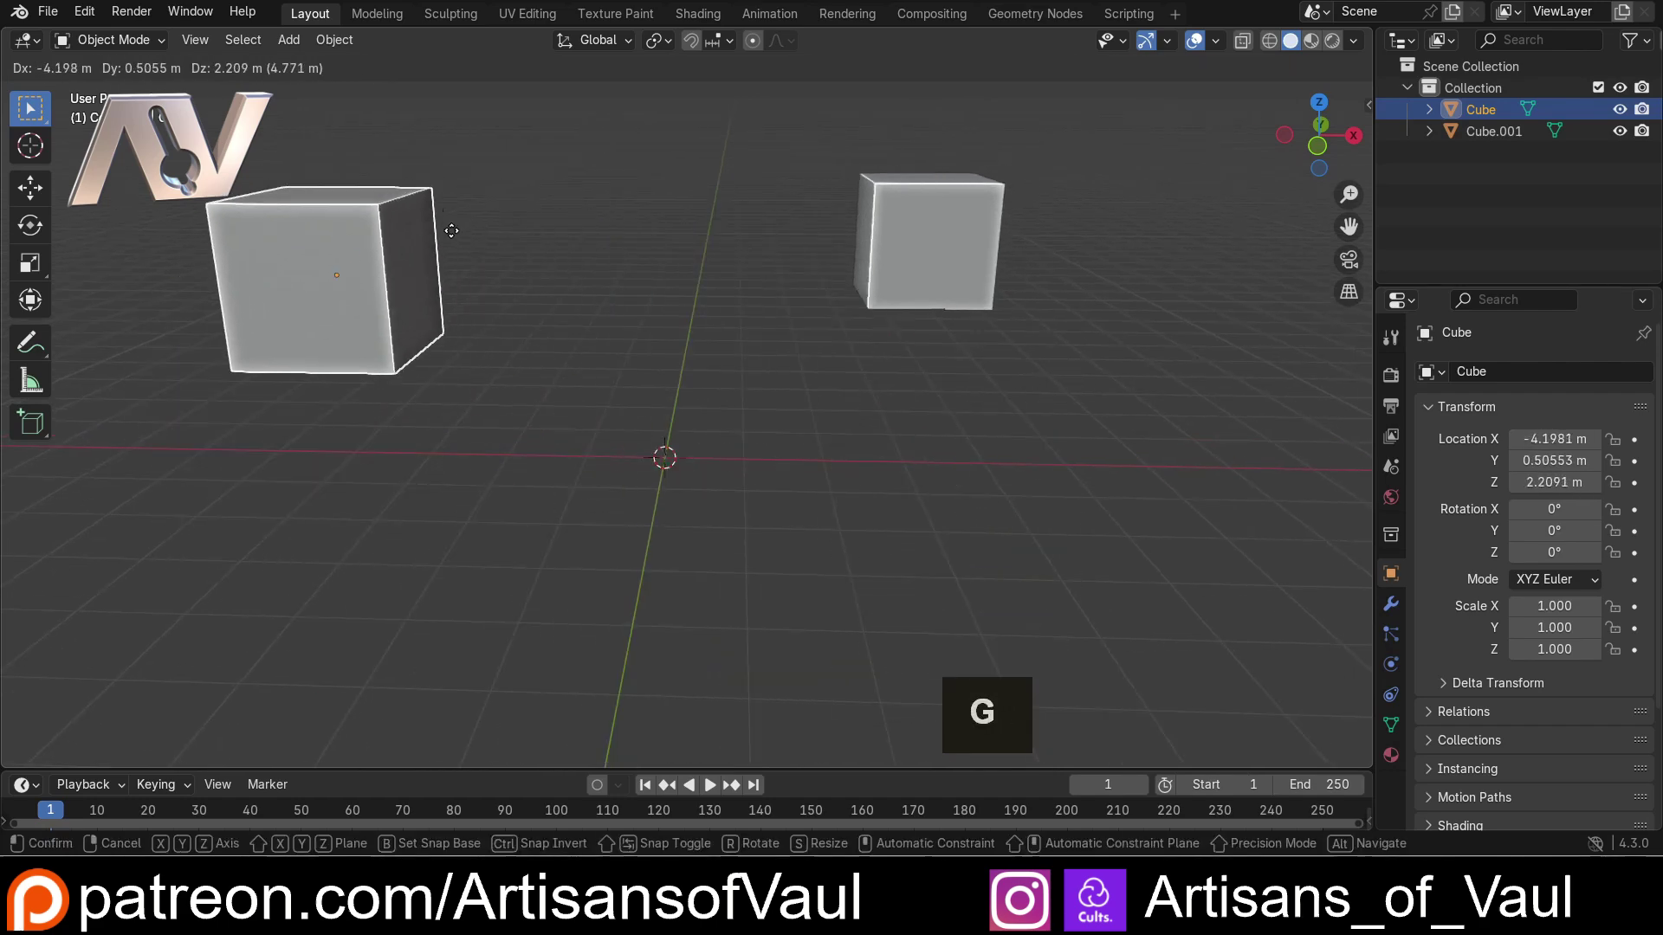
click(480, 260)
Step: Rotate the cube freely with R, inspect the tilt, then undo the rotation
scroll(down, 3)
key(r)
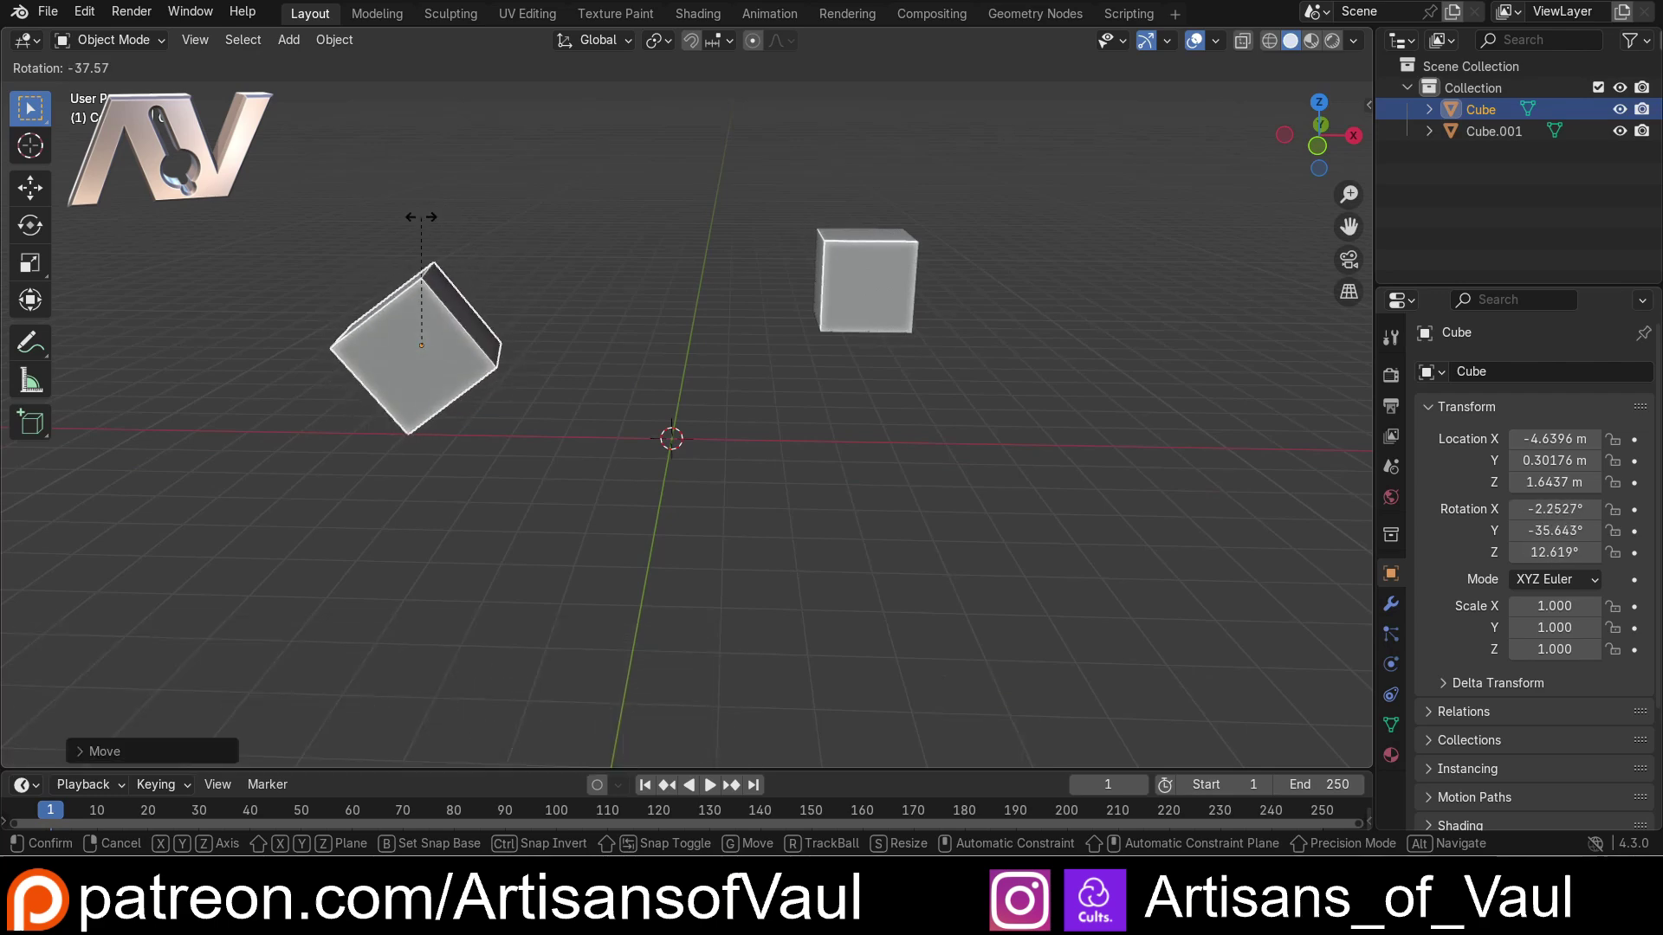
click(427, 223)
middle_click(412, 245)
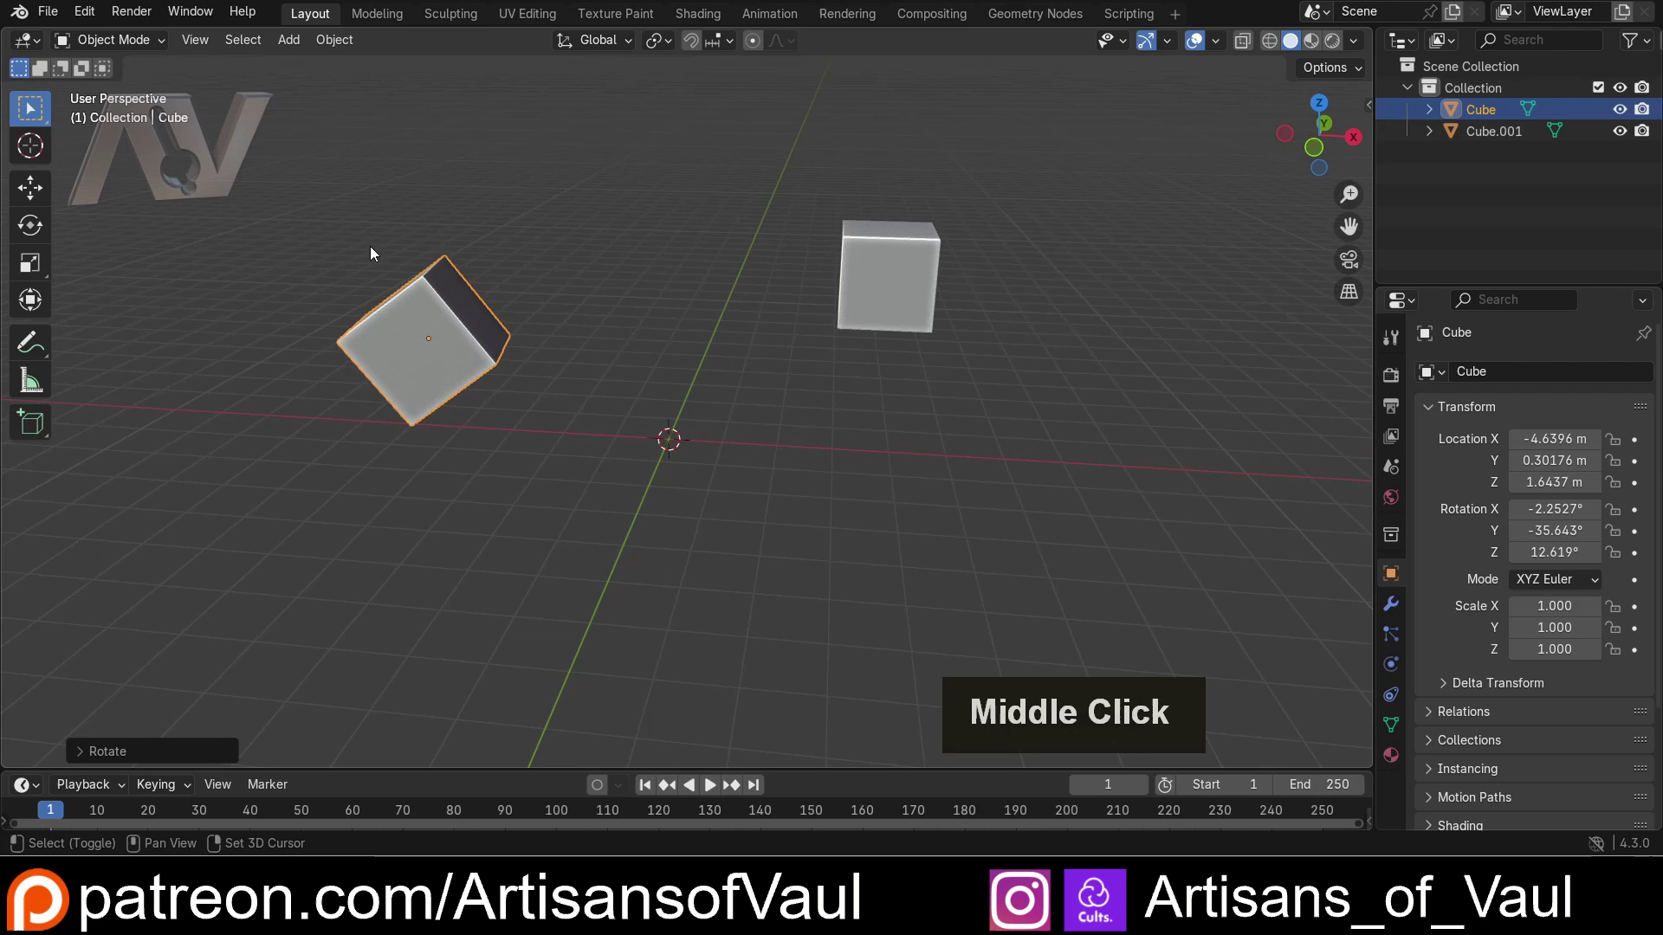
middle_click(551, 294)
scroll(up, 3)
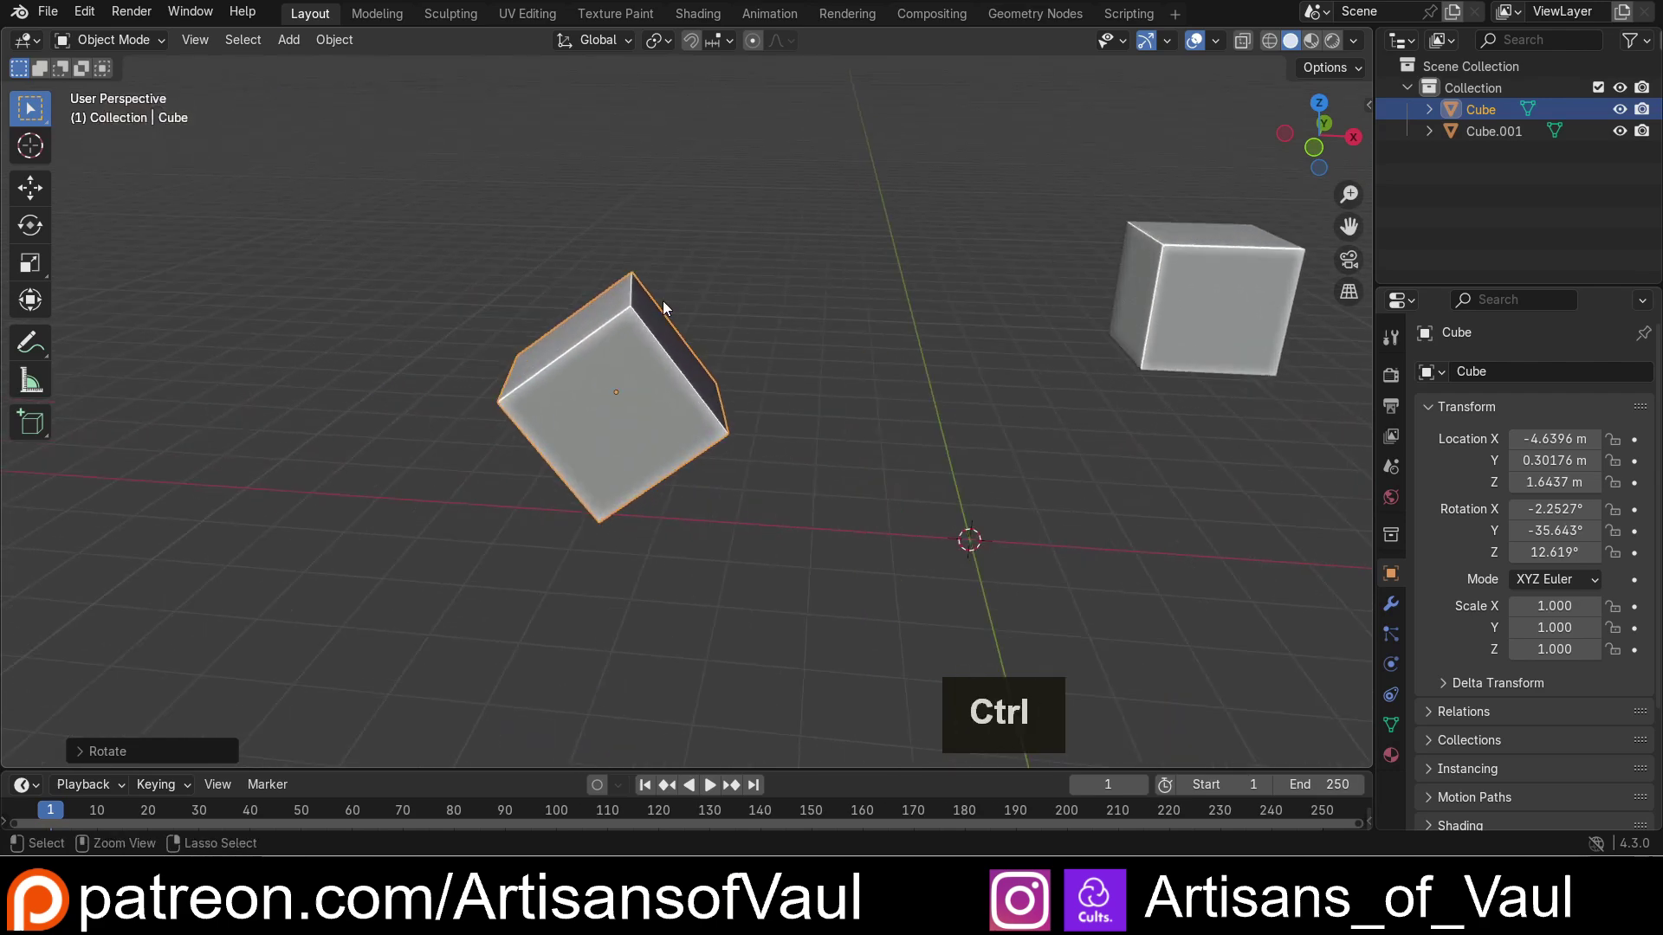
key(ctrl+z)
click(99, 14)
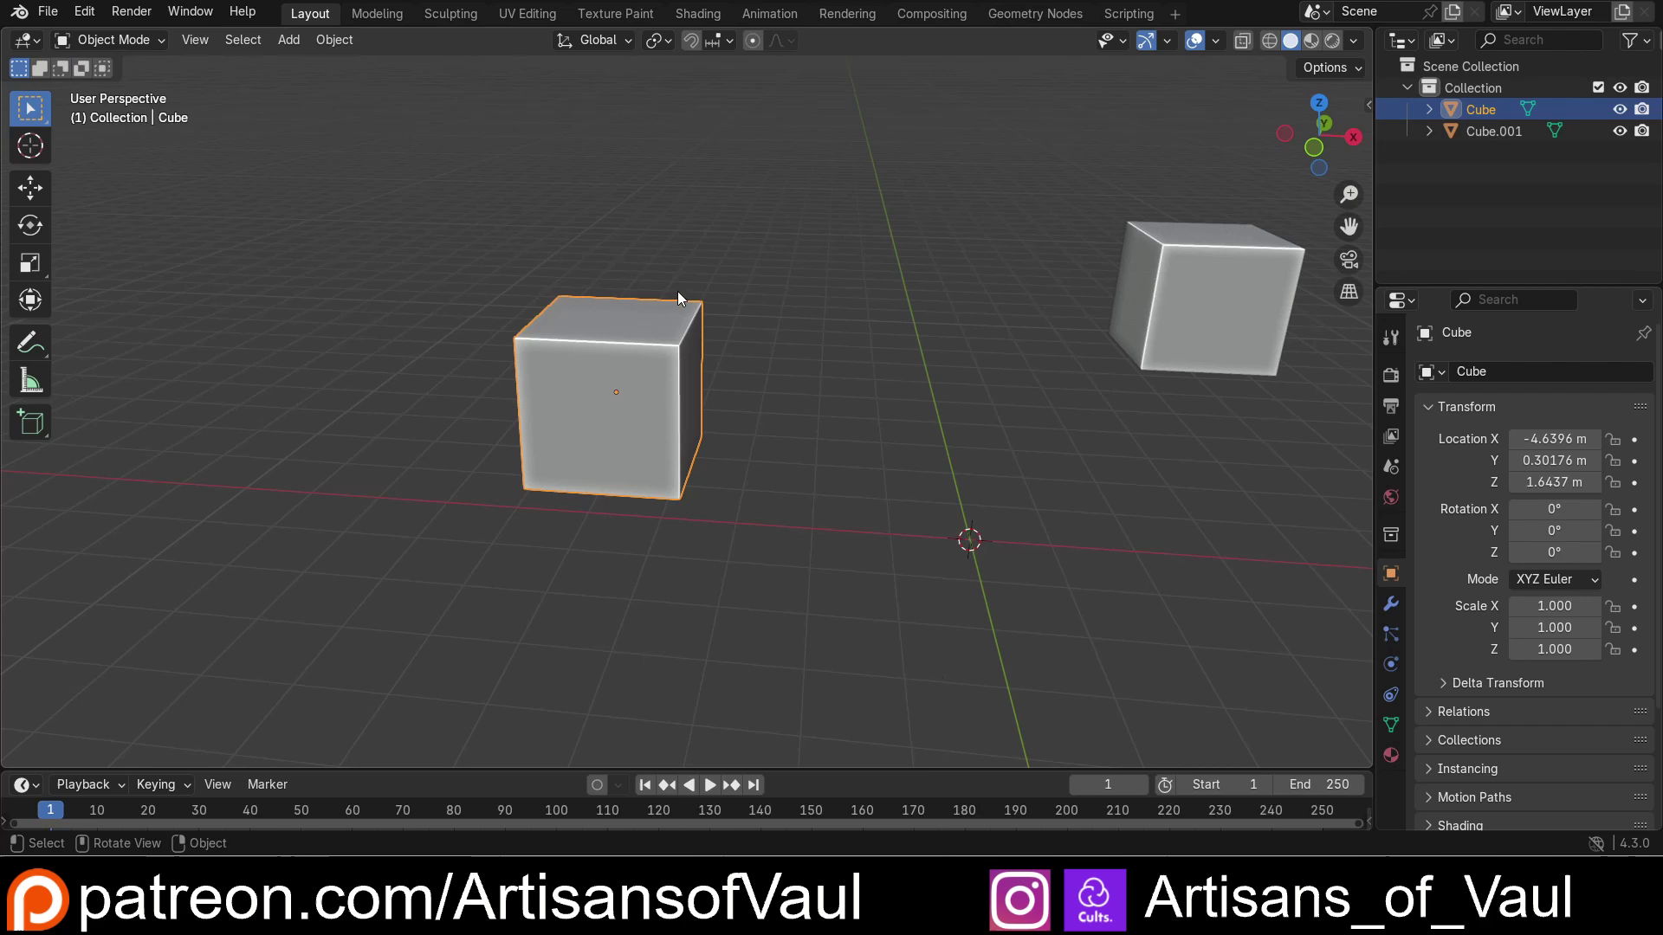
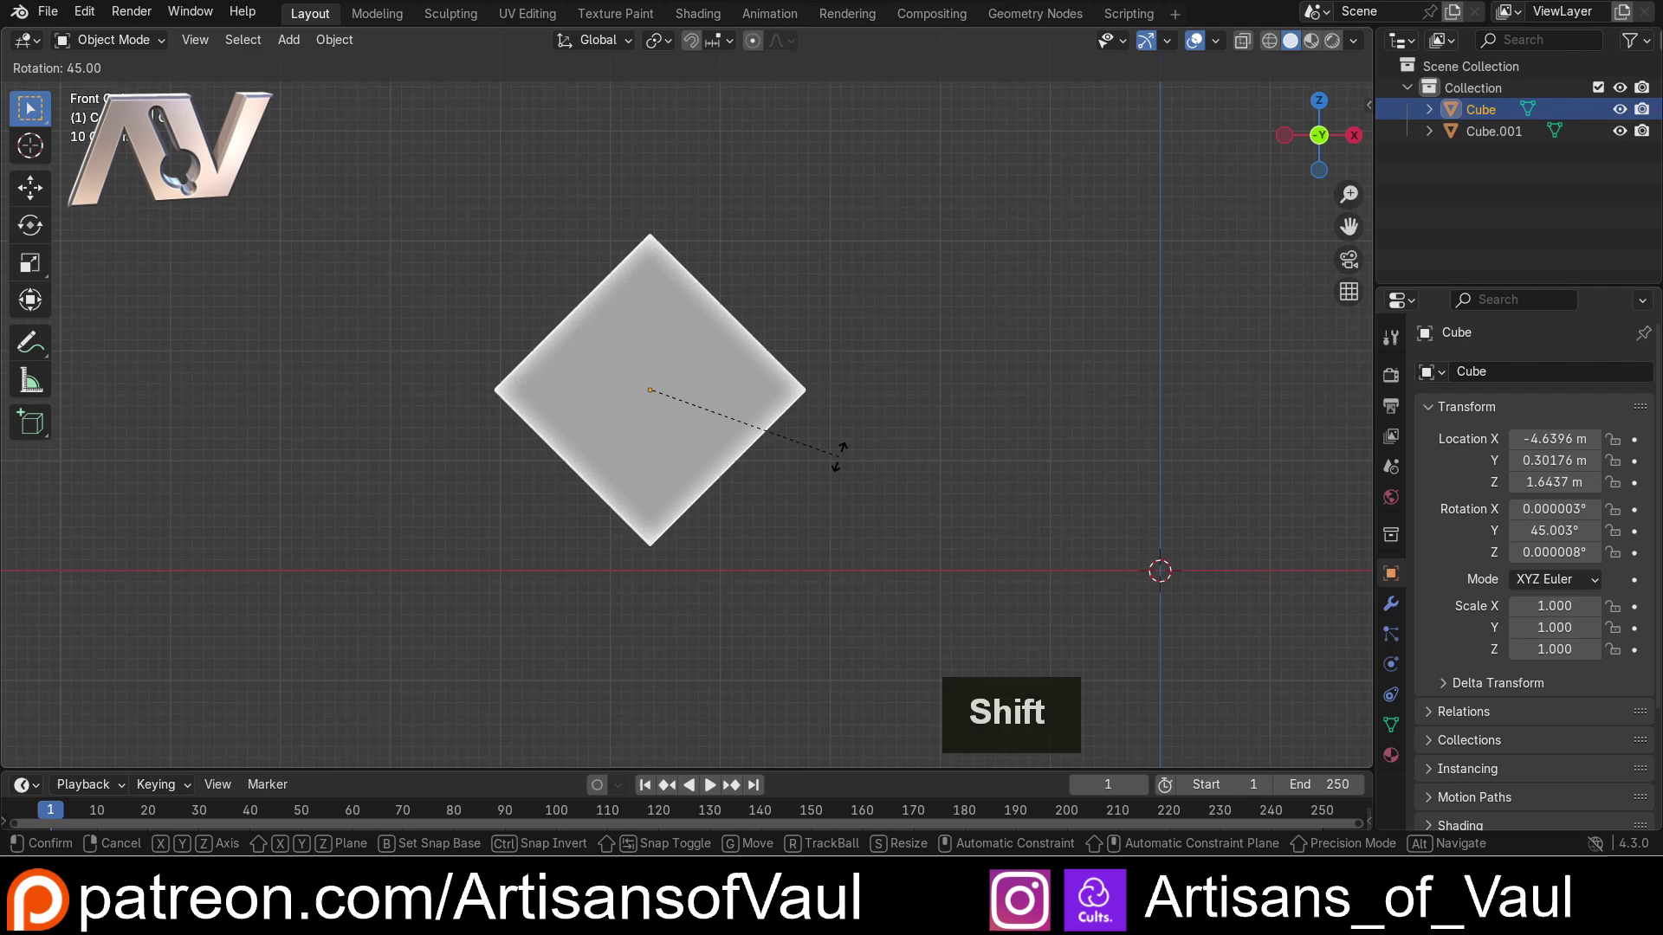
click(845, 462)
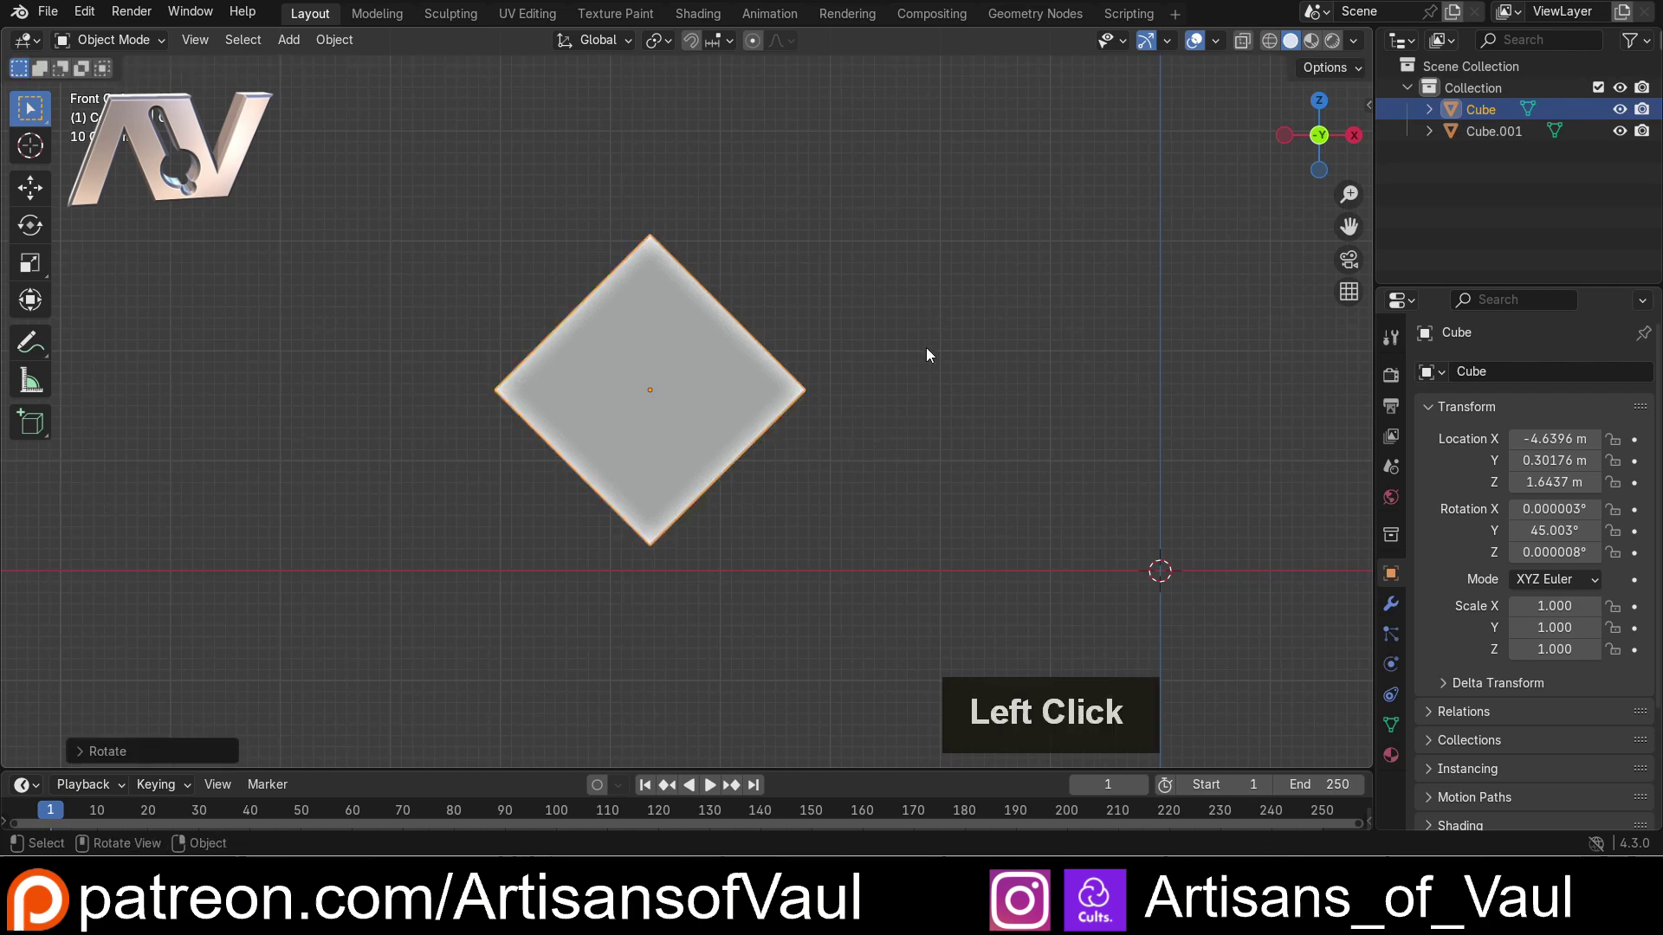
key(r)
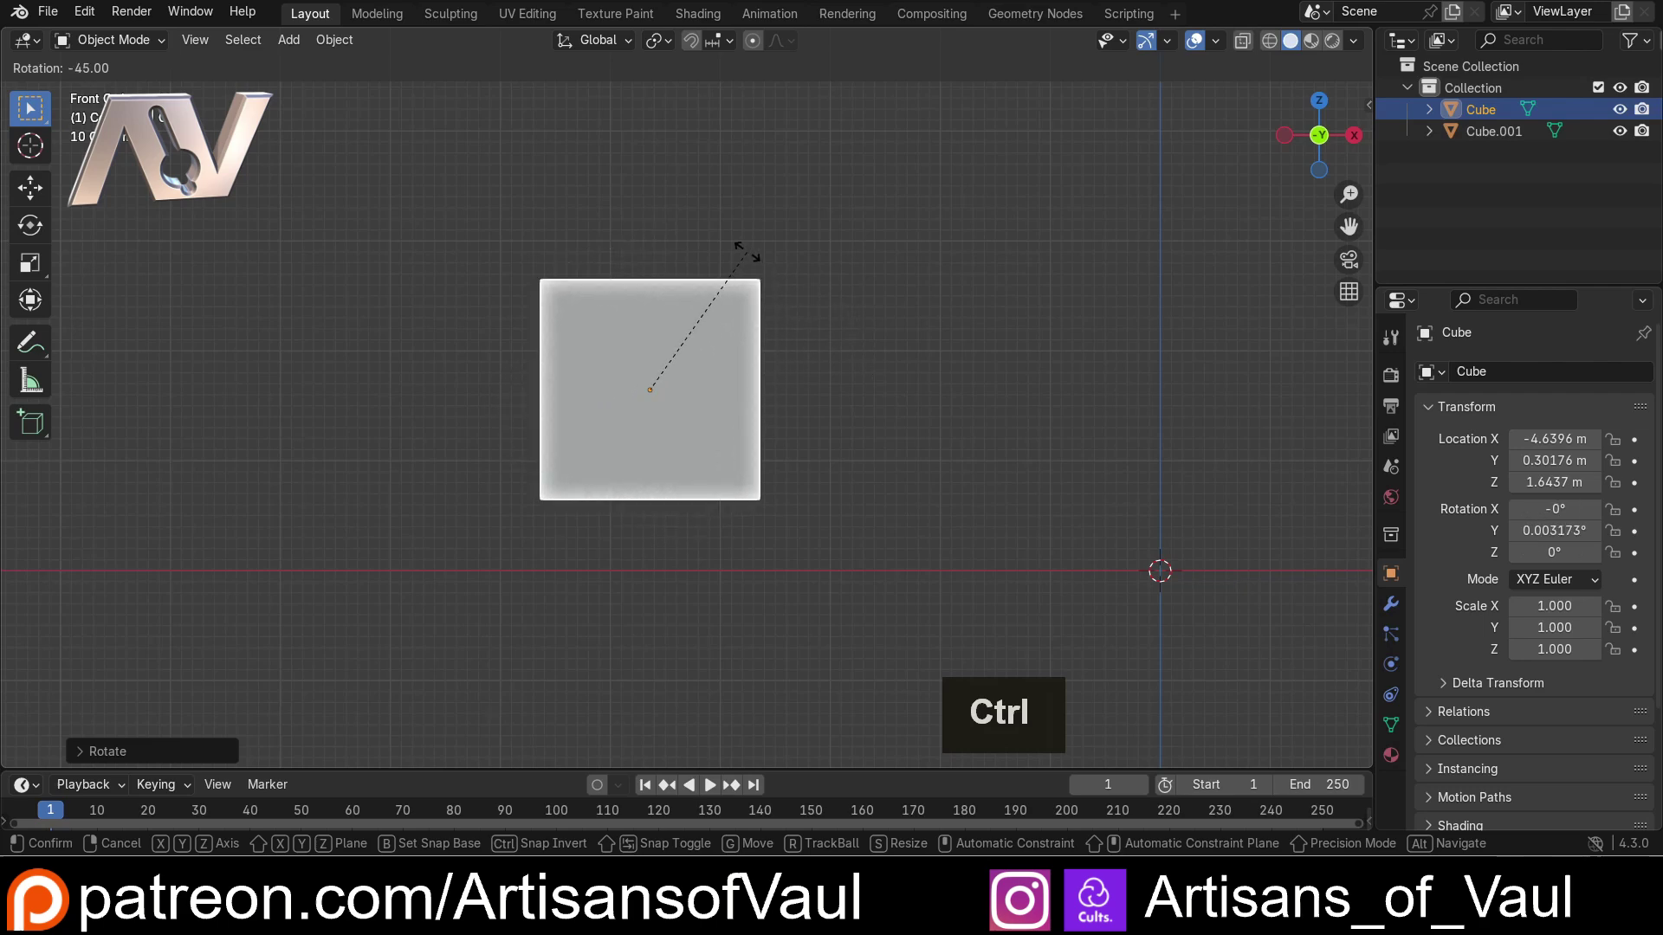
click(752, 257)
click(902, 315)
middle_click(658, 376)
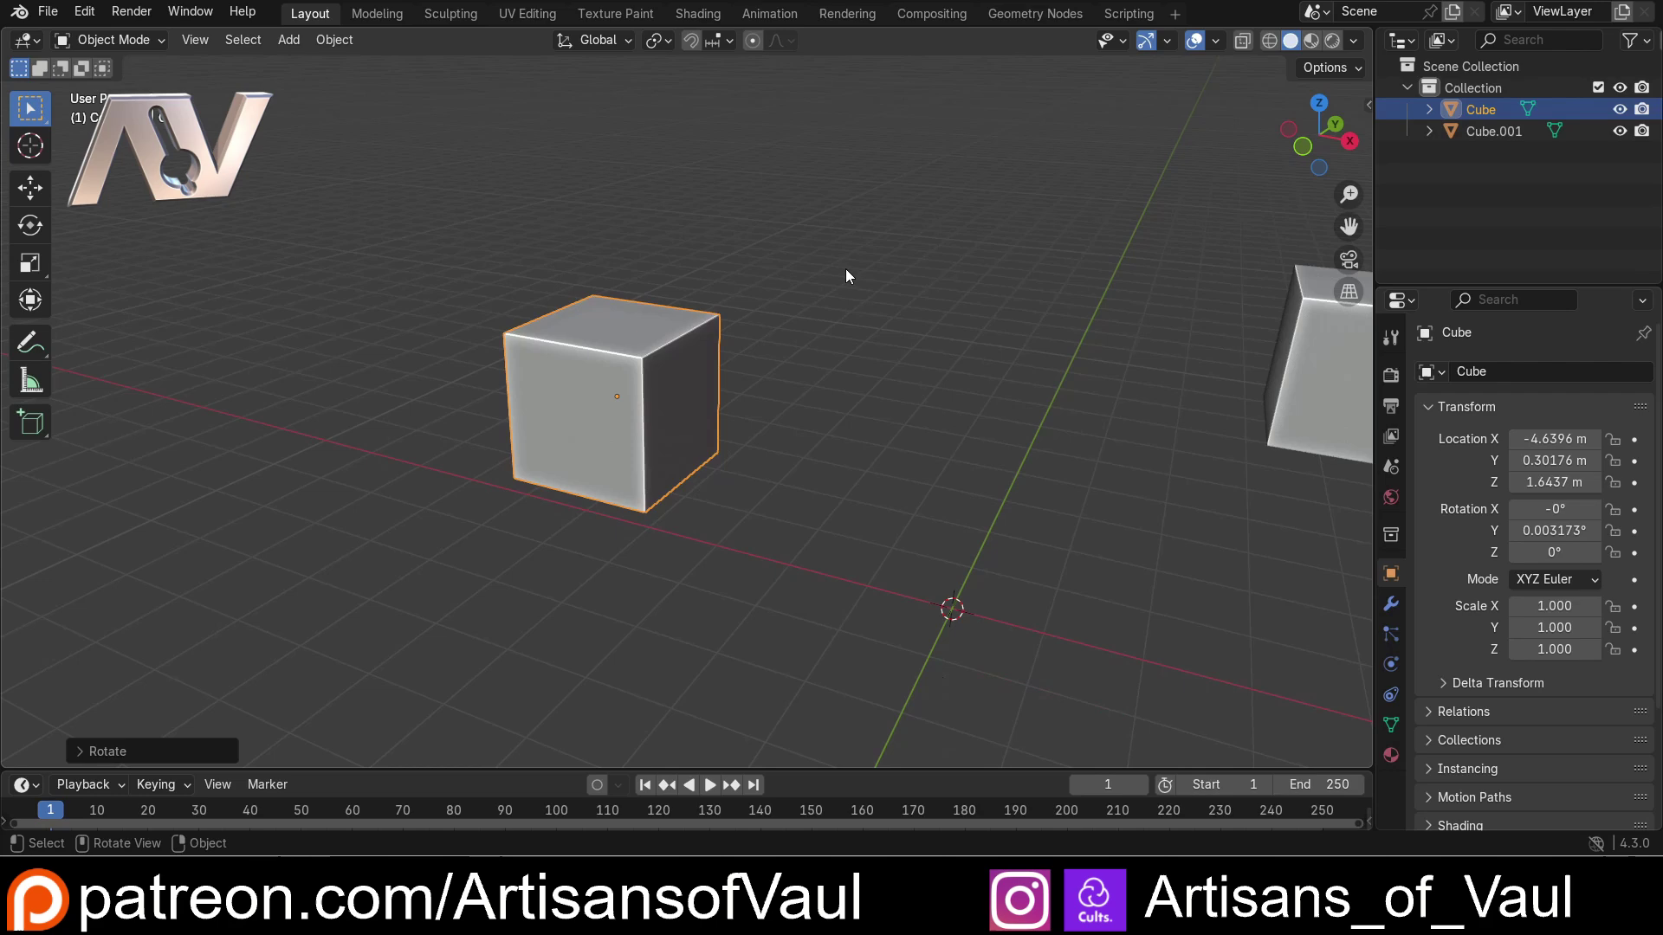
key(r)
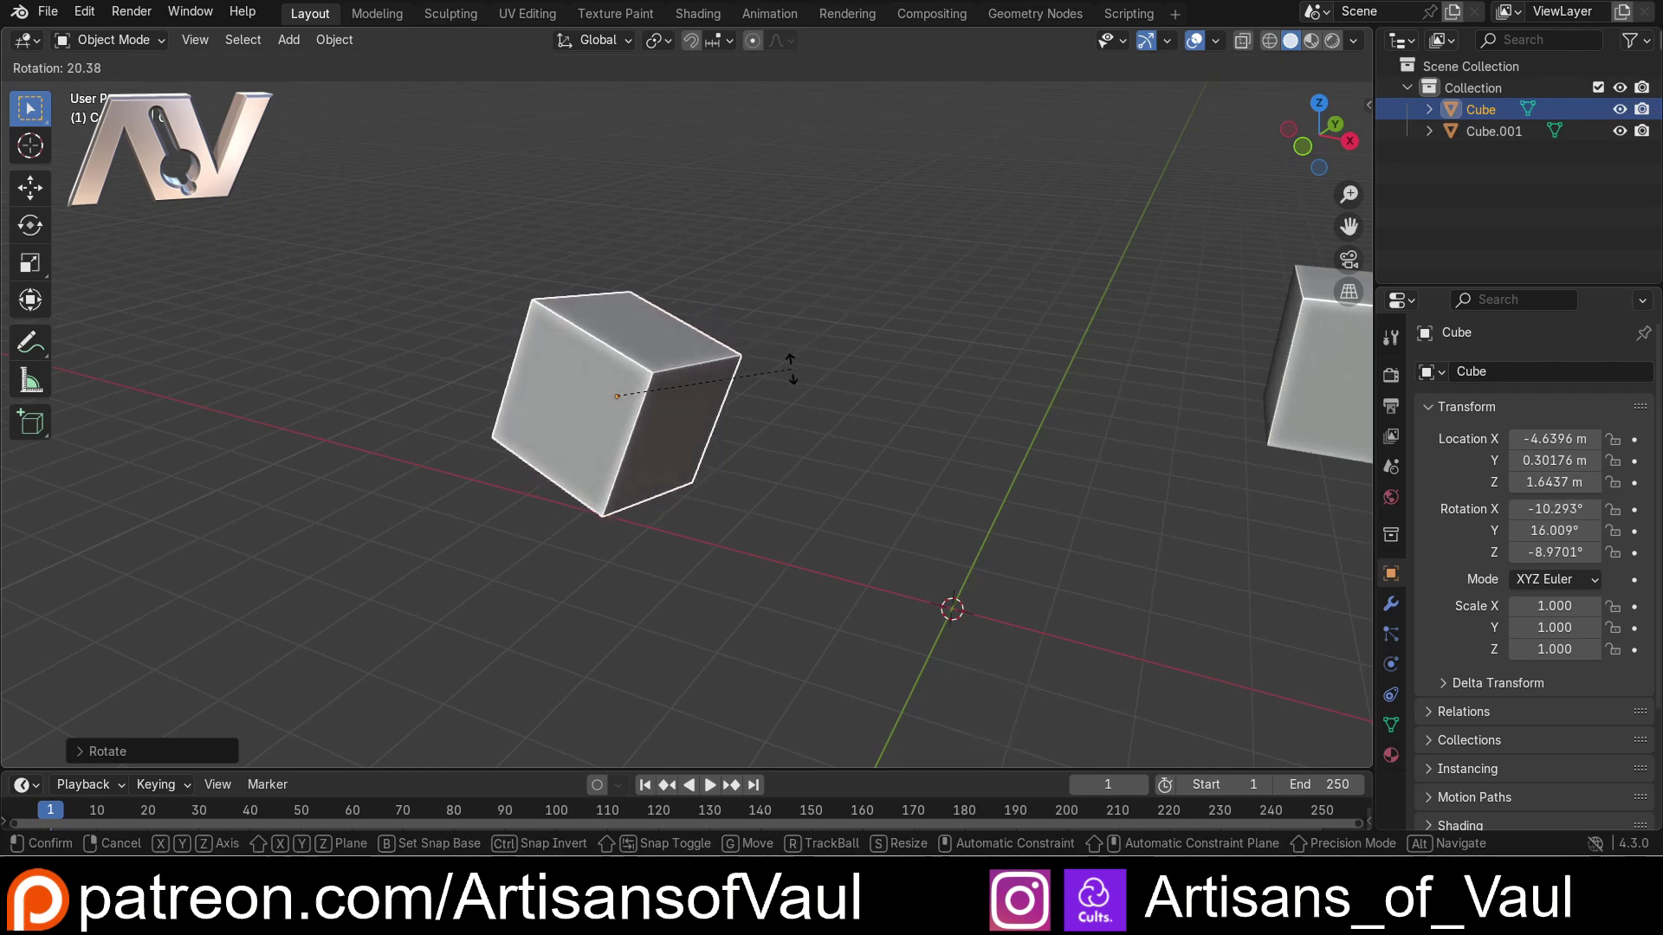
key(KP_4)
key(KP_5)
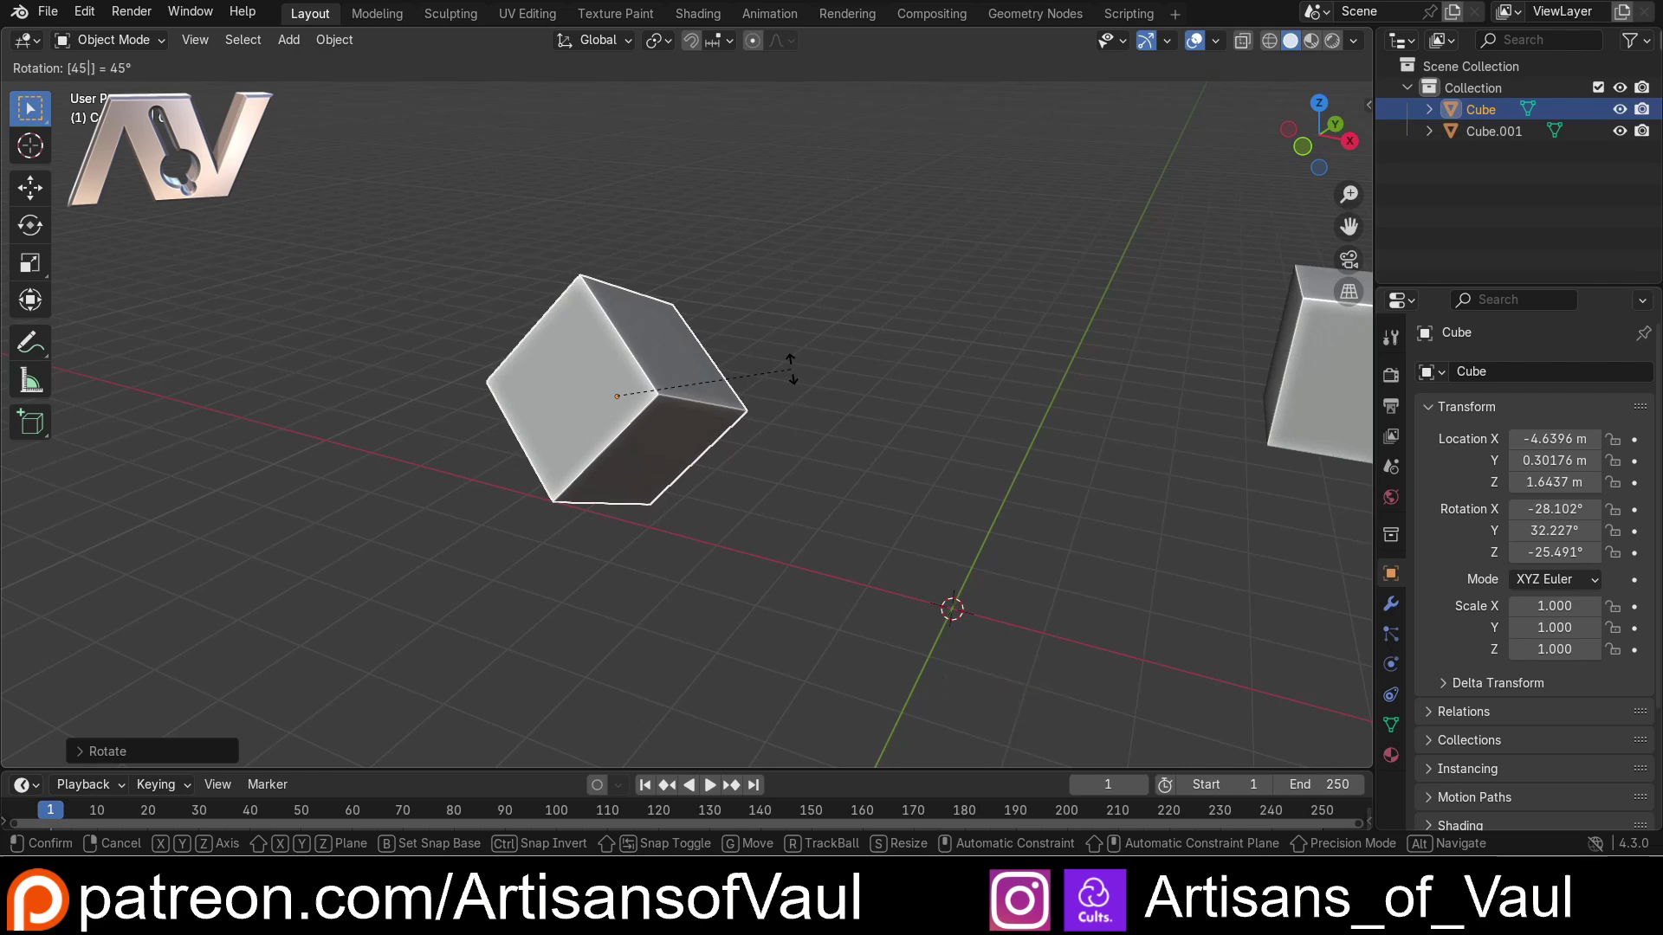
key(Return)
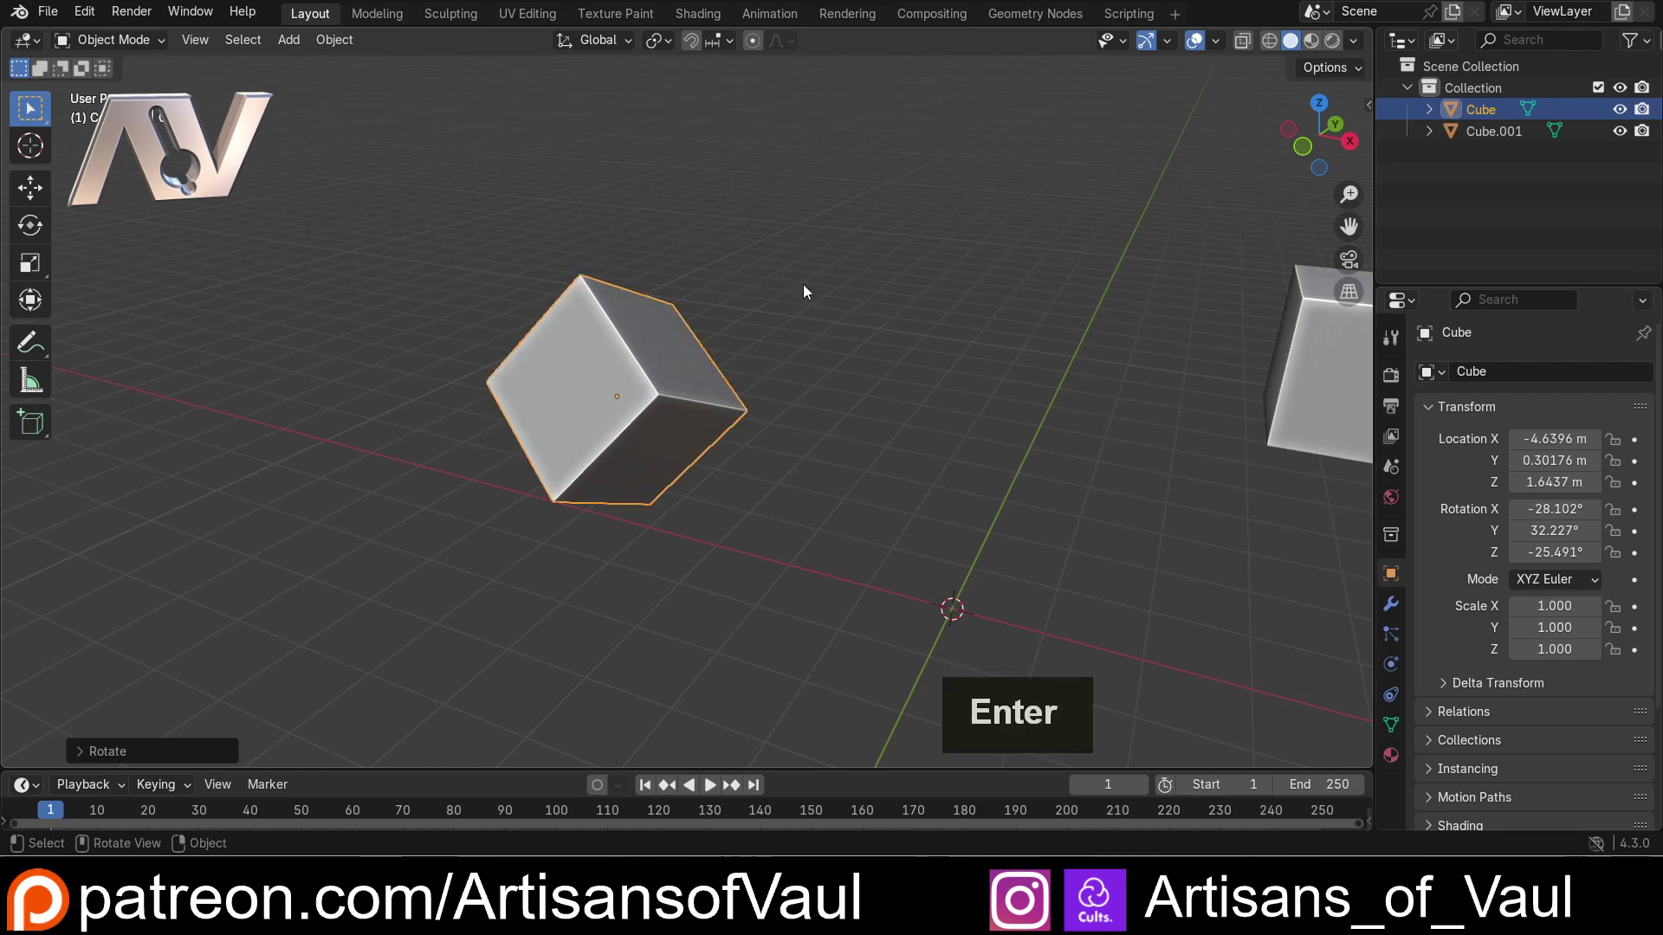
middle_click(817, 314)
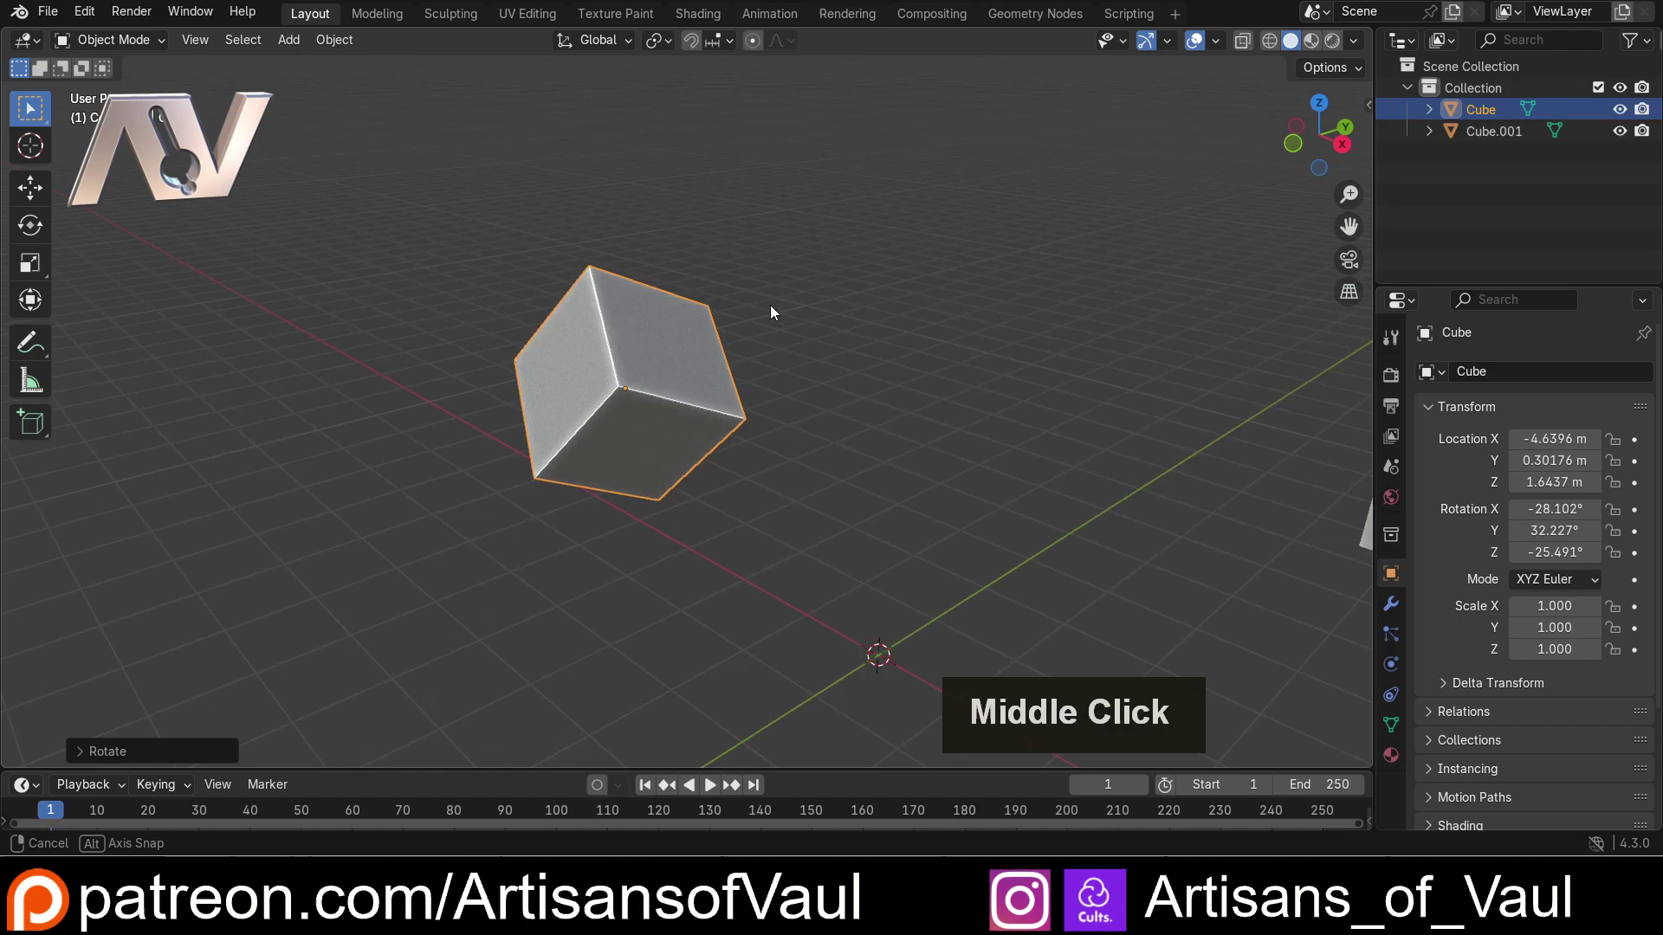
Step: Undo the cube's free rotation and orbit to view both cubes
key(ctrl+z)
middle_click(903, 360)
middle_click(880, 360)
middle_click(846, 360)
middle_click(778, 331)
Step: Scale the original Cube uniformly with S to about 1.685, larger than the copy
key(s)
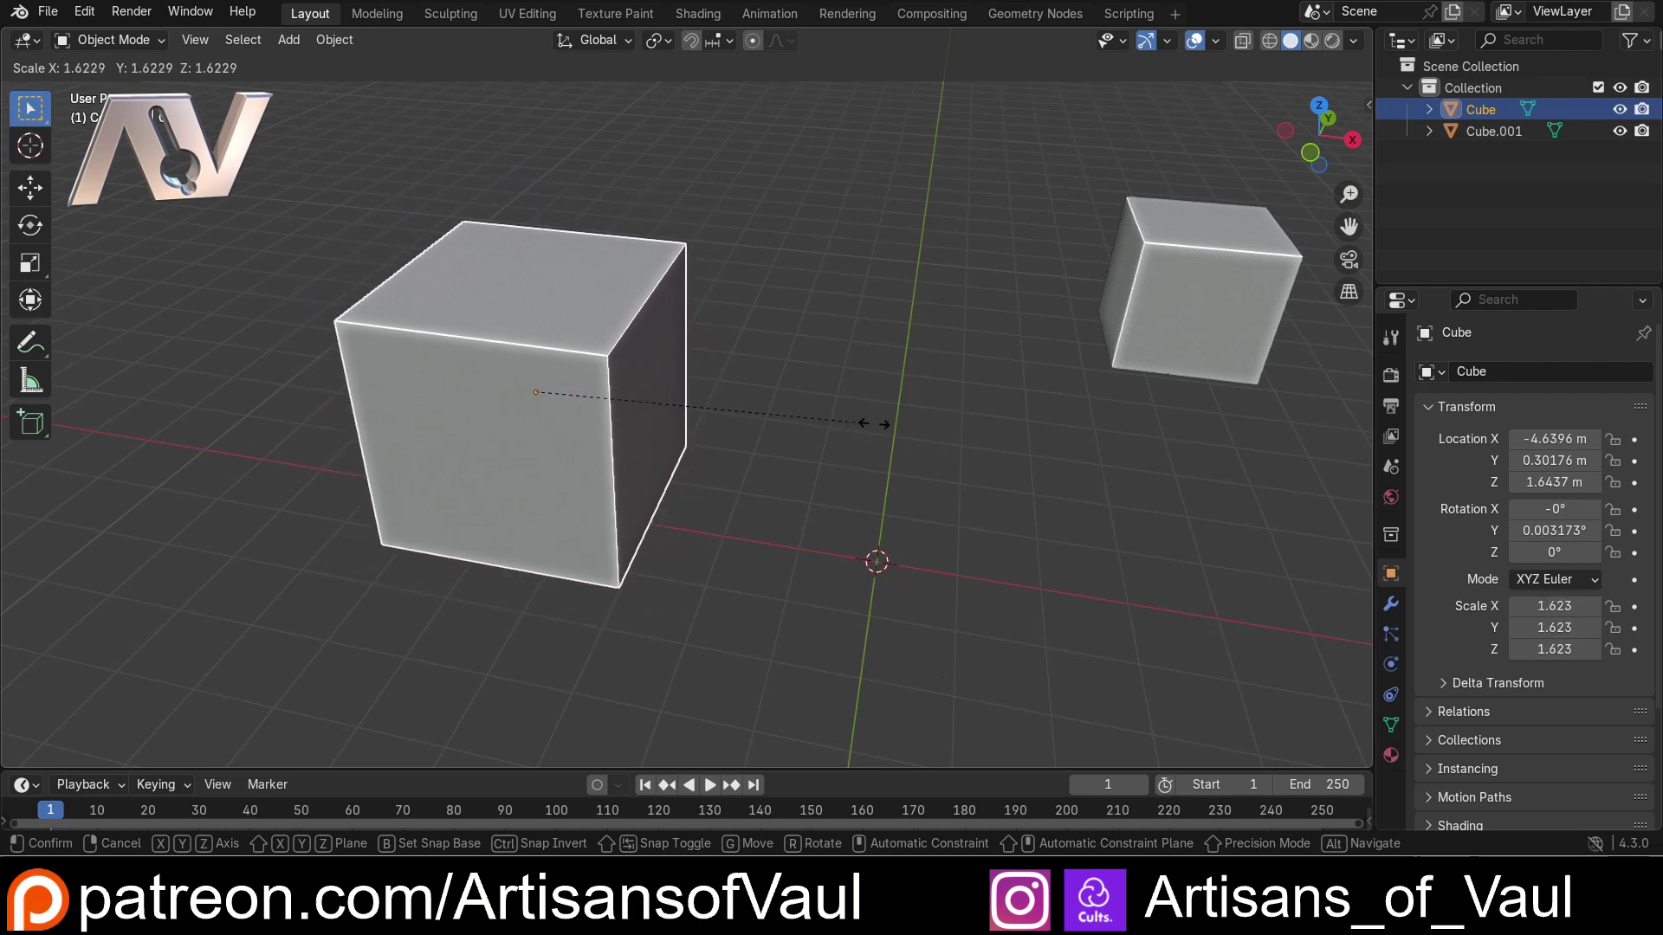
click(888, 428)
scroll(down, 3)
middle_click(776, 400)
middle_click(795, 368)
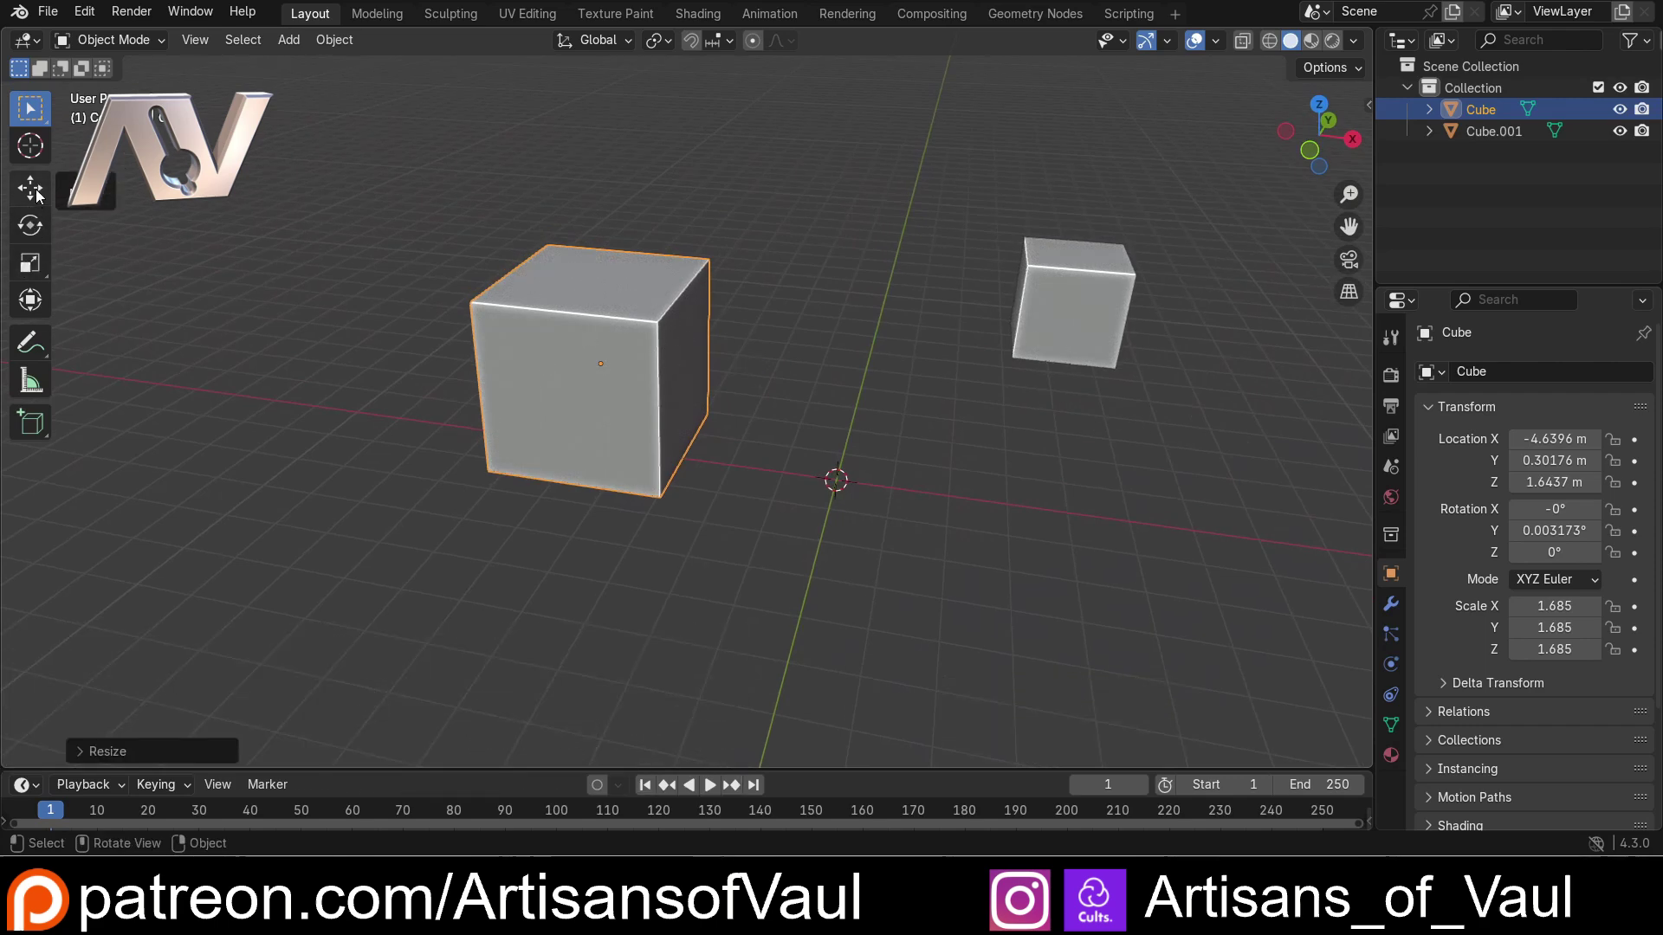
key(t)
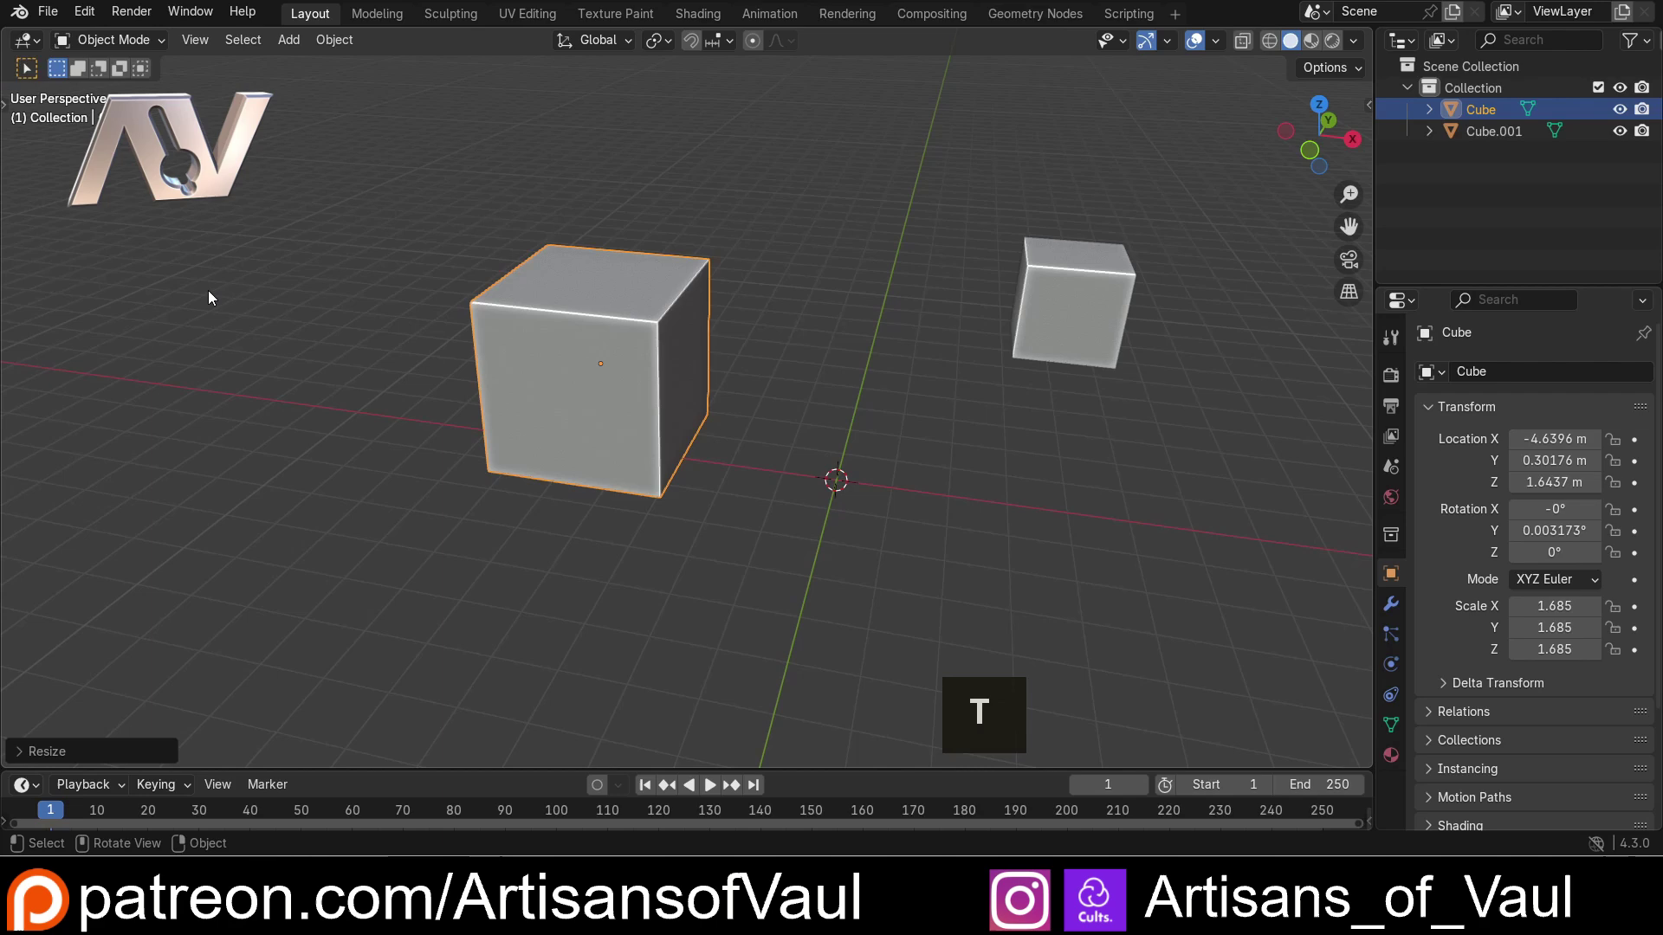
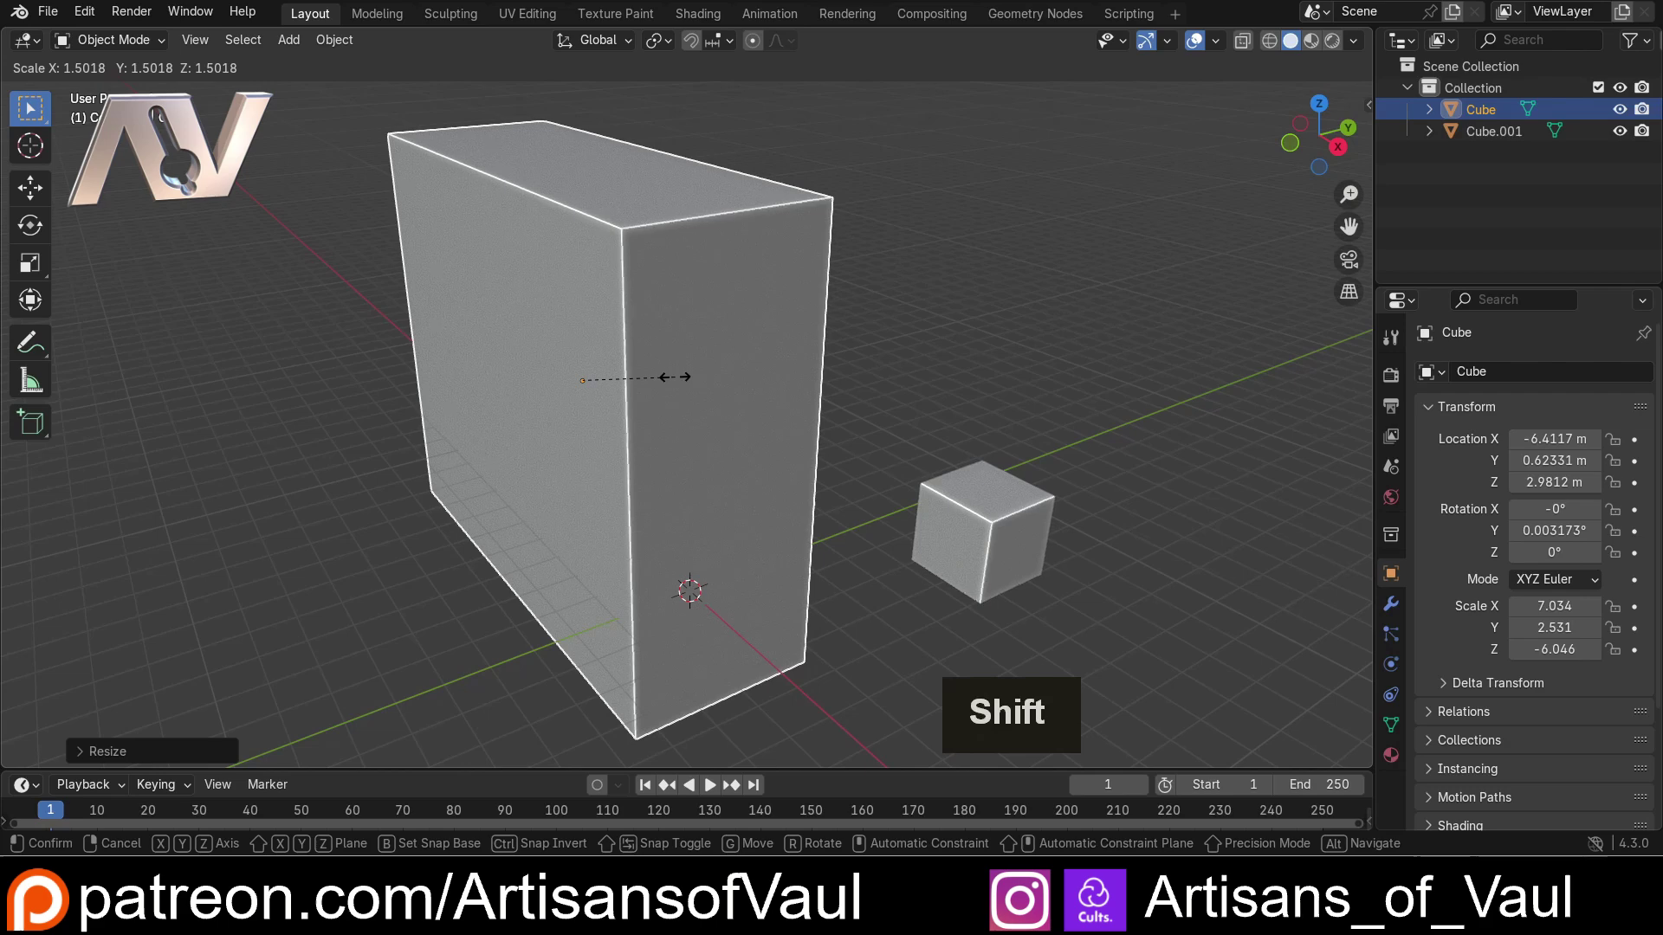
Step: Scale the Cube into a wide flat slab, X scale around 29
key(shift+z)
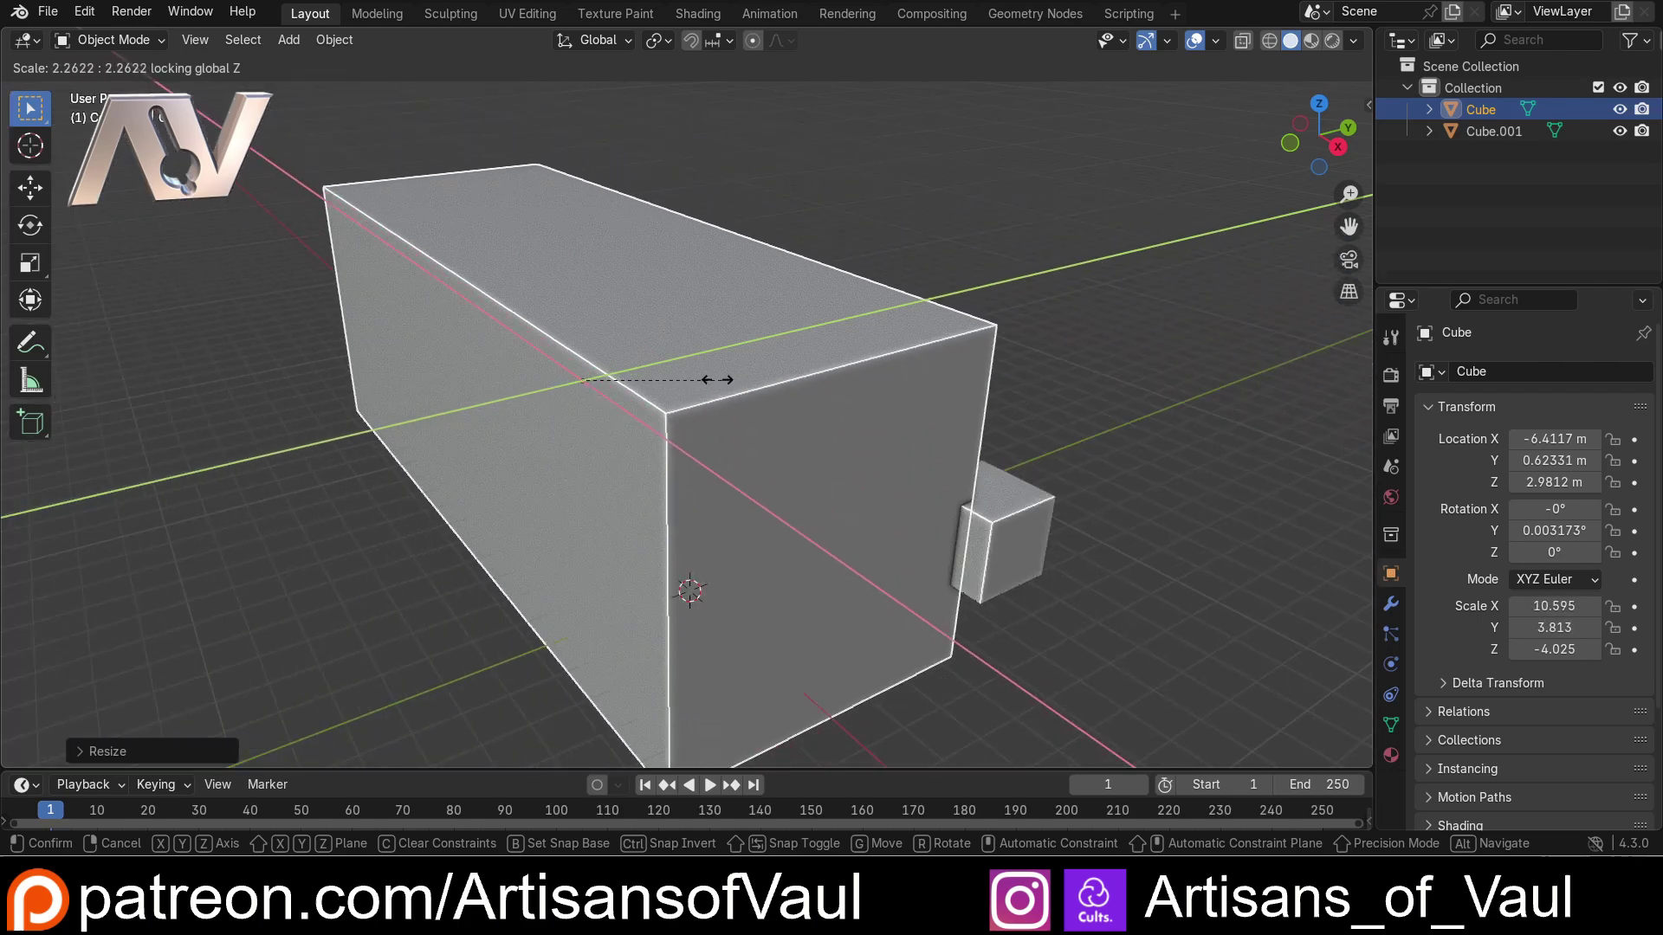
click(968, 403)
scroll(down, 3)
middle_click(744, 403)
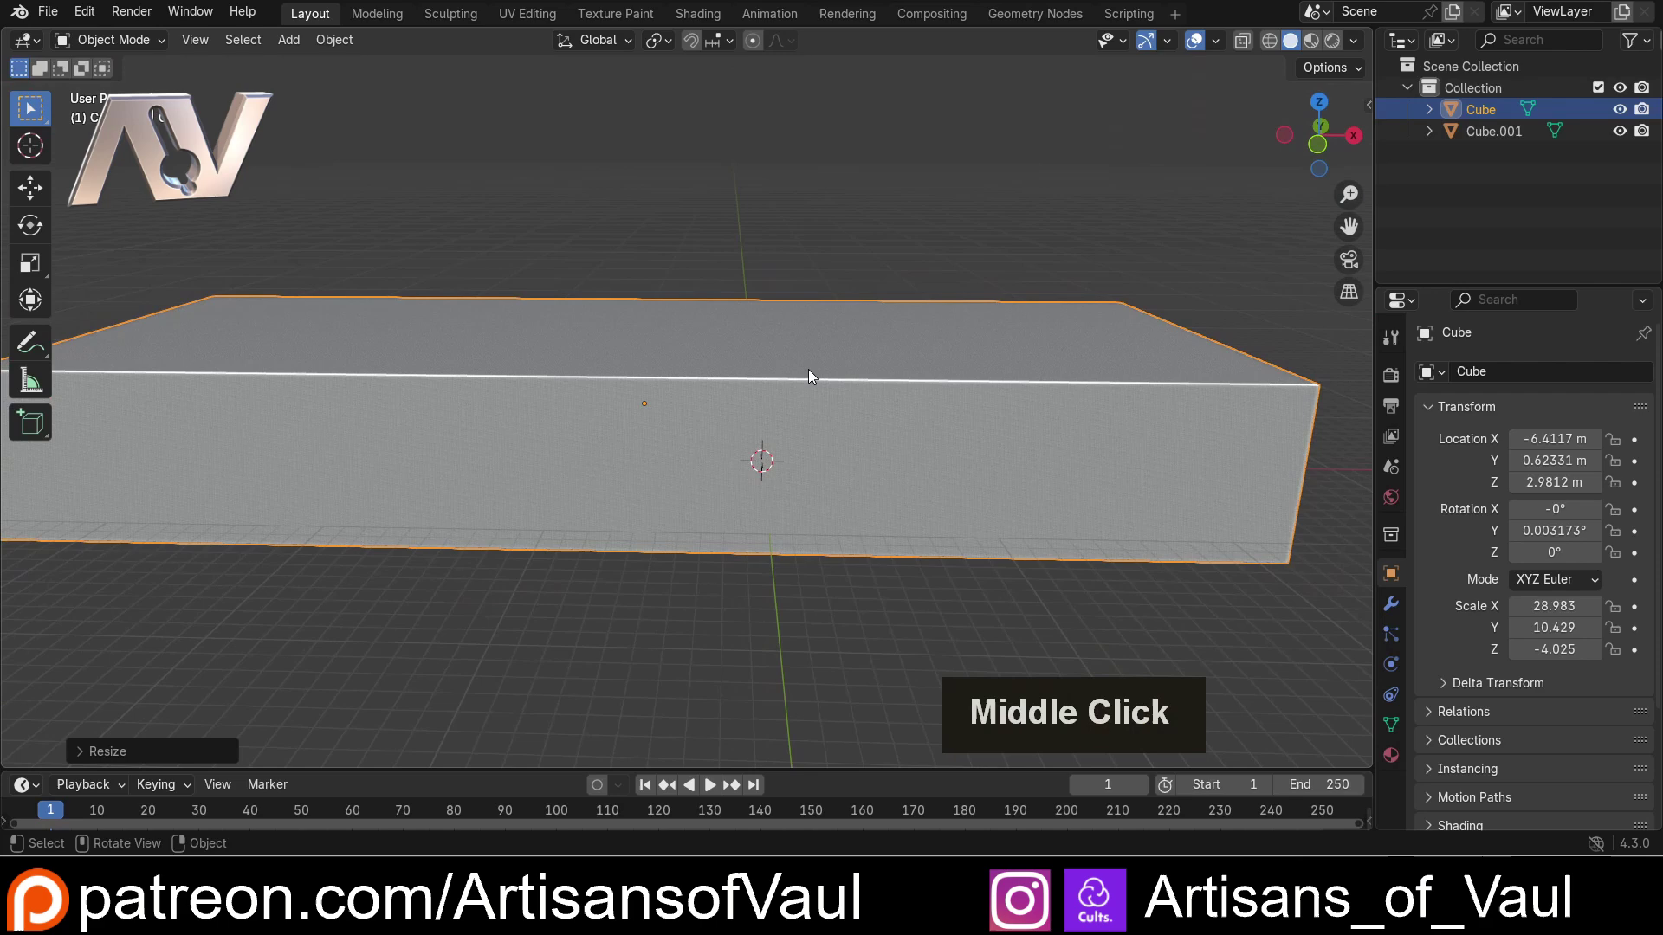
Step: Move the slab along a constrained axis up to about Z 9.7
key(g)
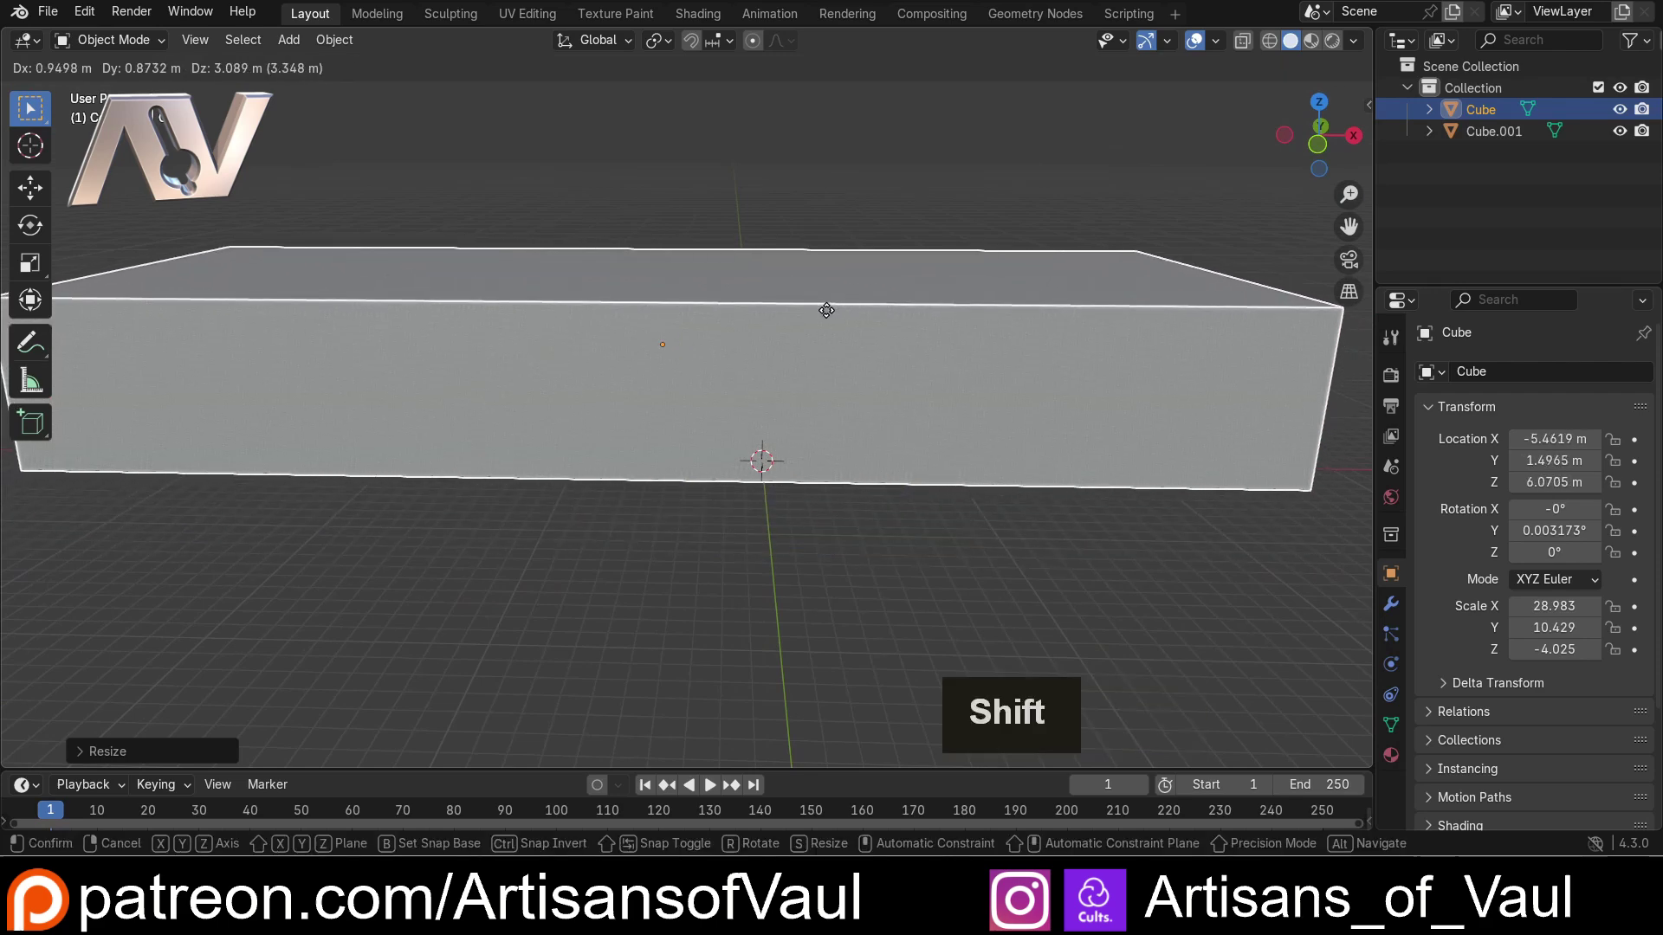
key(shift+y)
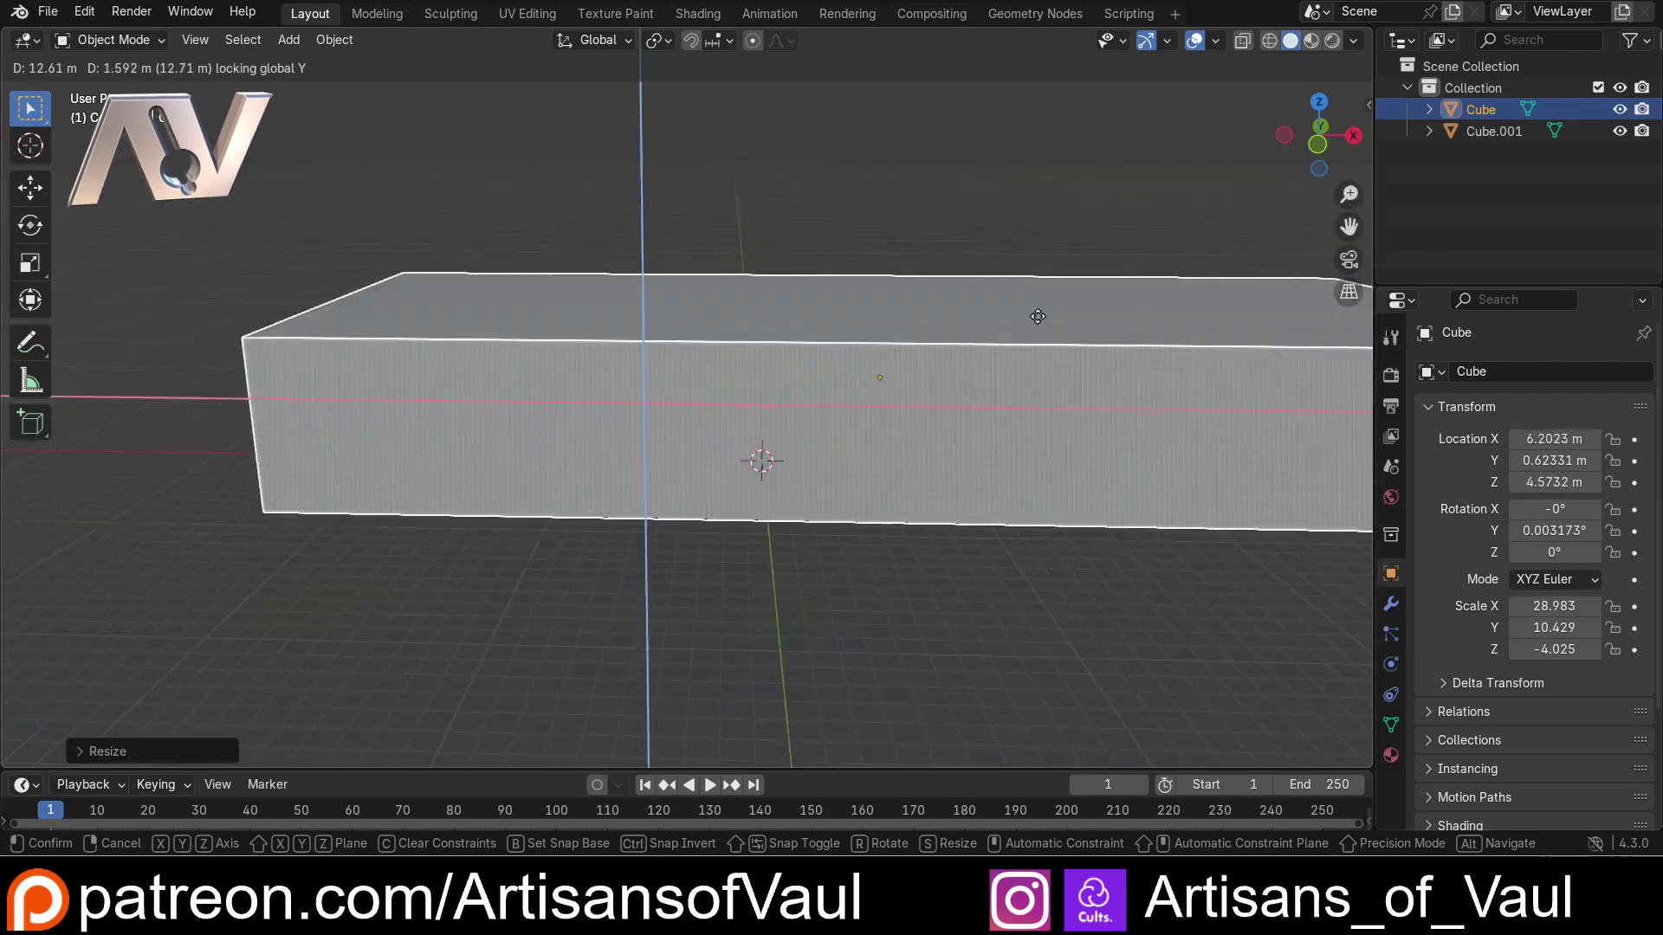
click(979, 252)
scroll(down, 3)
middle_click(832, 253)
middle_click(754, 265)
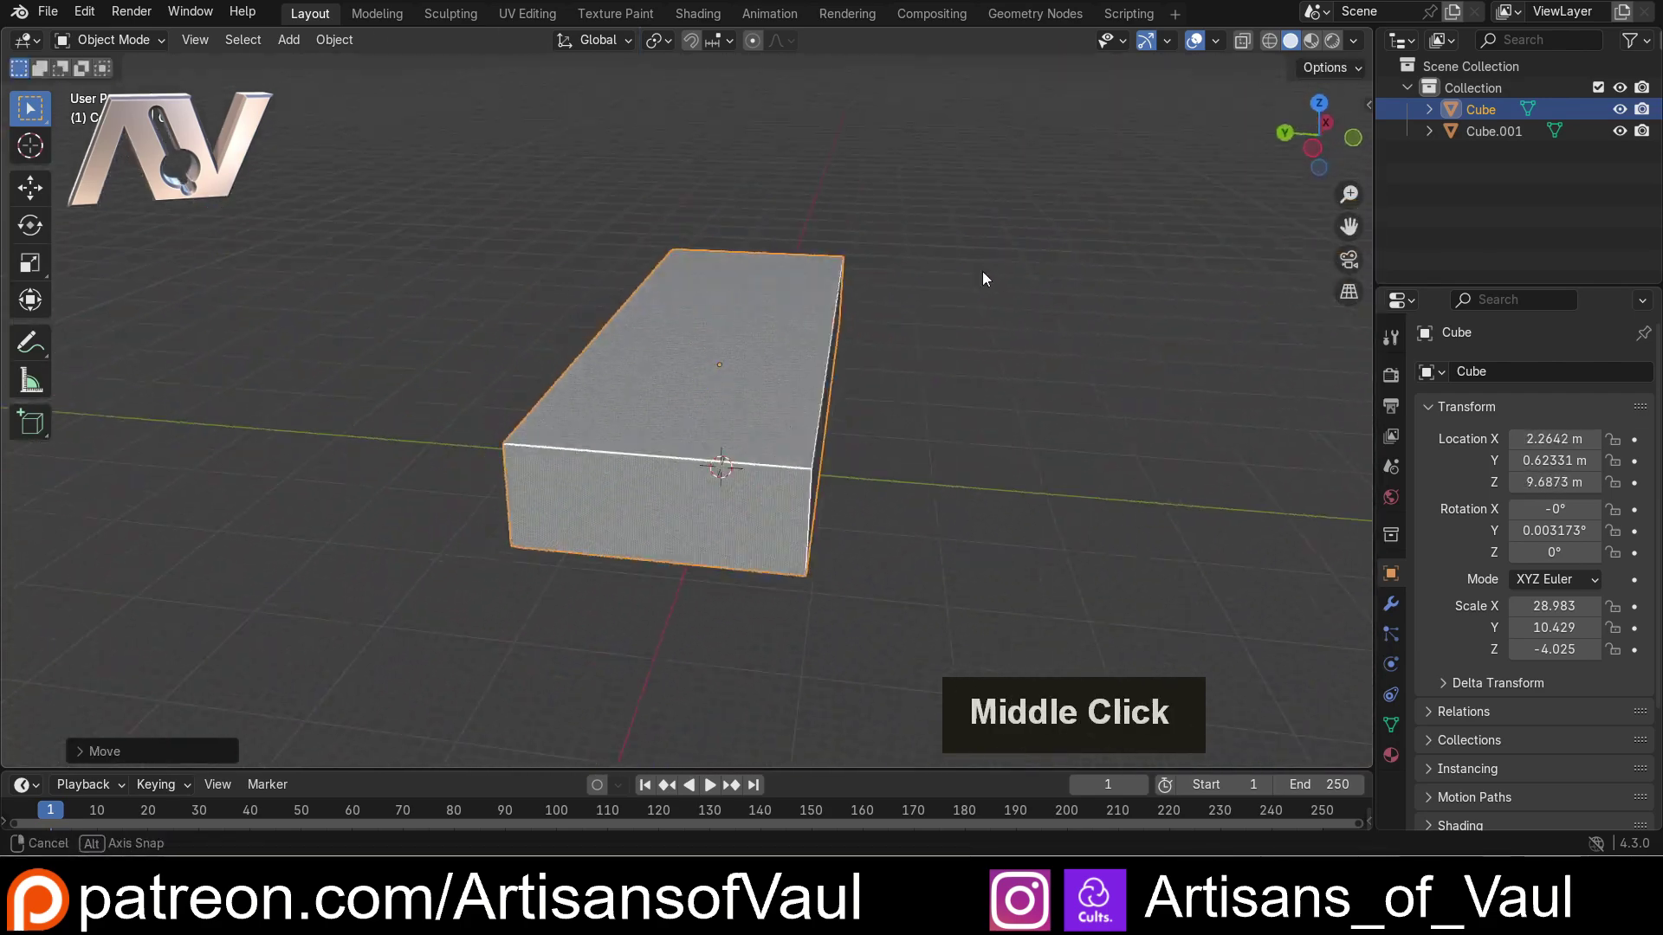
Step: Delete the stretched Cube slab and confirm
scroll(up, 3)
middle_click(963, 329)
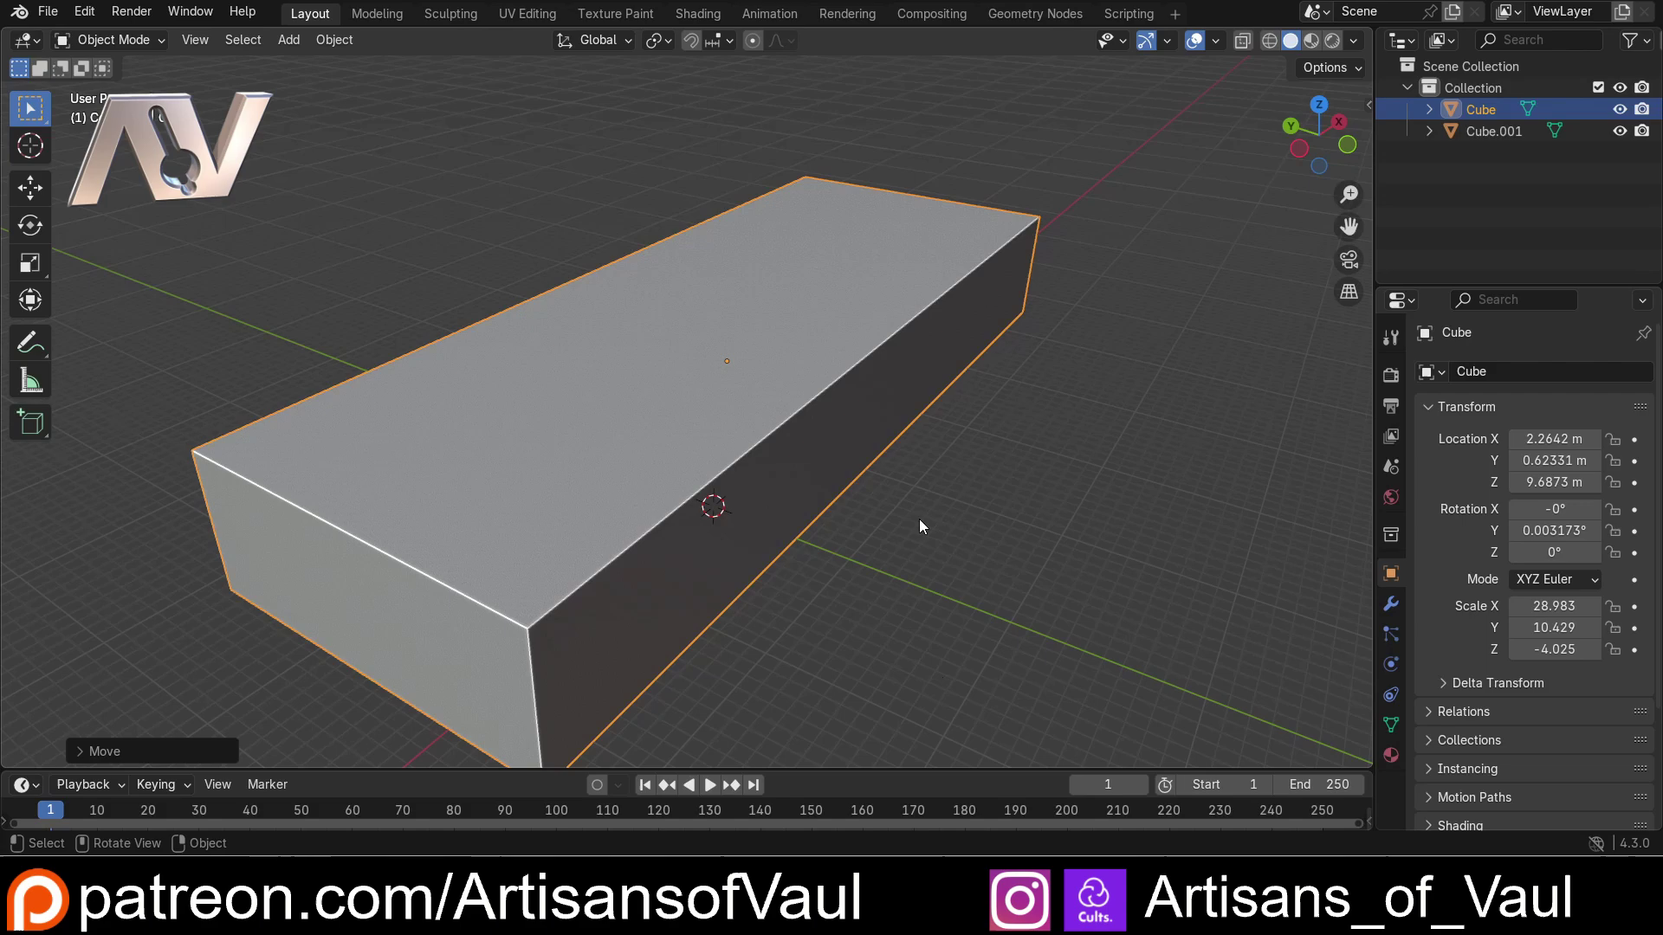
middle_click(757, 414)
key(Delete)
click(587, 354)
Step: Orbit to find the remaining small Cube.001 and select it
scroll(up, 3)
middle_click(552, 419)
middle_click(529, 480)
middle_click(570, 455)
middle_click(683, 422)
scroll(up, 3)
middle_click(680, 435)
click(630, 433)
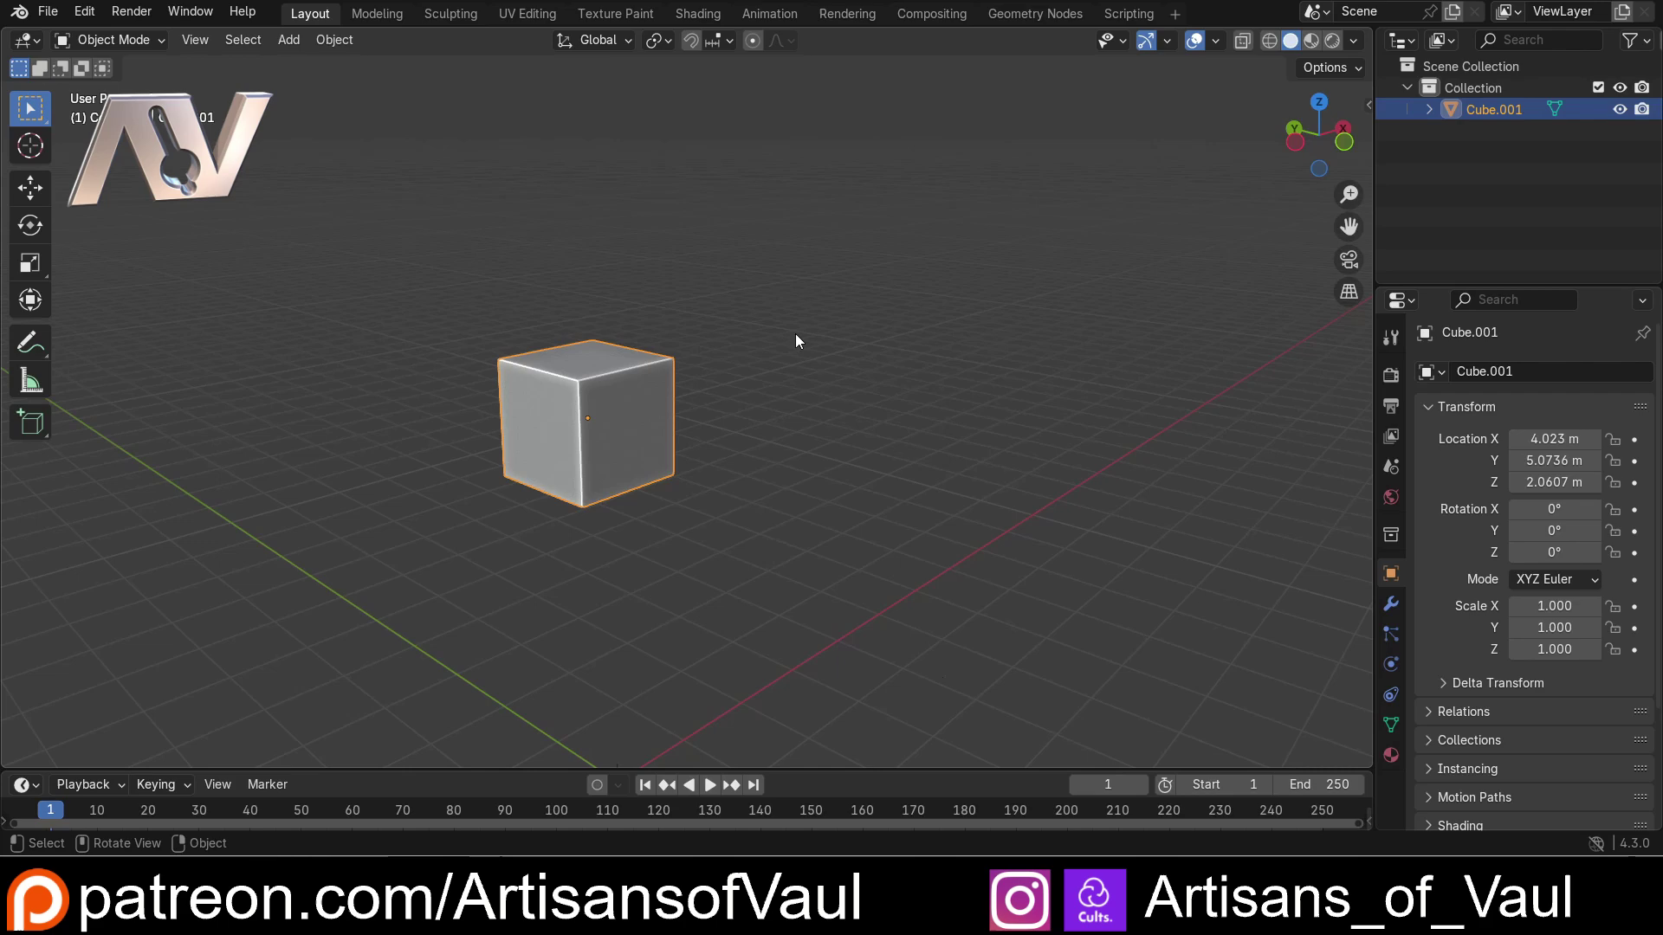
Step: Inspect the tall Cube.001 column and start duplicating it with Shift+D
scroll(down, 3)
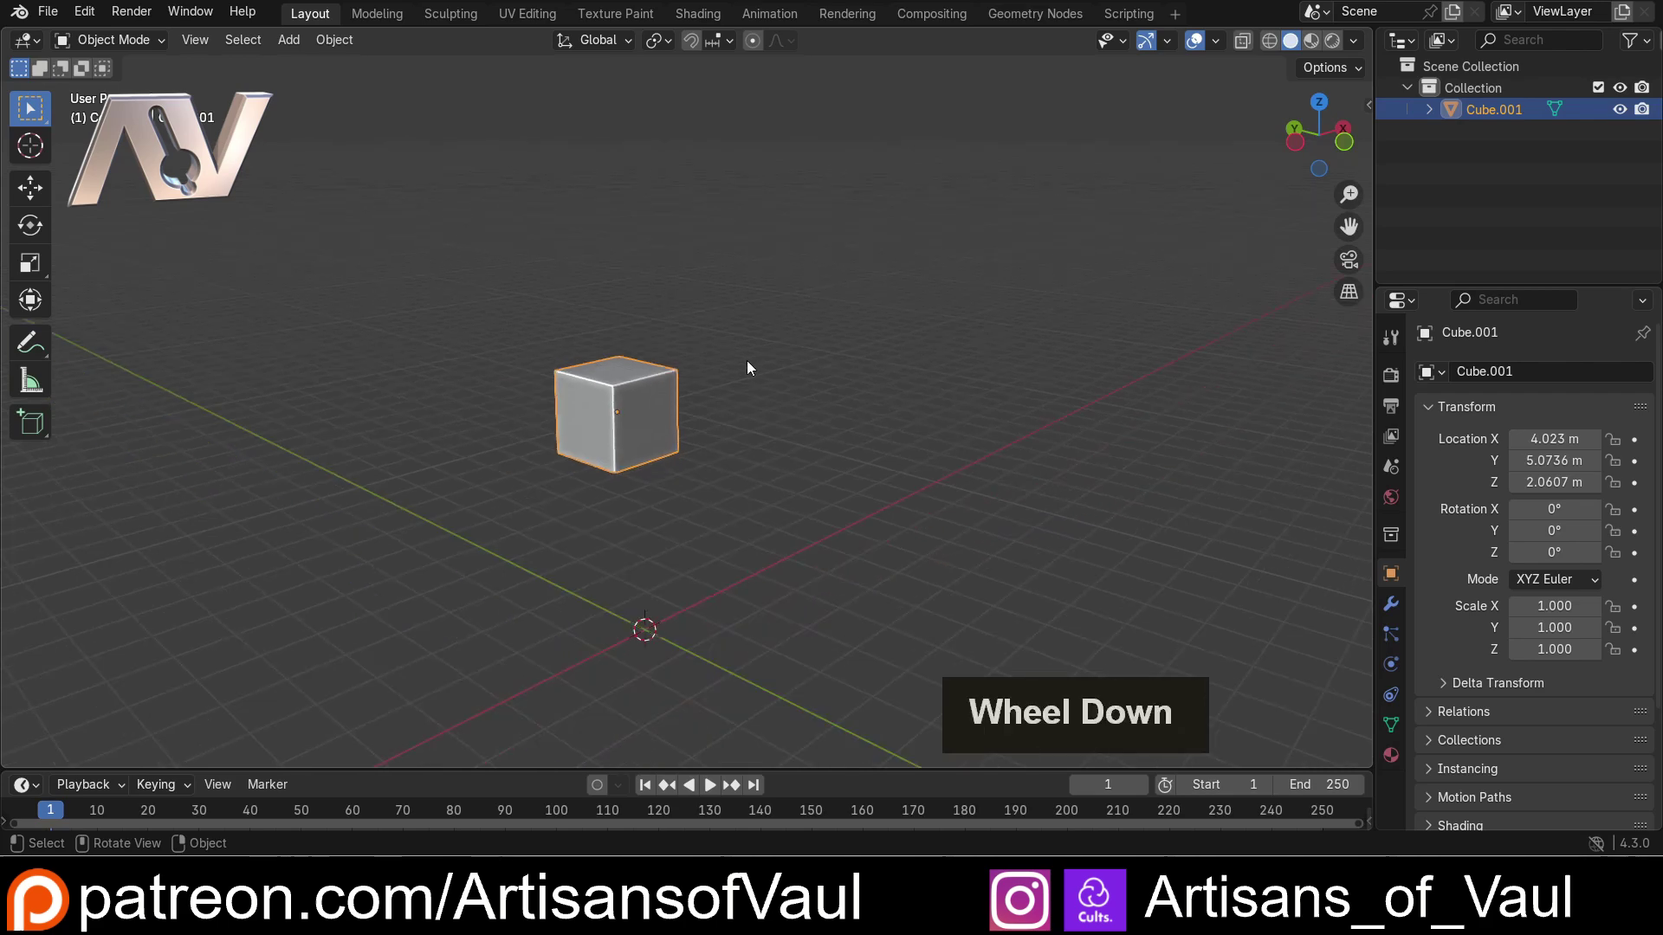
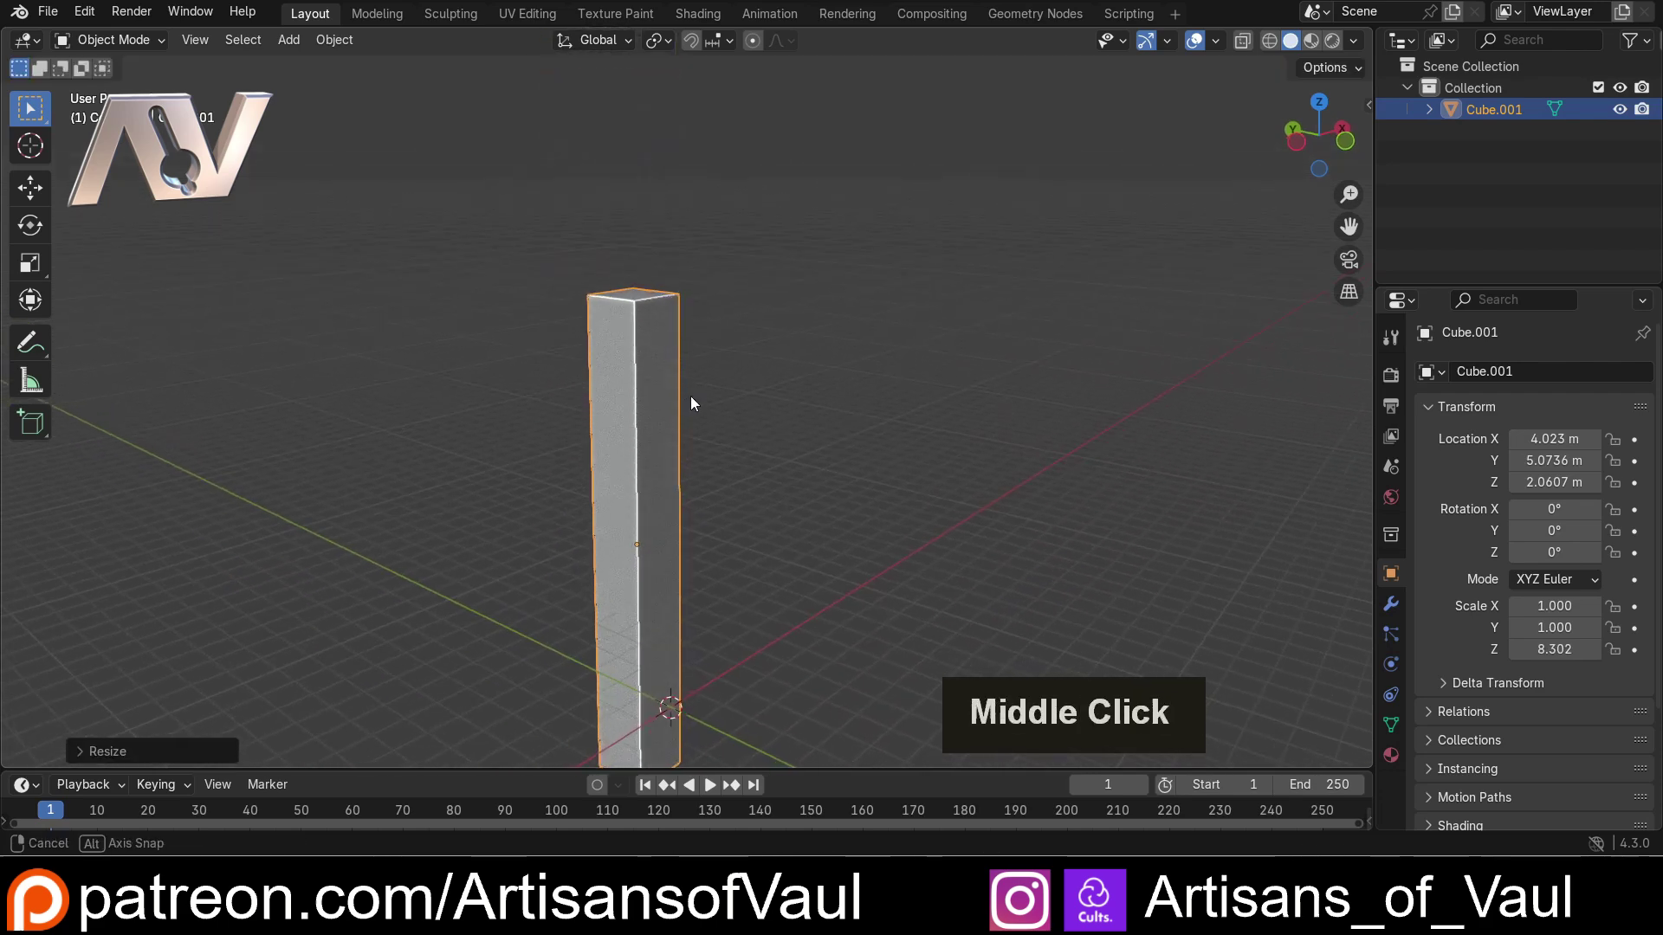
scroll(up, 3)
middle_click(638, 376)
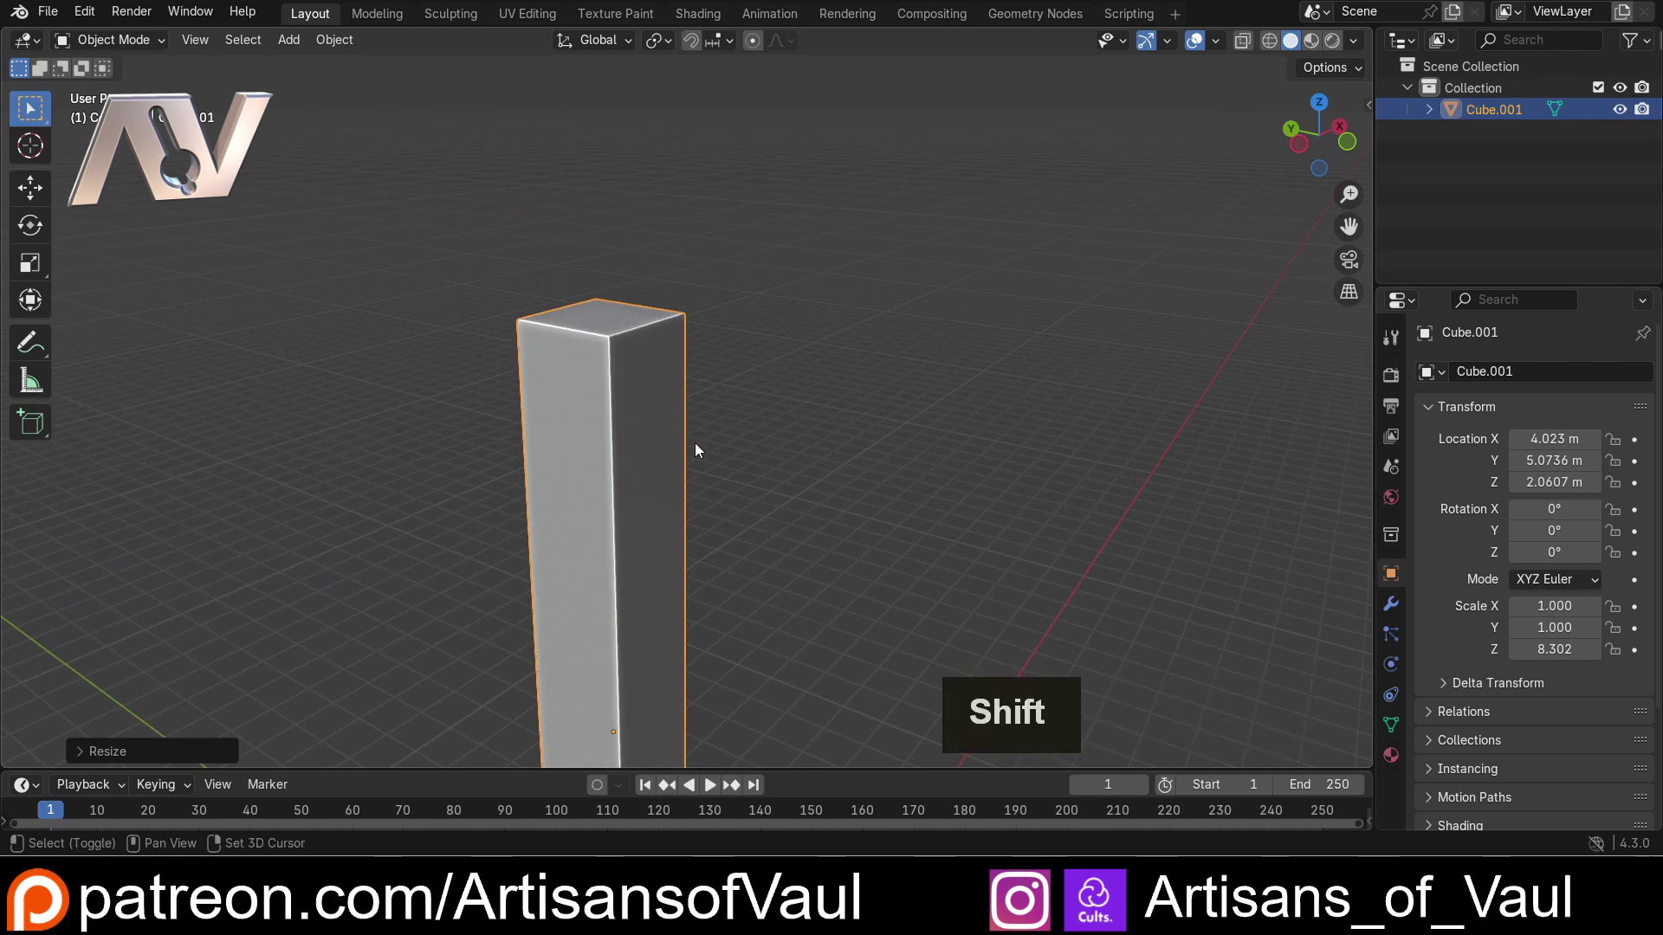
key(shift+d)
Step: Place the duplicate Cube.002 beside the original along the X axis
key(x)
click(951, 317)
middle_click(742, 334)
scroll(up, 3)
middle_click(567, 358)
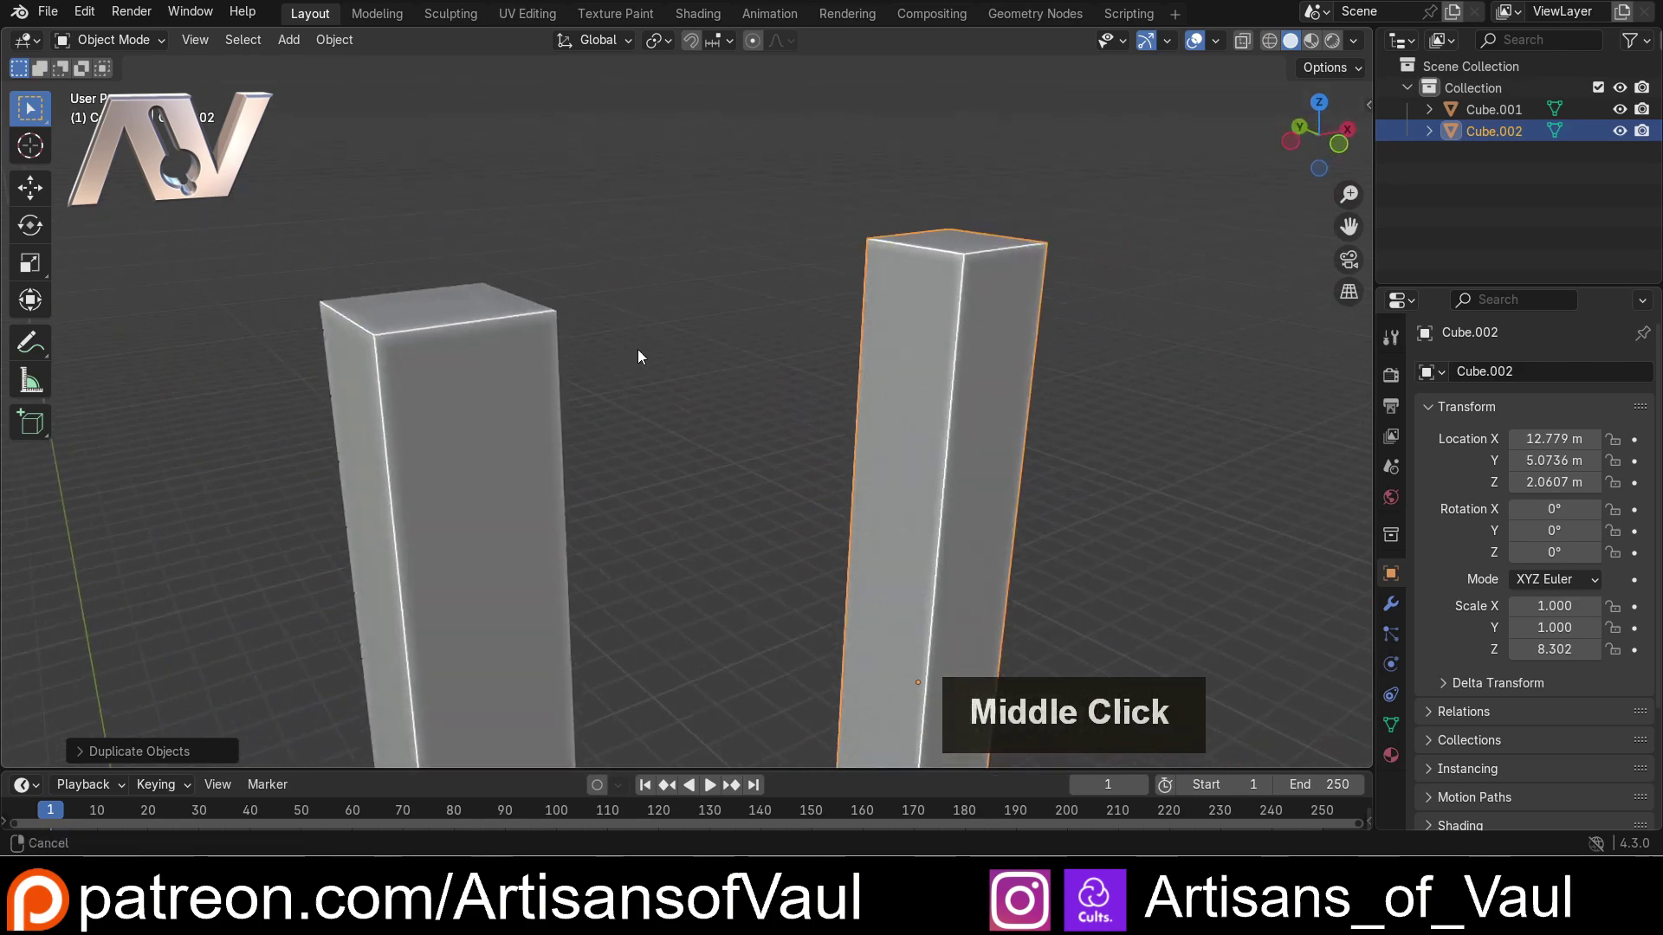
middle_click(658, 388)
scroll(down, 3)
middle_click(711, 387)
middle_click(715, 377)
middle_click(681, 377)
middle_click(651, 374)
scroll(up, 3)
Step: Select Cube.001 and show its sidebar transform: Z scale 8.302, 2 × 2 × 16.6 m
click(474, 397)
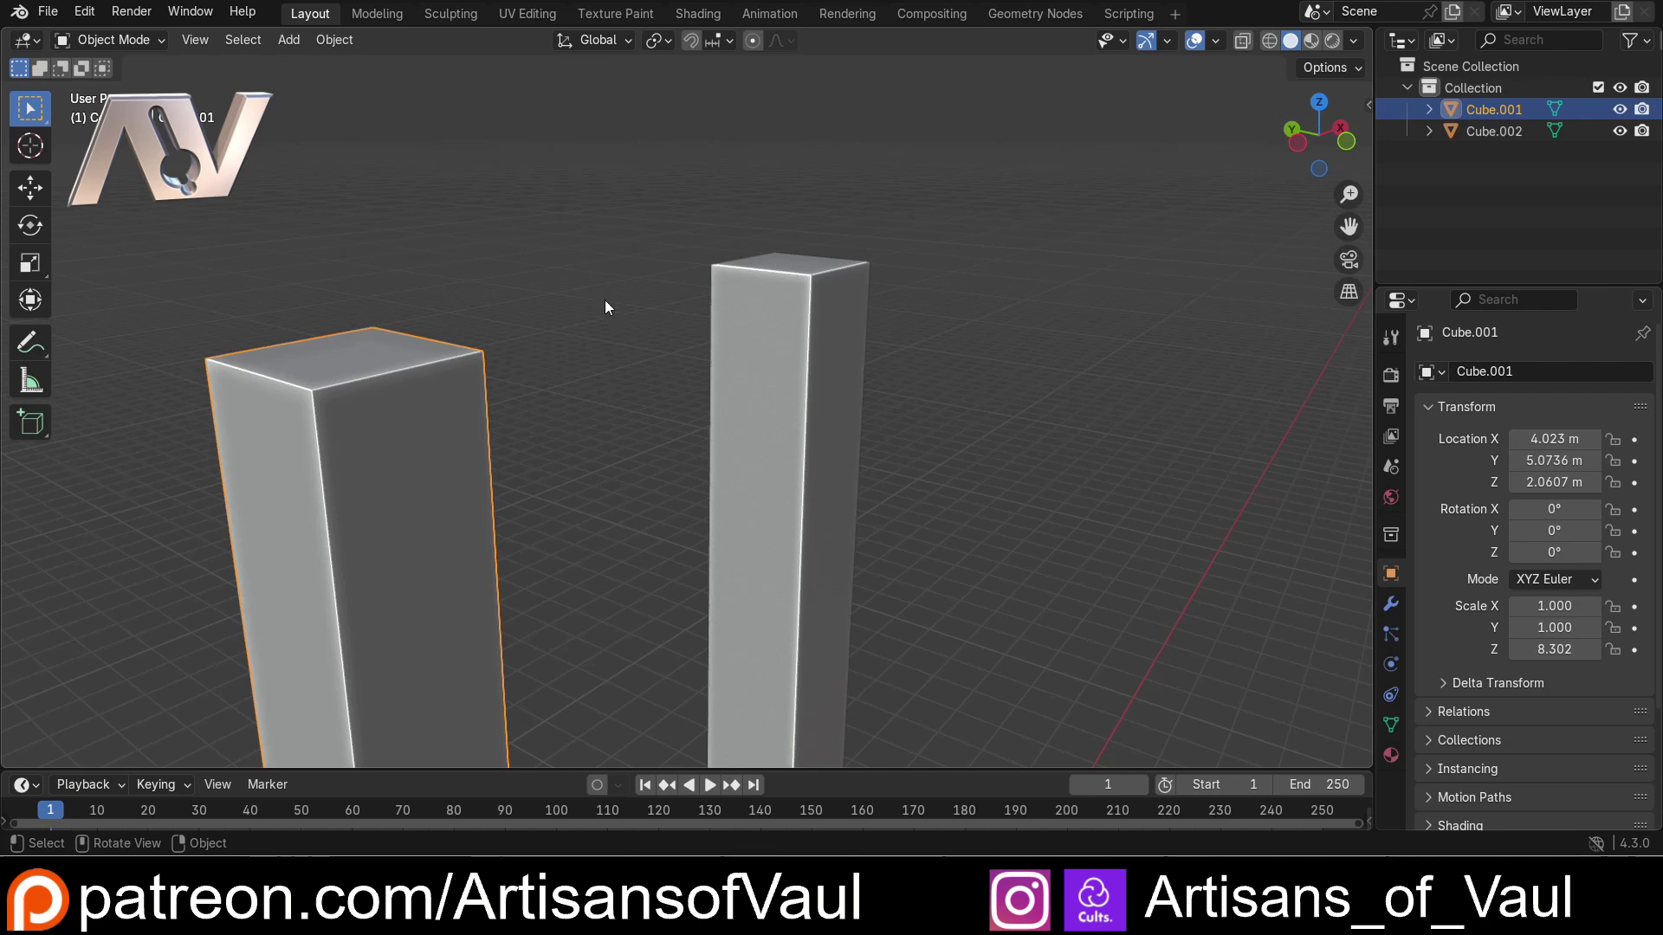
key(n)
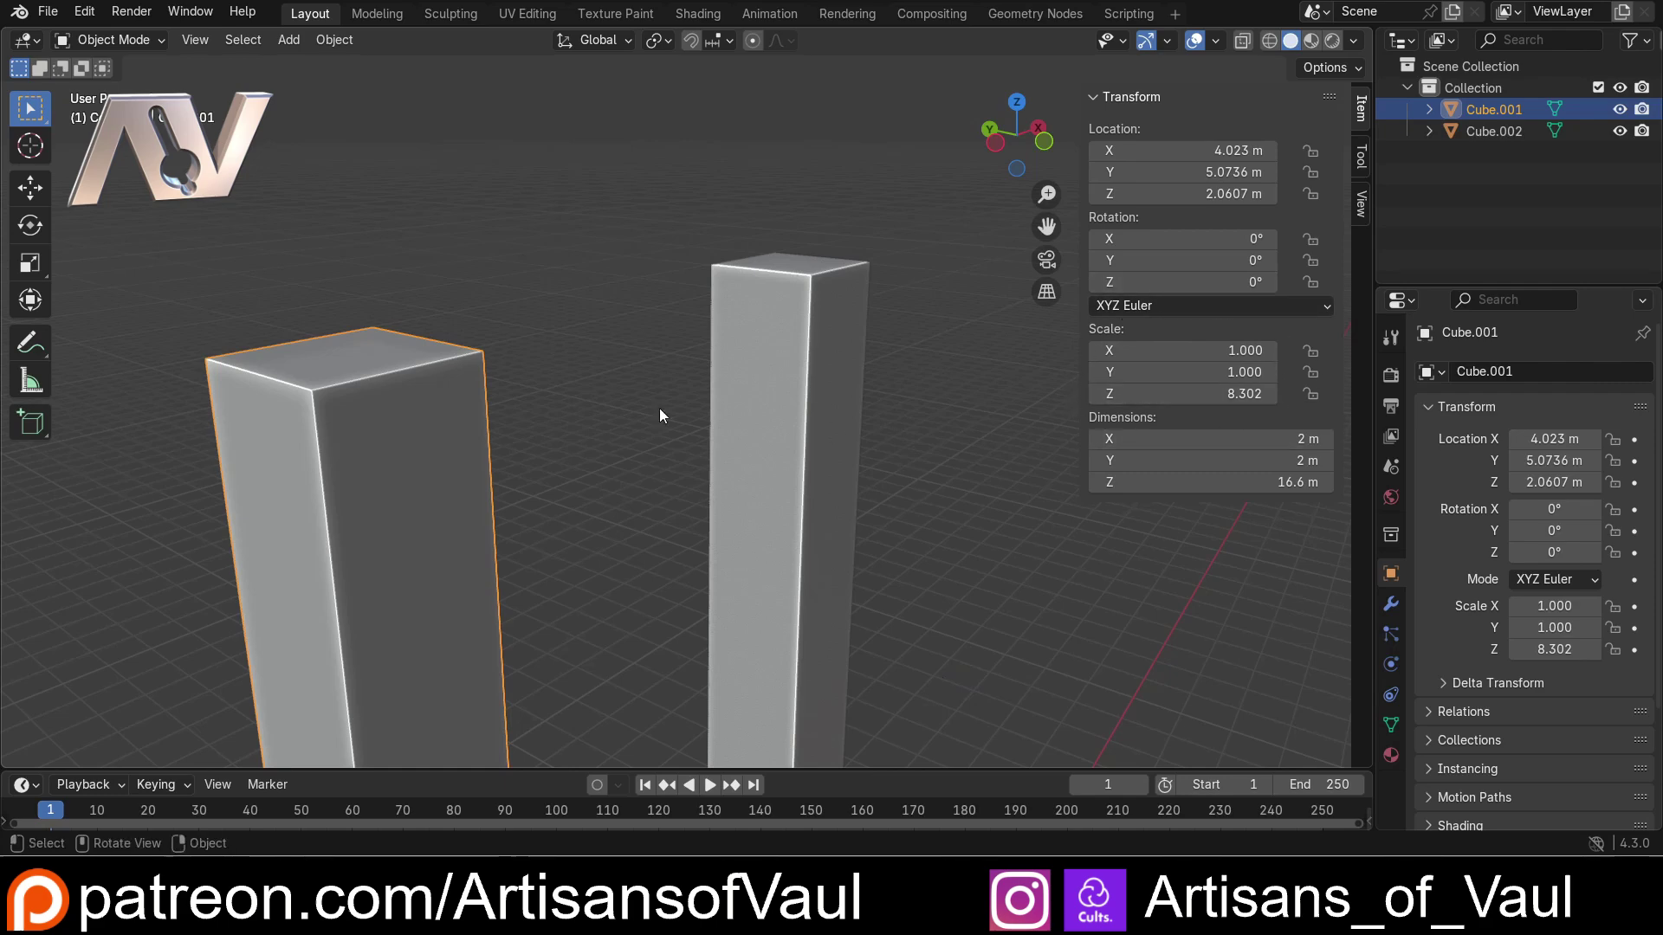
middle_click(440, 363)
middle_click(459, 365)
middle_click(514, 358)
middle_click(755, 386)
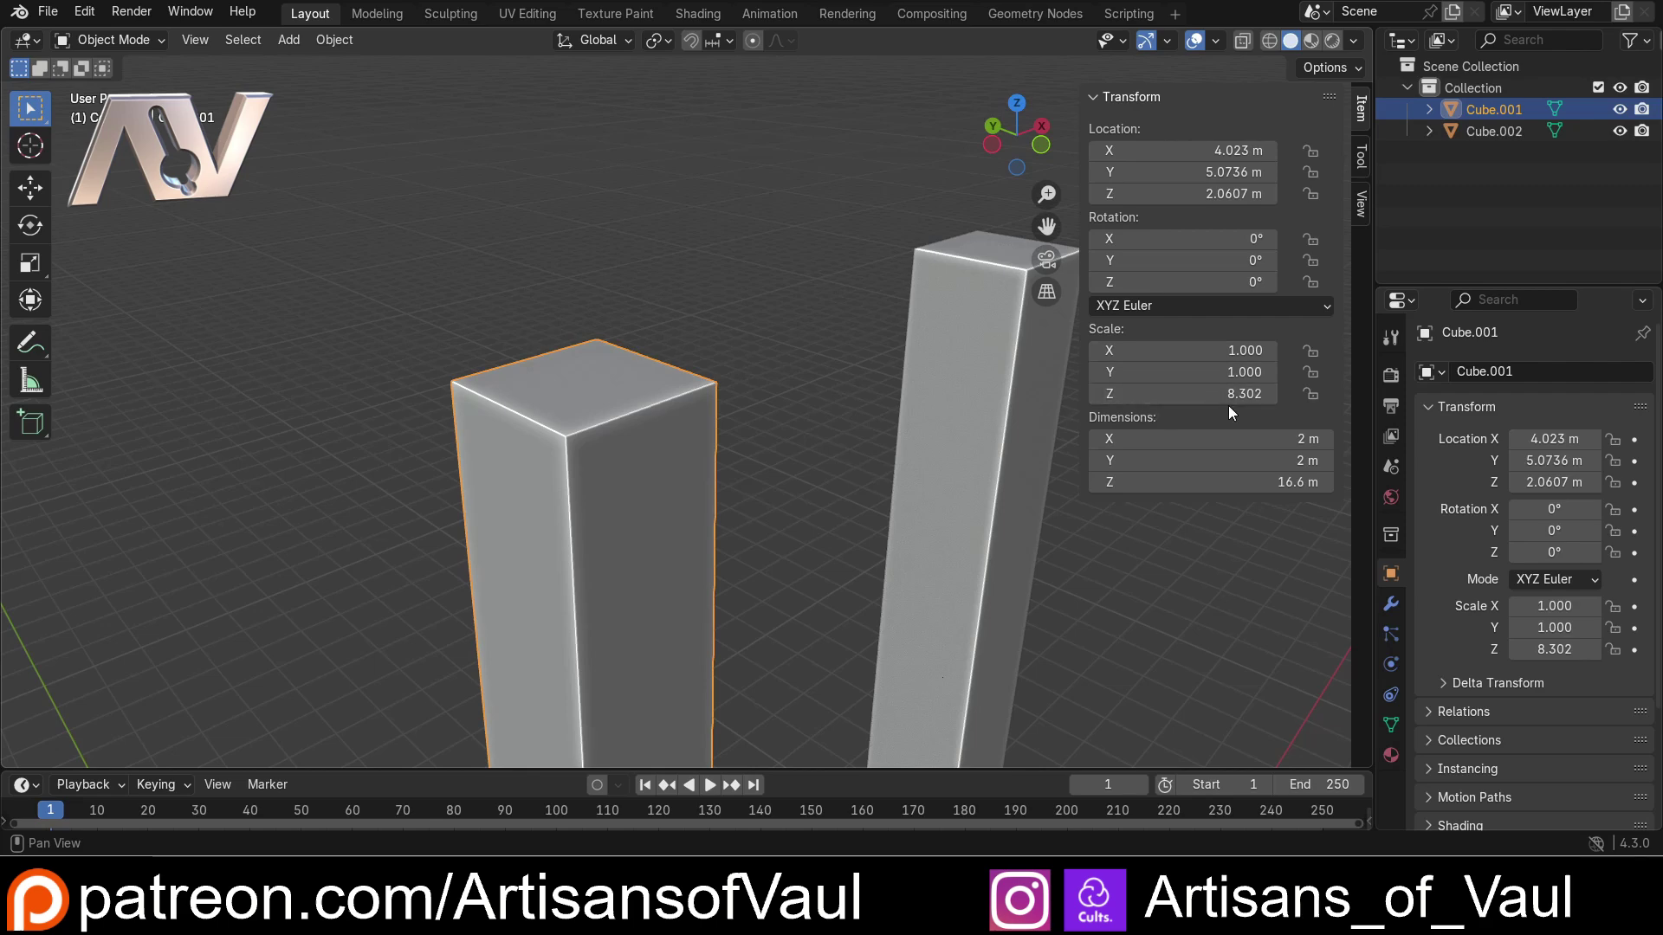
scroll(up, 3)
middle_click(596, 459)
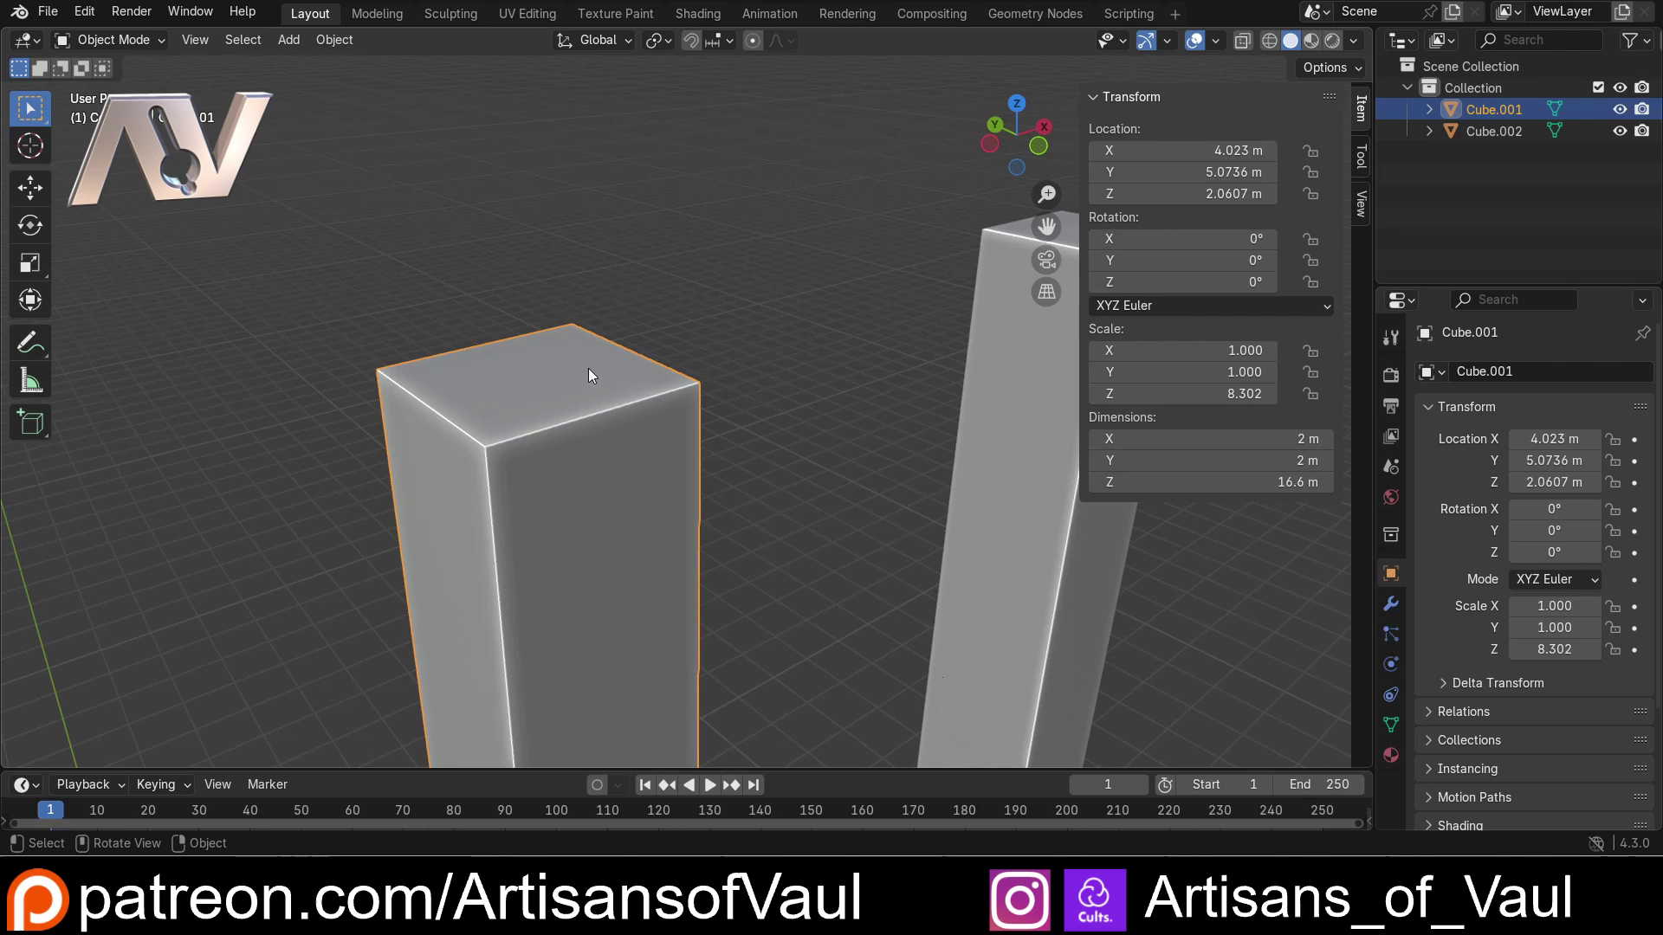
Step: Bevel the column's top front edge in Edit Mode to about 0.336 m offset
key(Tab)
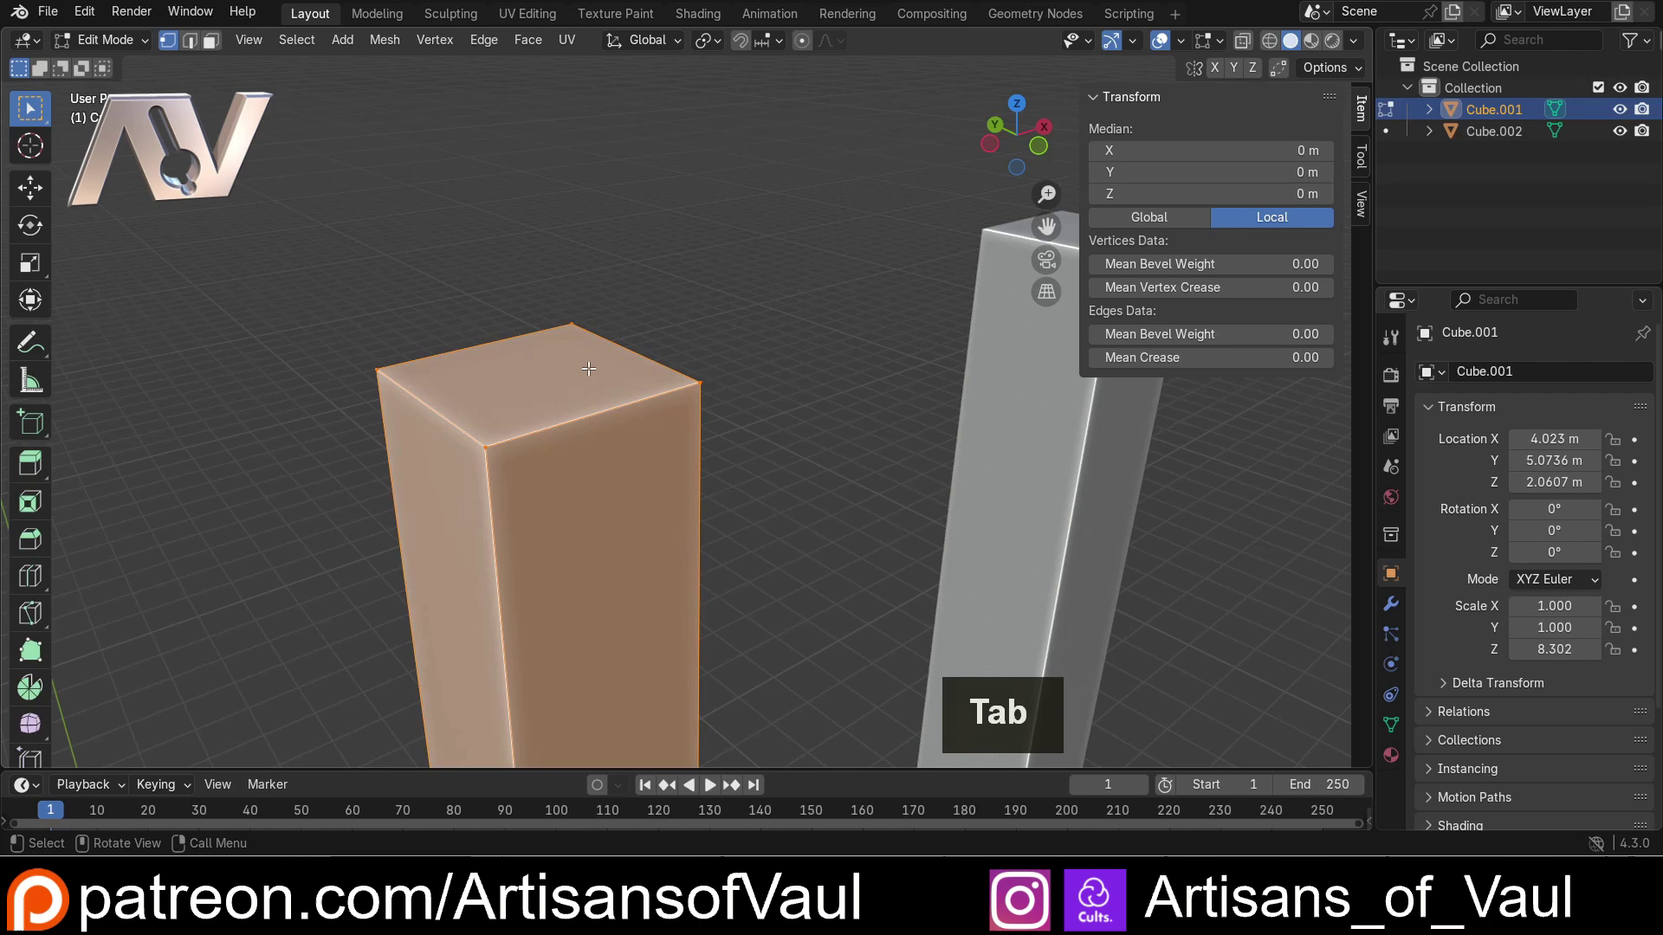
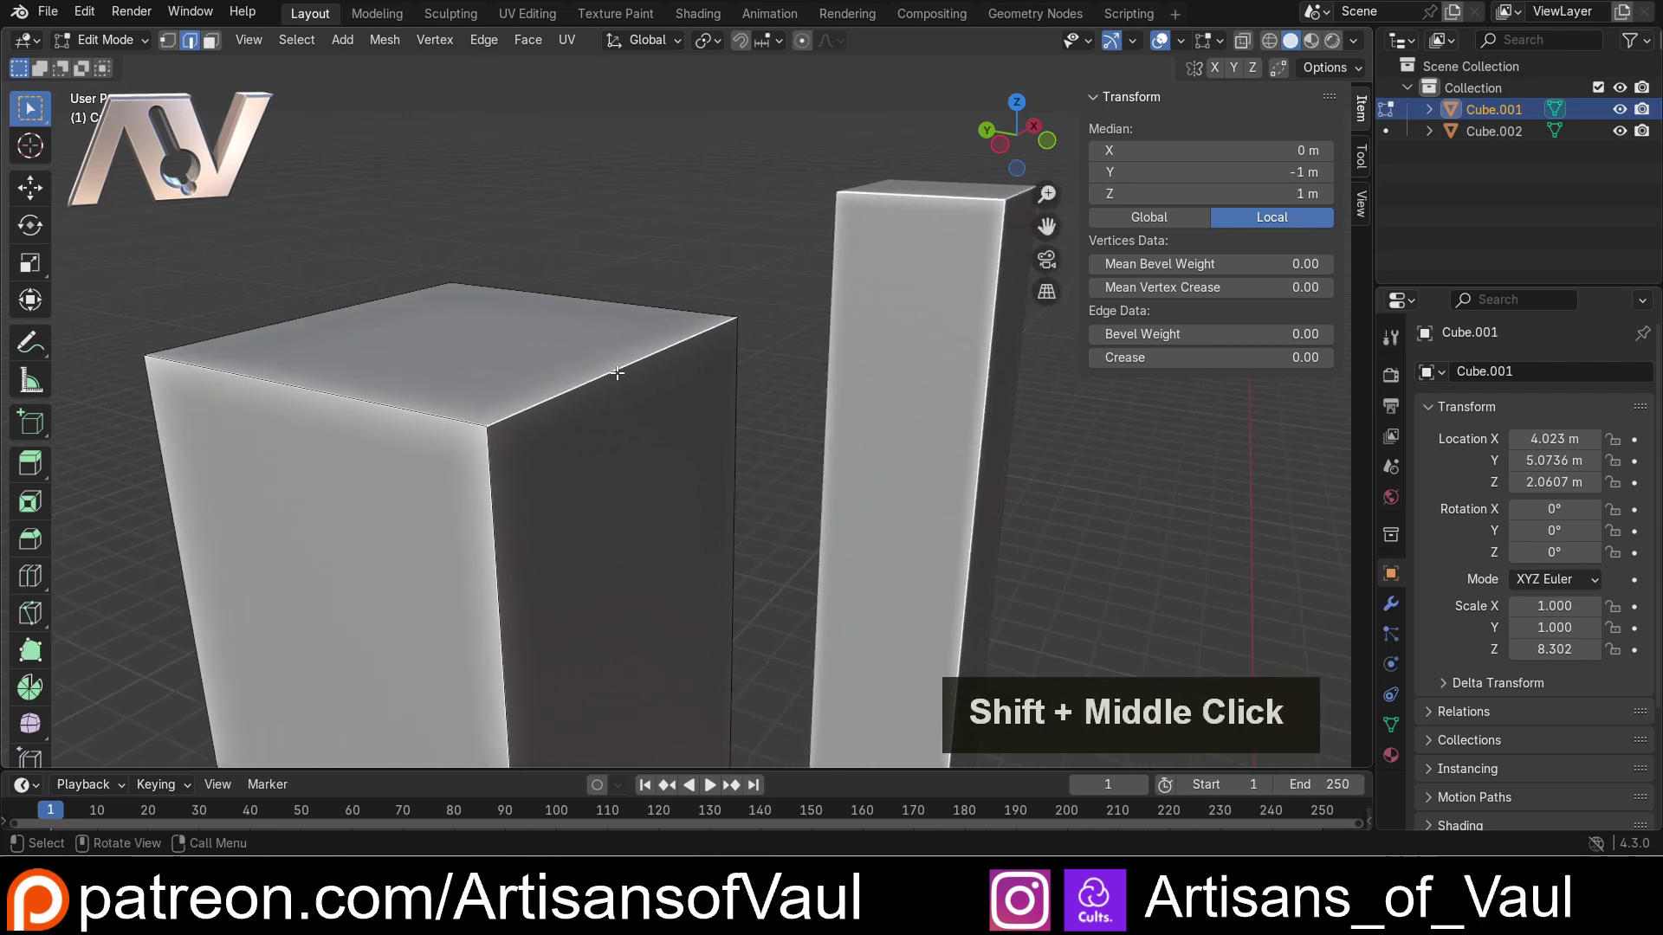
key(ctrl+b)
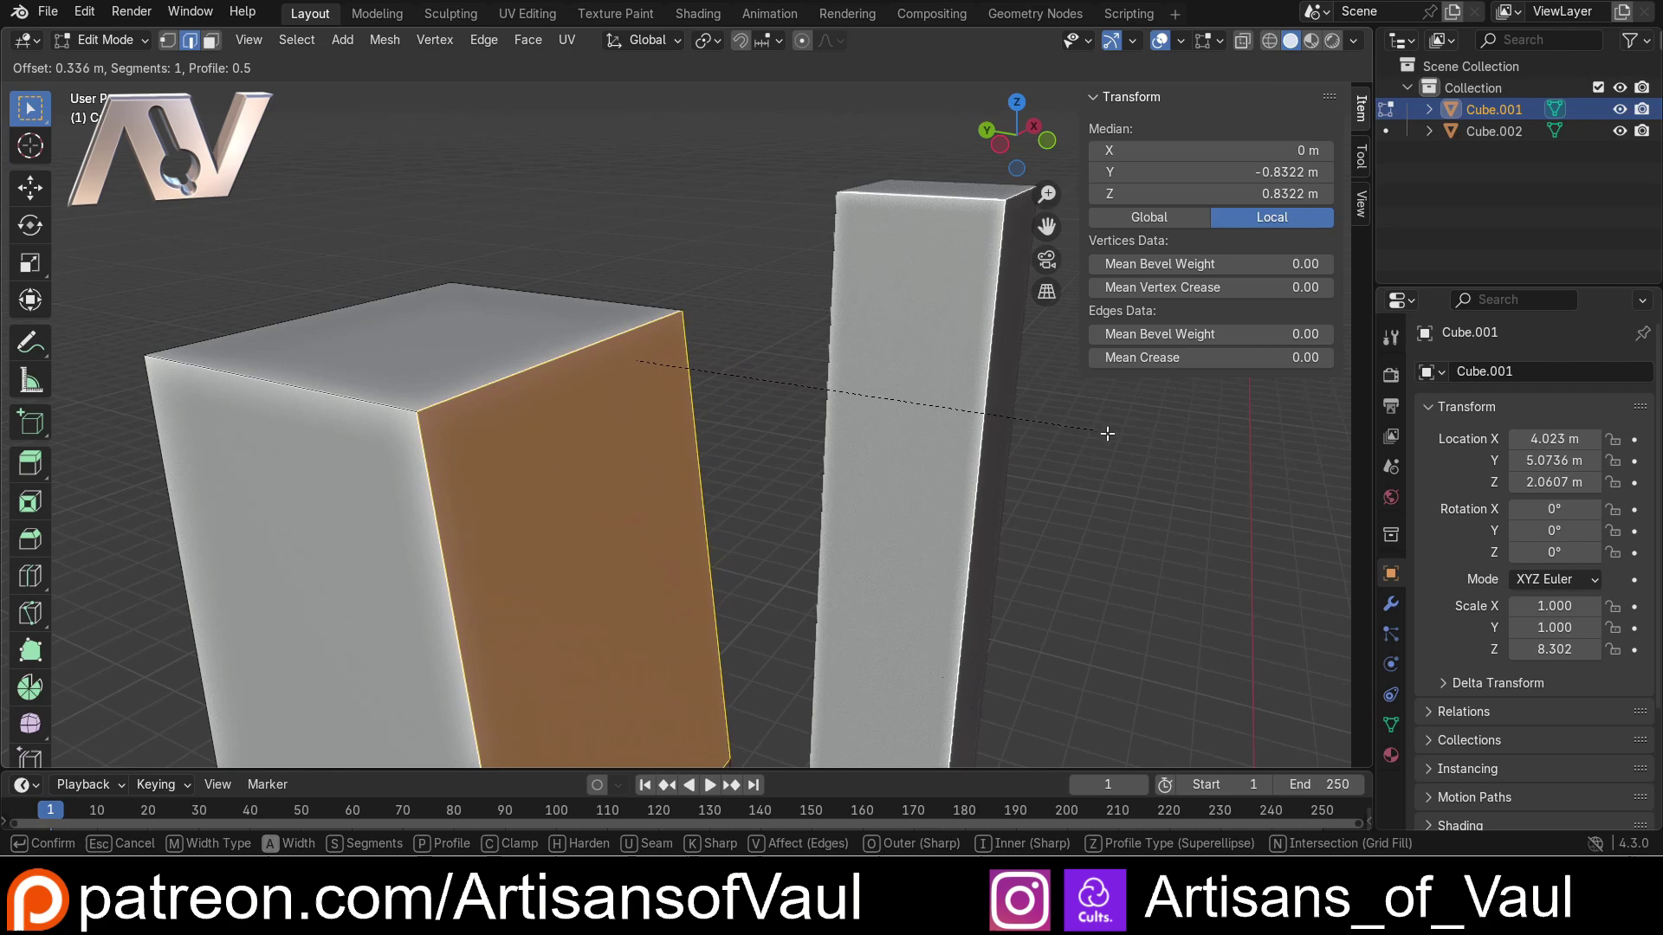
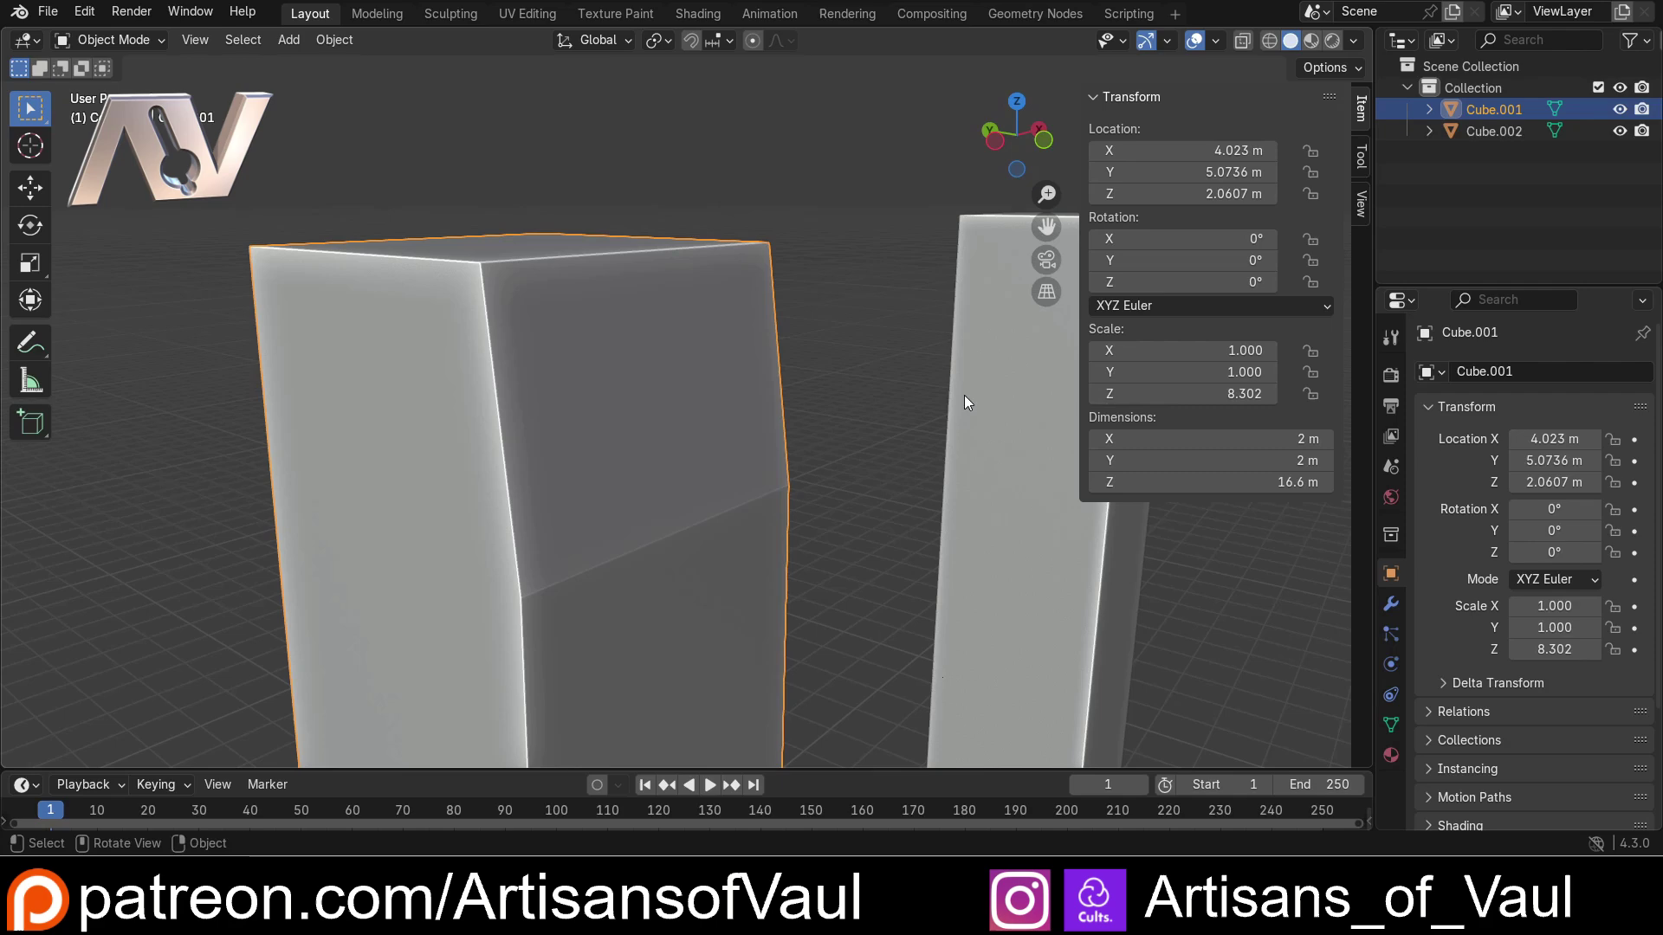
Step: Select the second column Cube.002, still at Z scale 8.302
scroll(down, 3)
middle_click(729, 403)
scroll(down, 3)
middle_click(646, 396)
middle_click(812, 404)
middle_click(796, 405)
middle_click(757, 406)
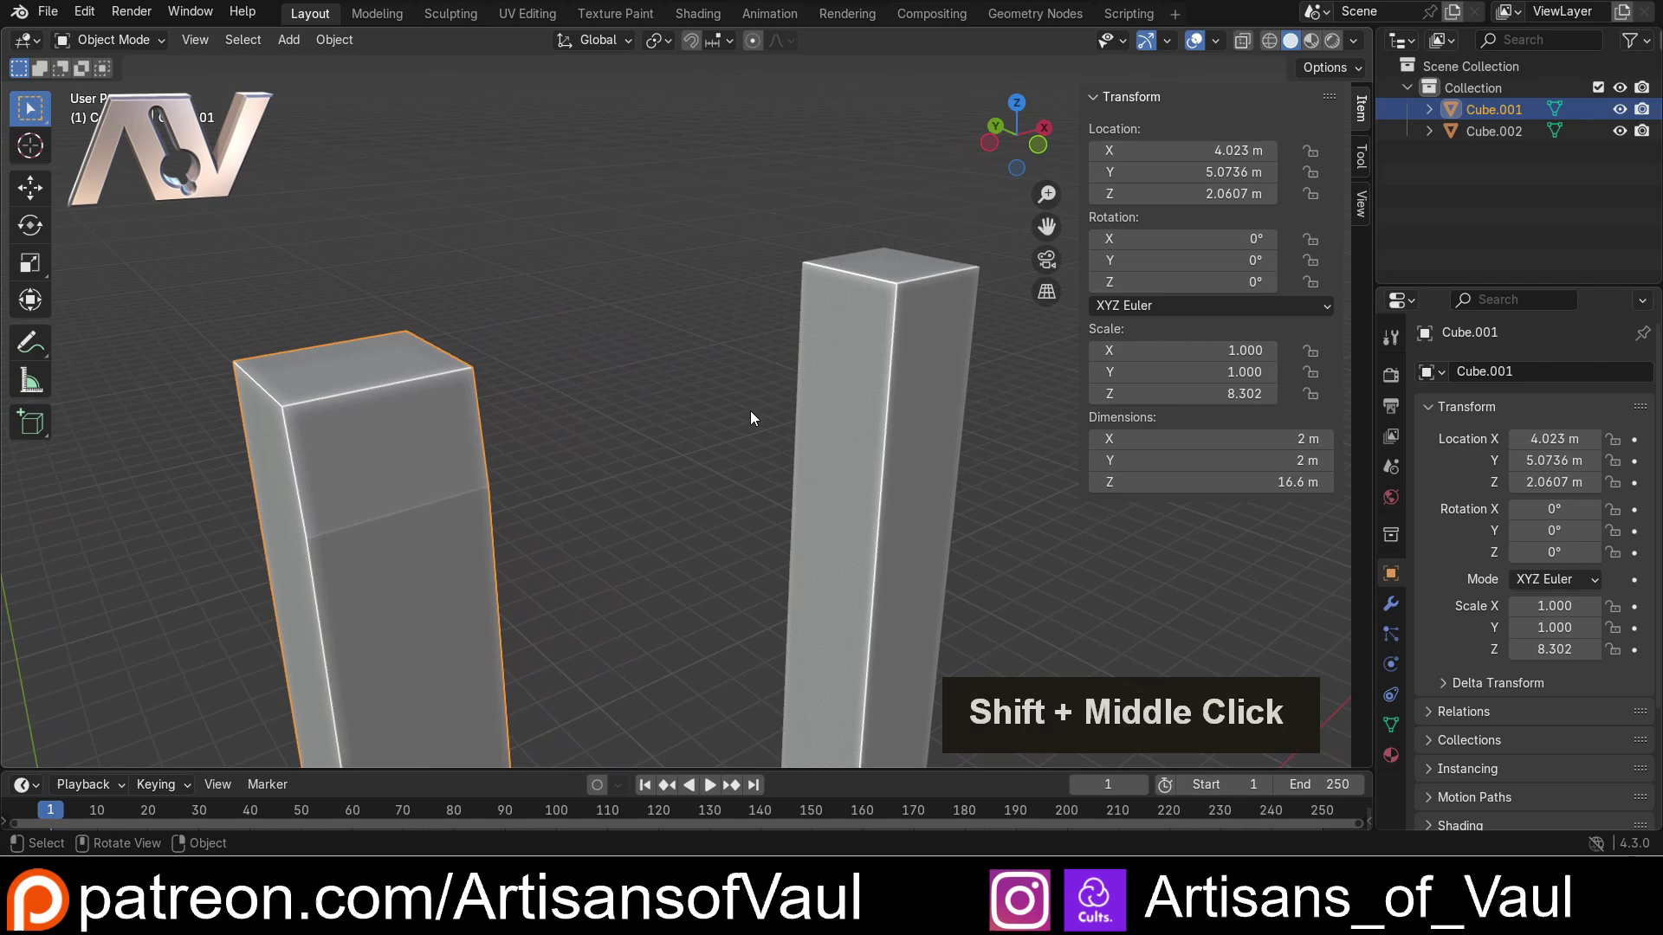
click(859, 383)
middle_click(737, 401)
scroll(up, 3)
Step: Apply Cube.002's scale via Object > Apply so it reads 1.000 at 16.6 m, then enter Edit Mode
key(ctrl+a)
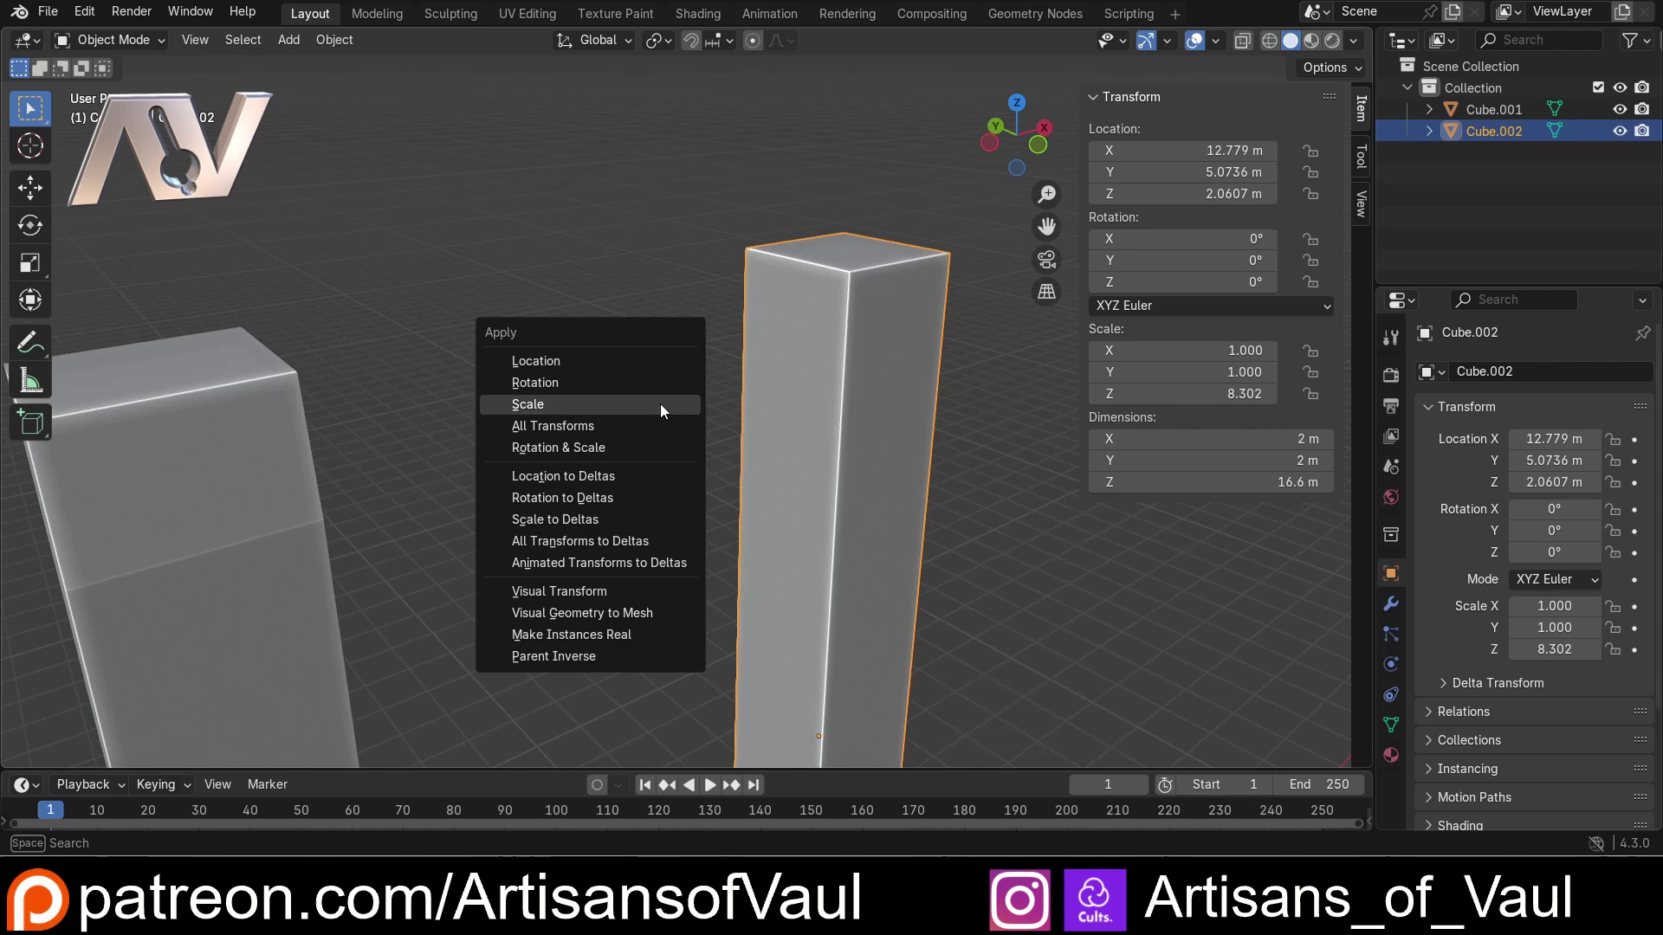
click(681, 226)
double_click(799, 273)
click(351, 46)
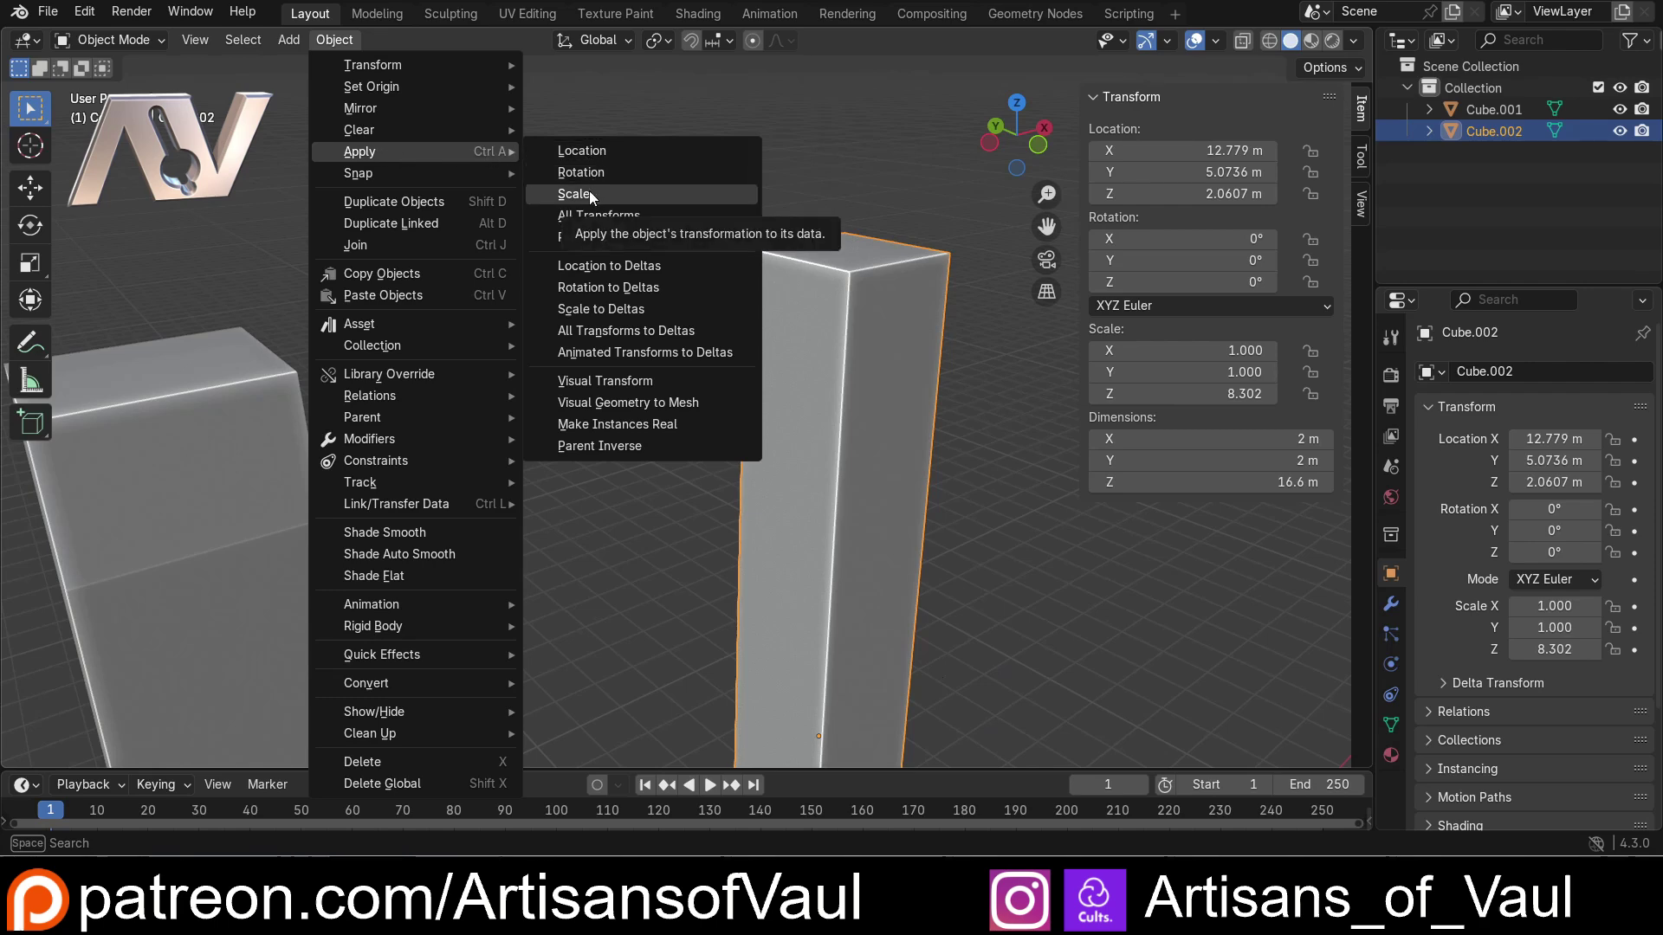
click(595, 198)
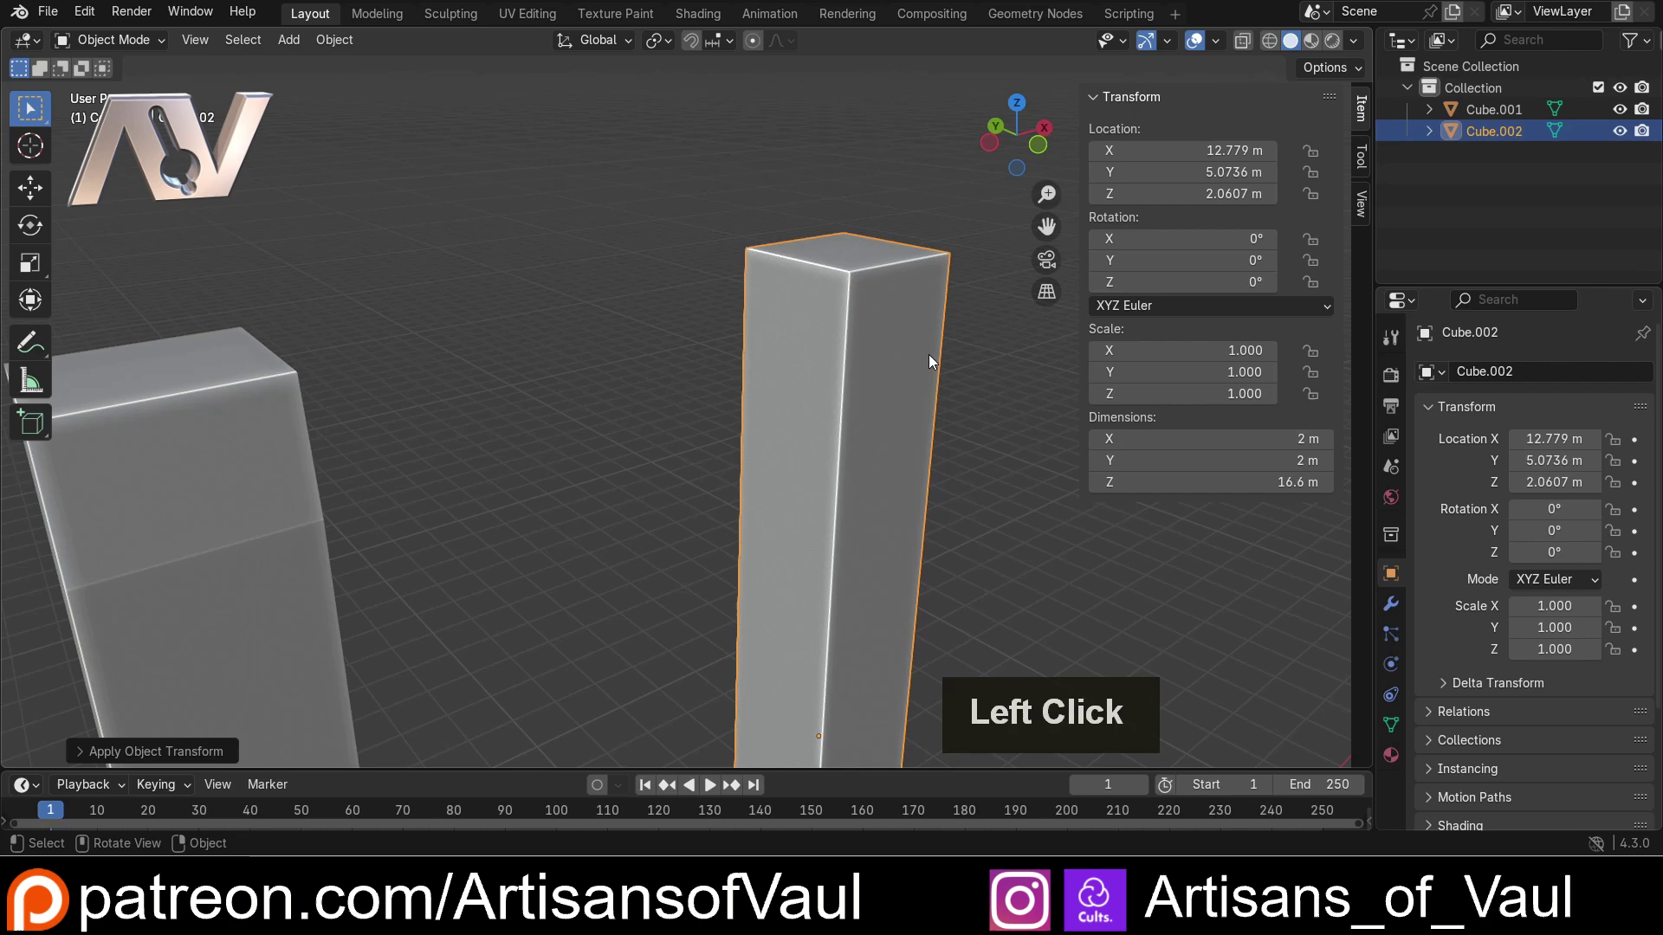
key(Tab)
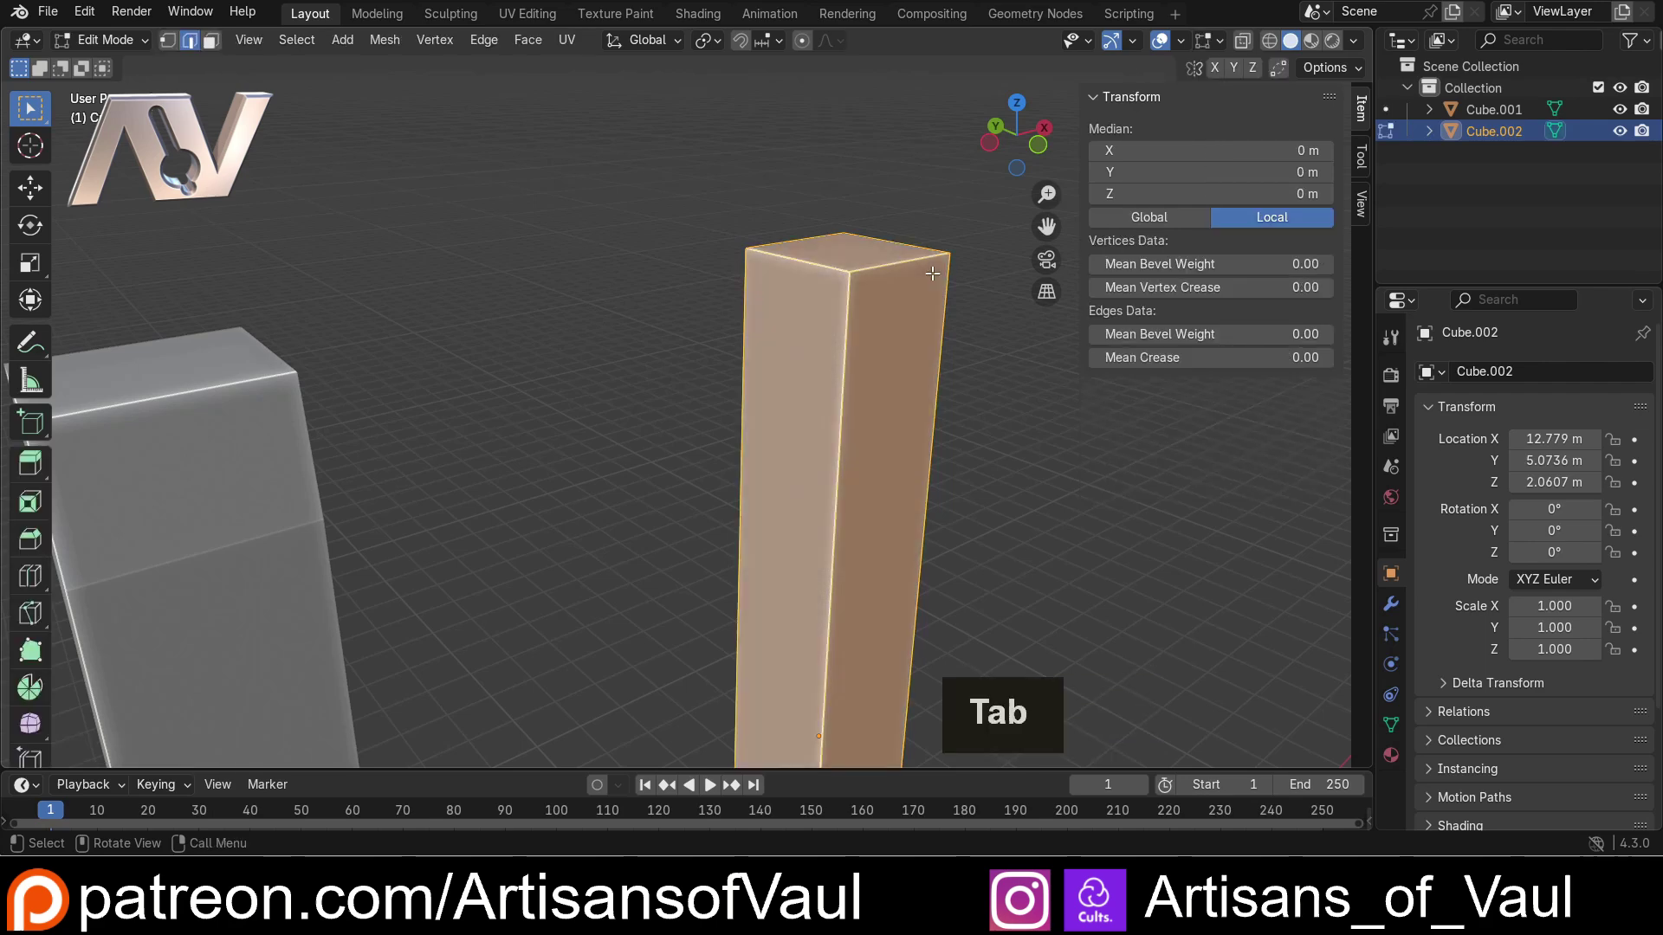